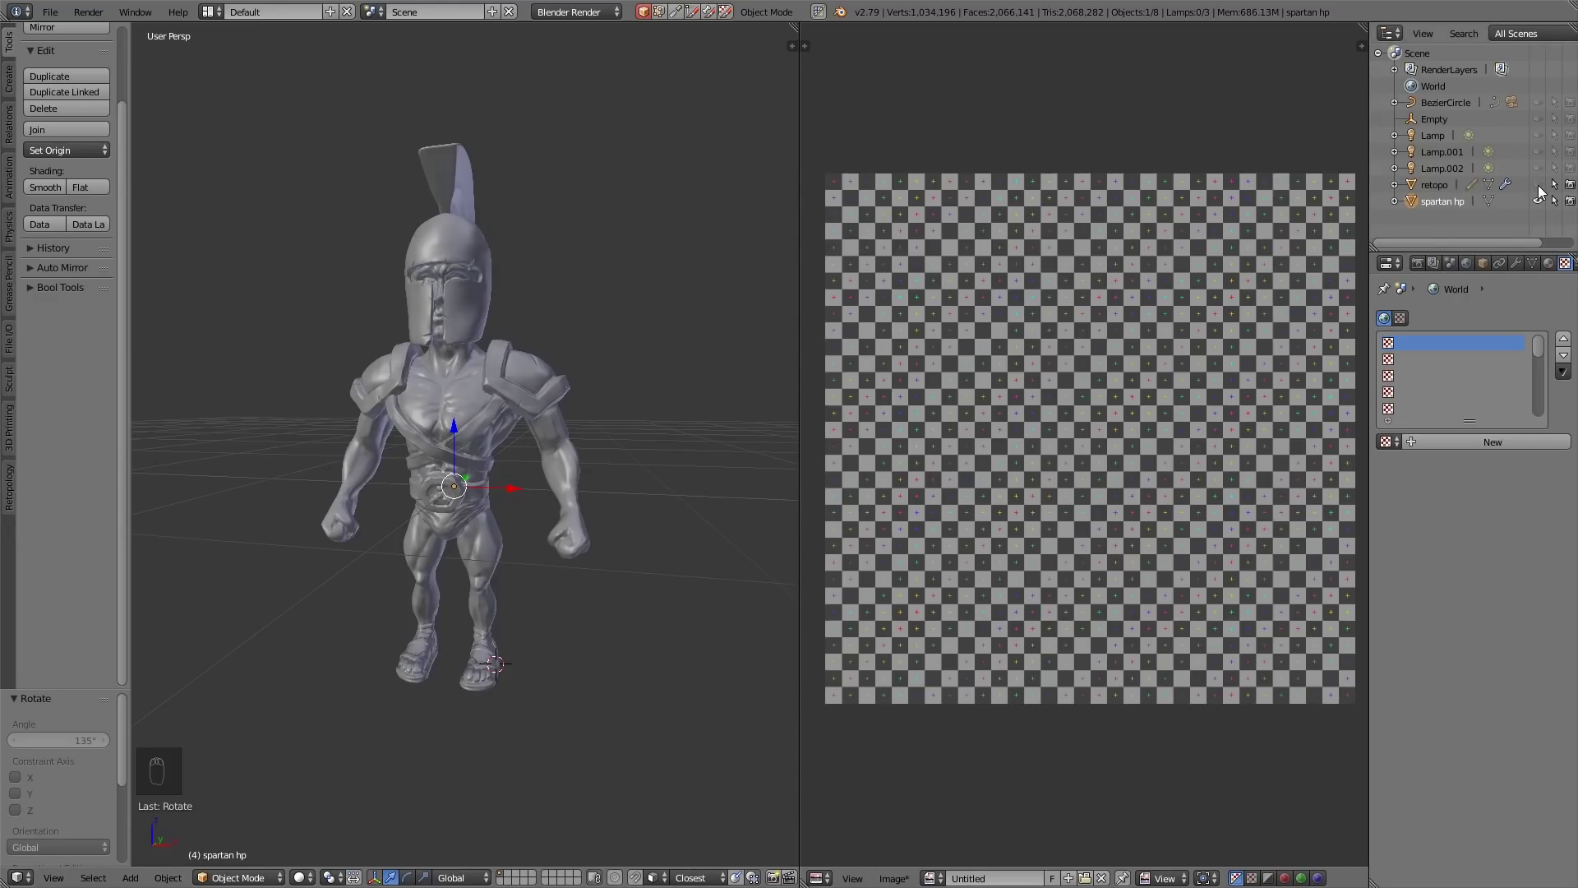
# Show the retopo mesh over the sculpt, make retopo active, and toggle the sculpt's visibility to compare
pyautogui.moveTo(1544, 191); pyautogui.dragTo(493, 443)
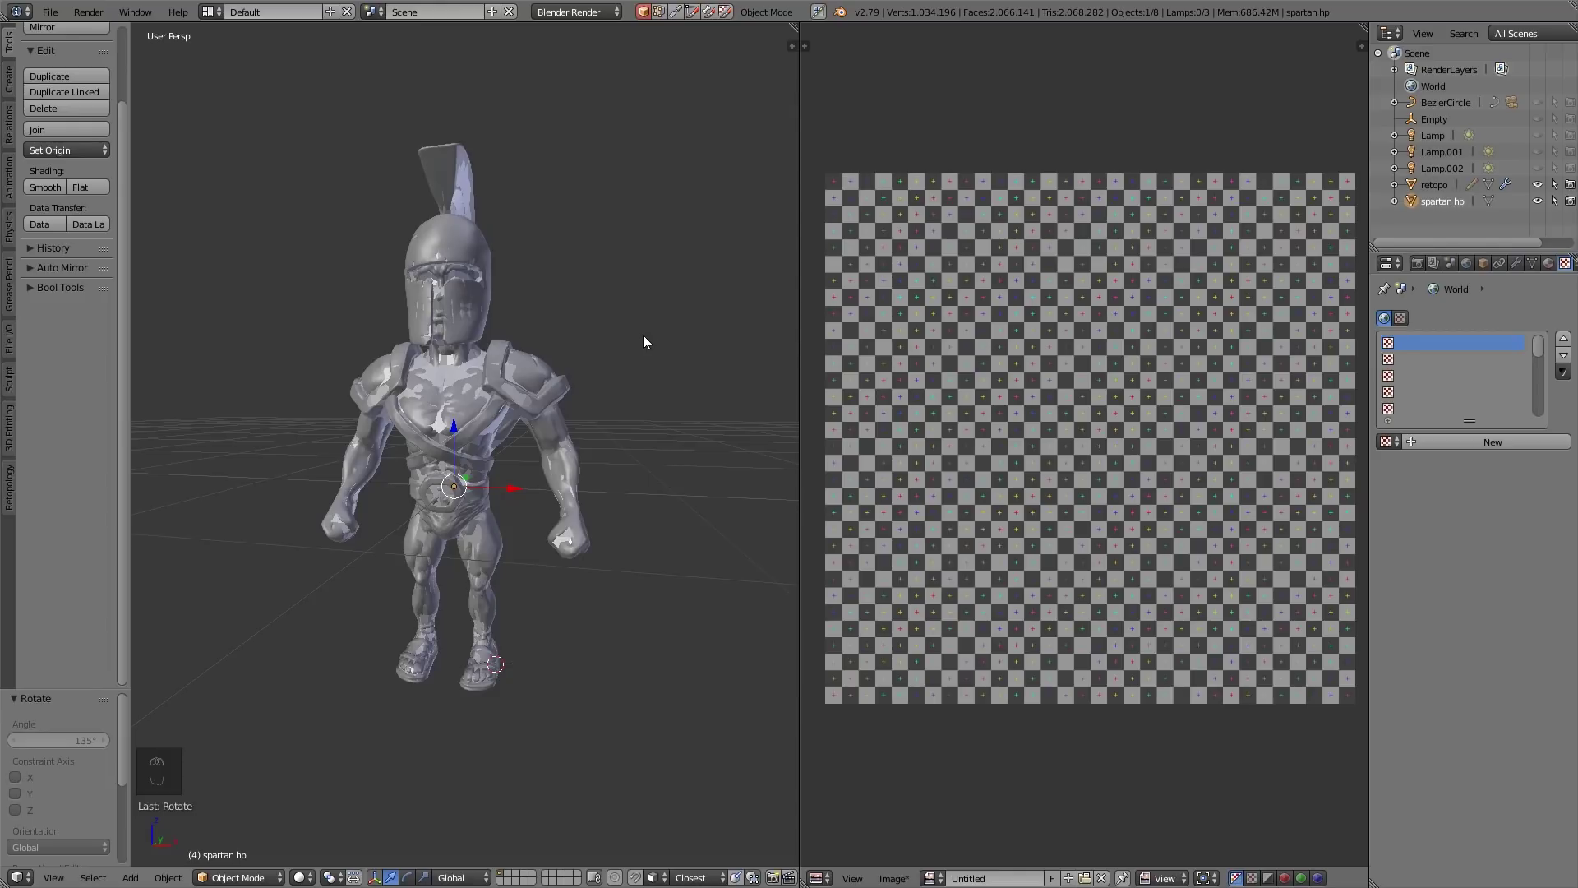
pyautogui.press('n')
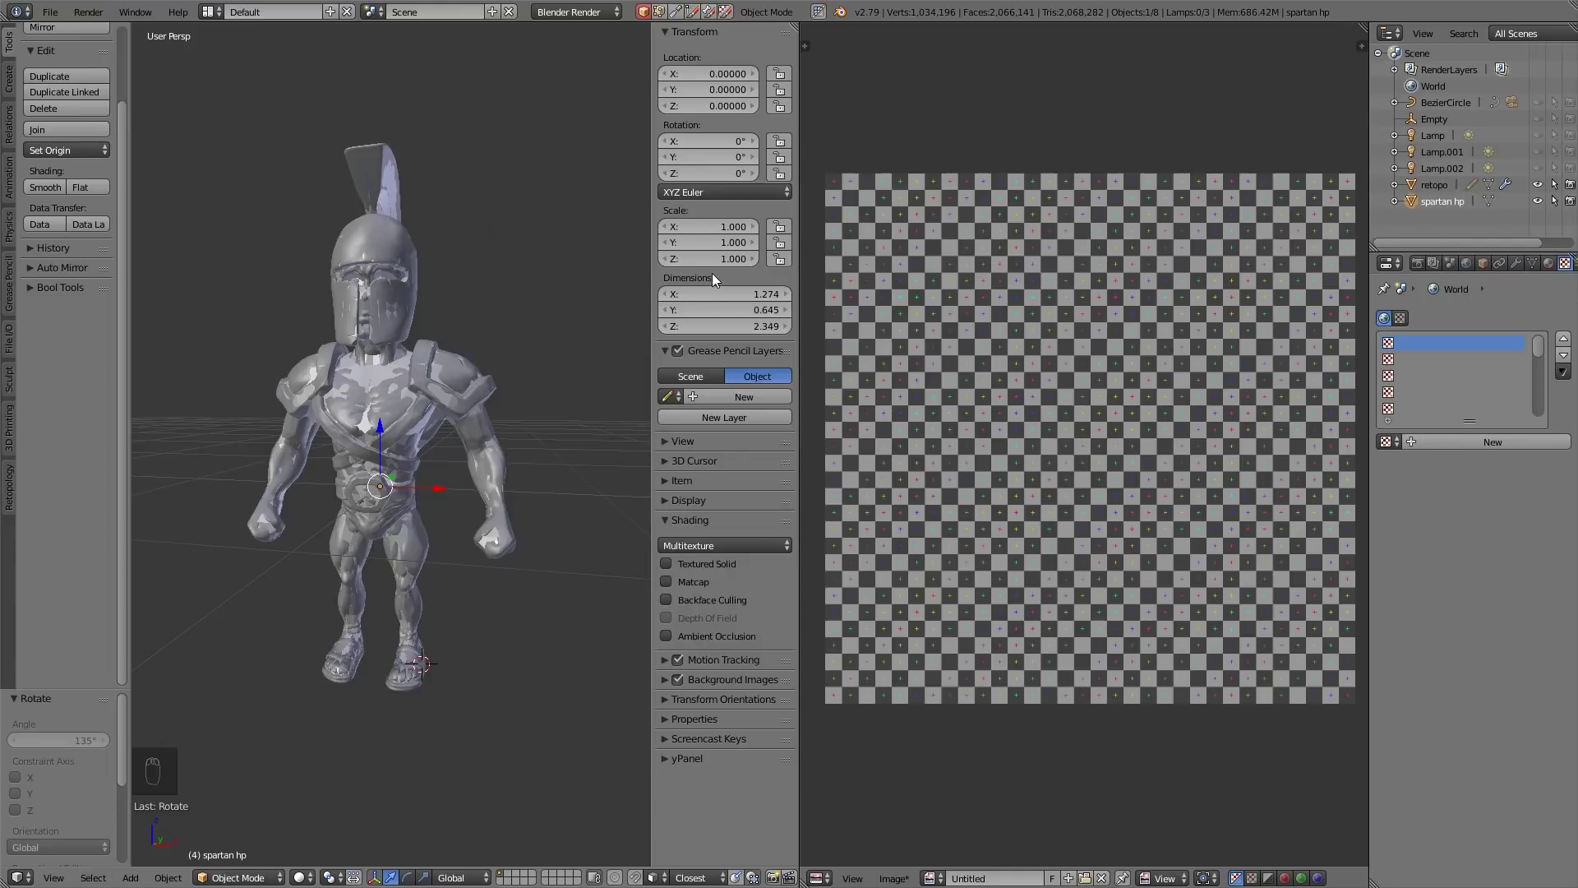
pyautogui.click(1447, 191)
pyautogui.press('n')
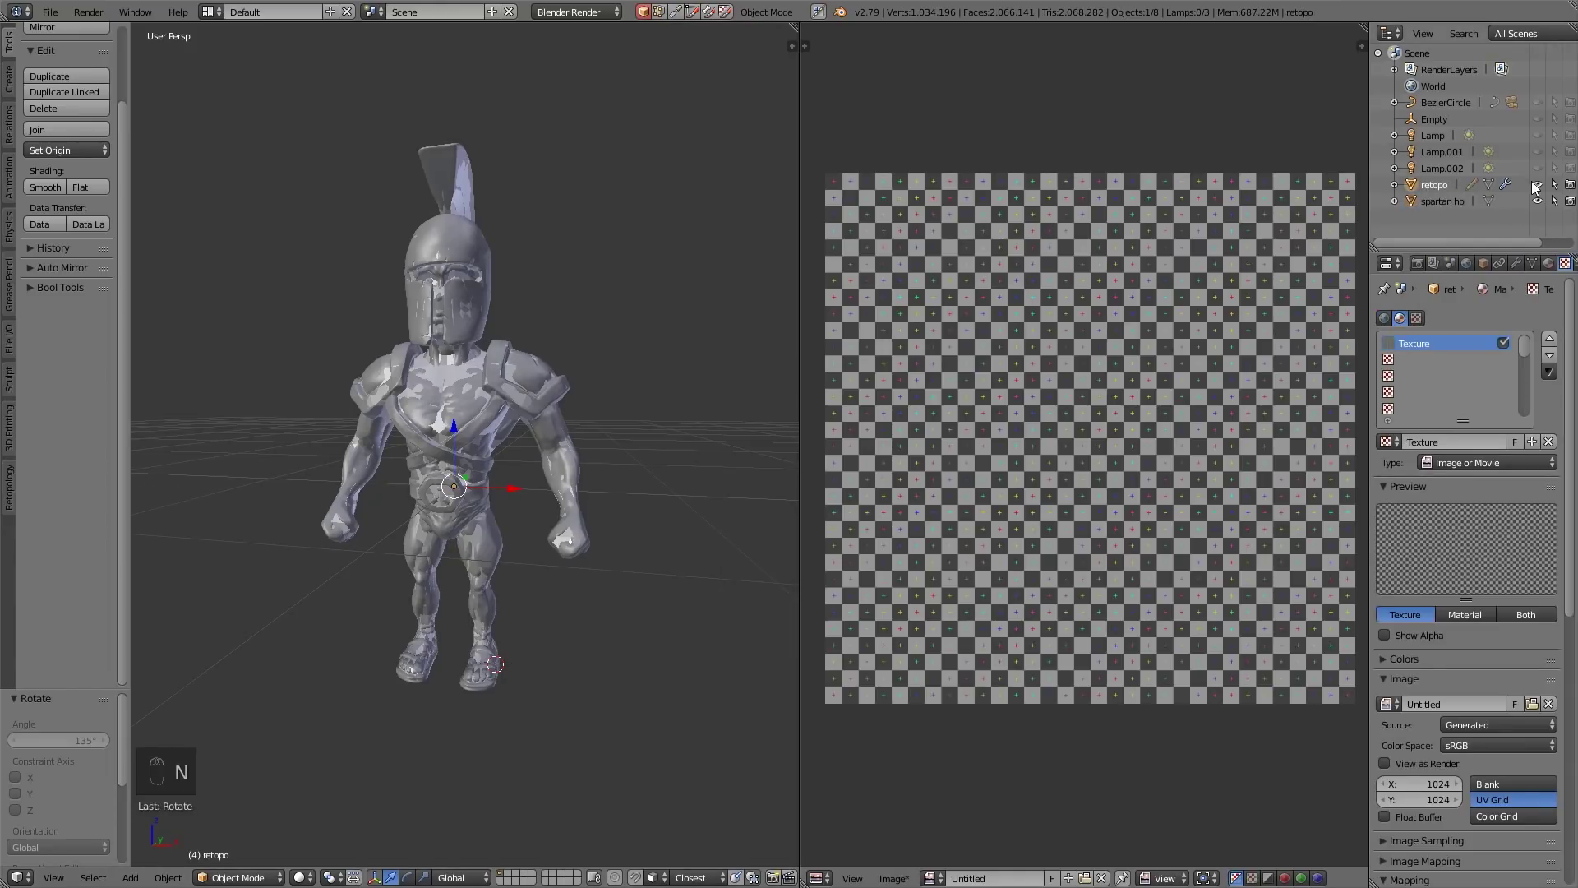
pyautogui.moveTo(1537, 188); pyautogui.dragTo(1492, 268)
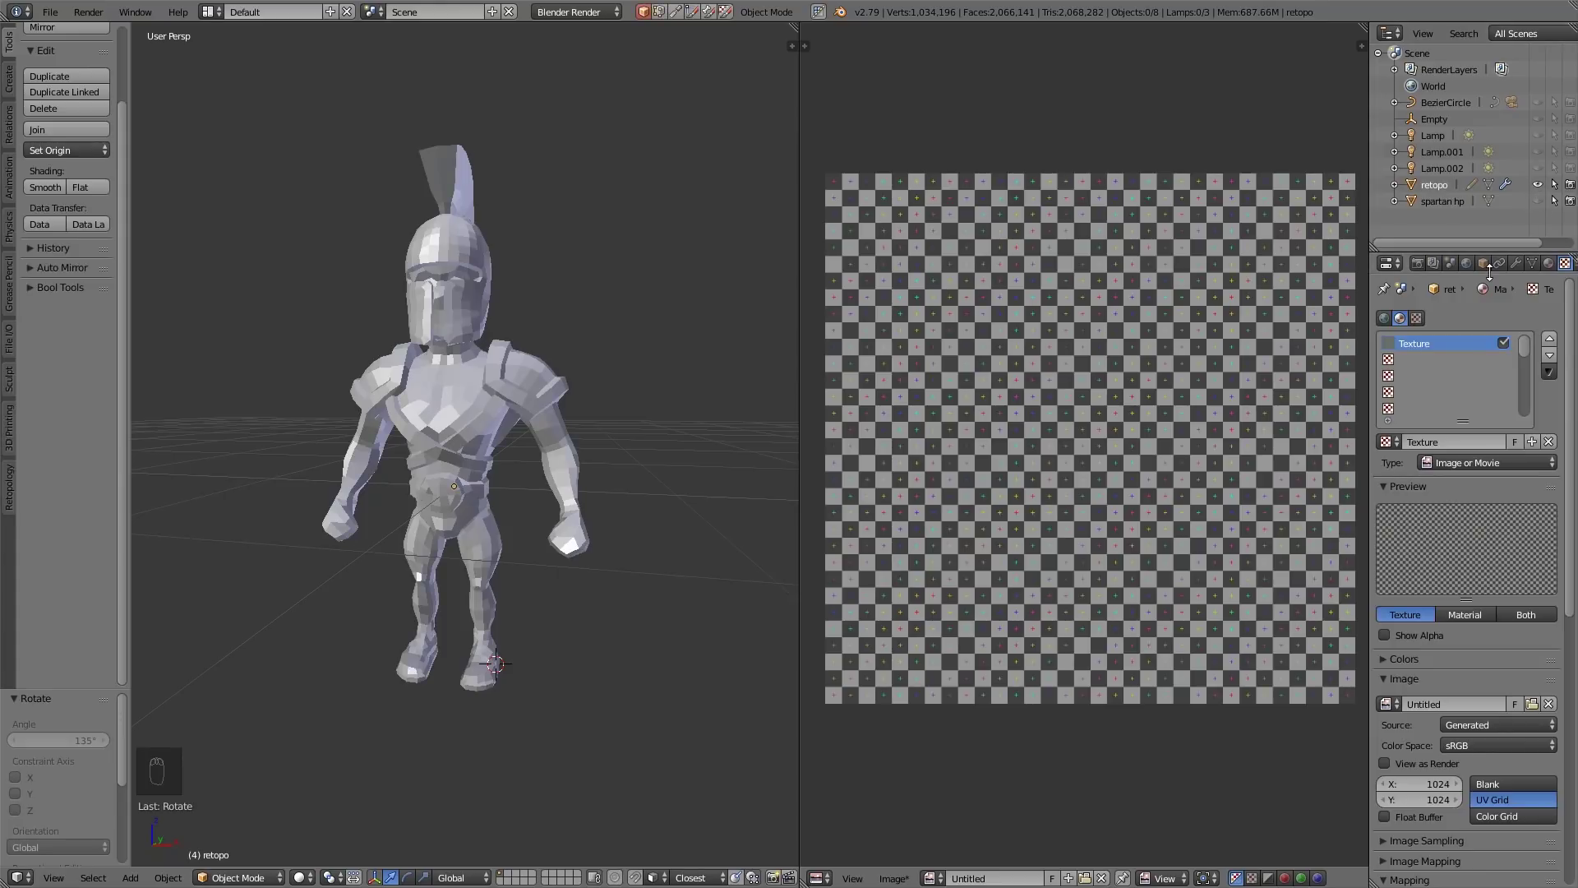
pyautogui.moveTo(1463, 204); pyautogui.dragTo(703, 379)
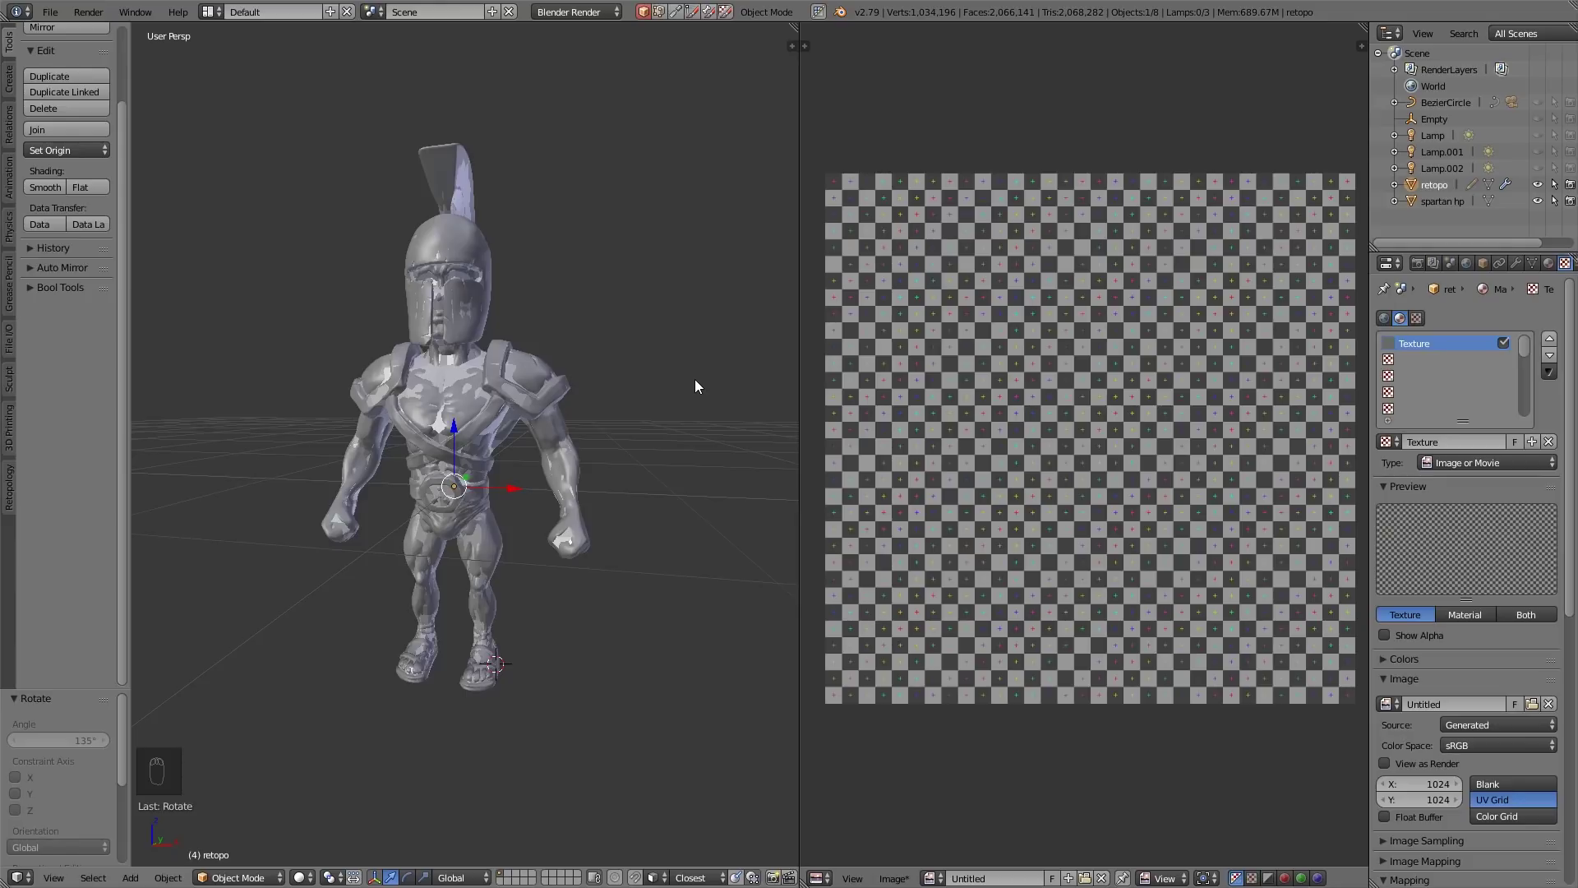
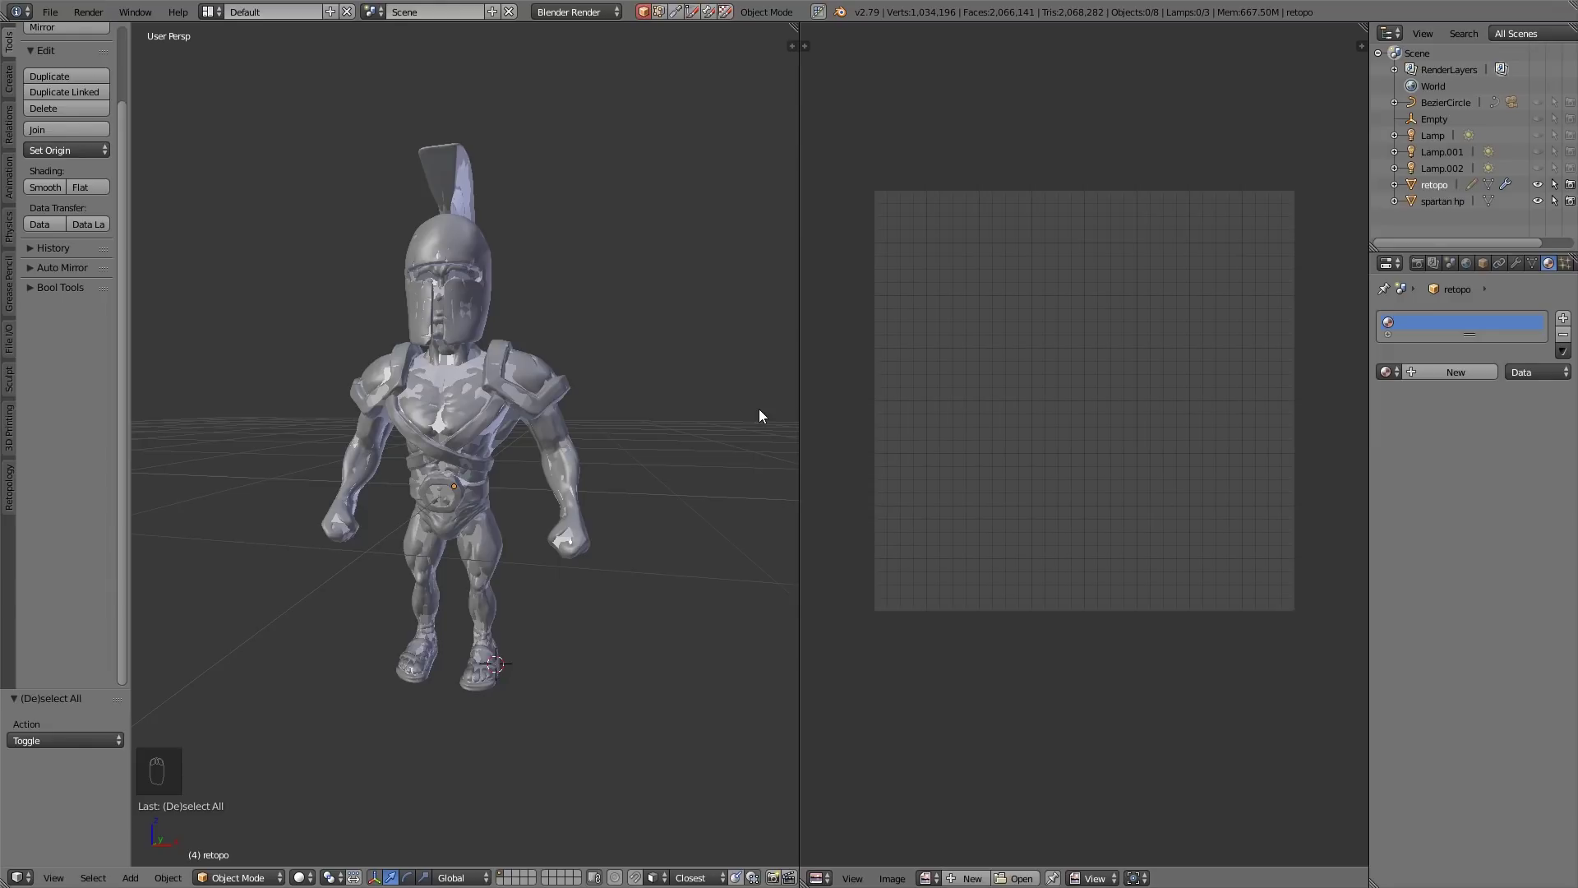
# Select the retopo object again so it is active alongside the sculpt
pyautogui.moveTo(1454, 203); pyautogui.dragTo(1441, 188)
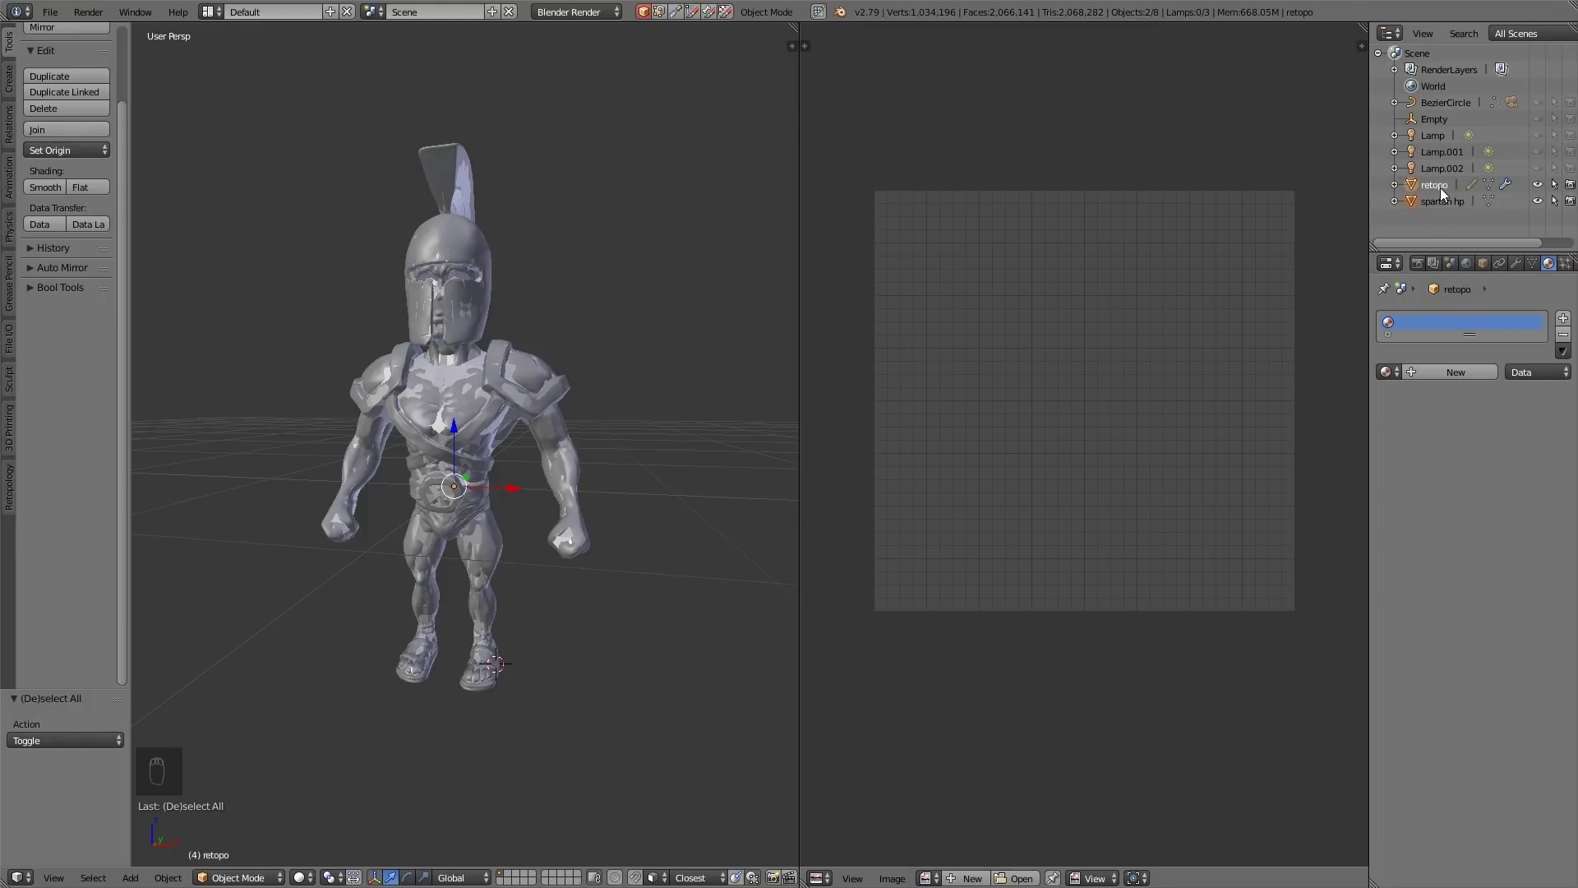
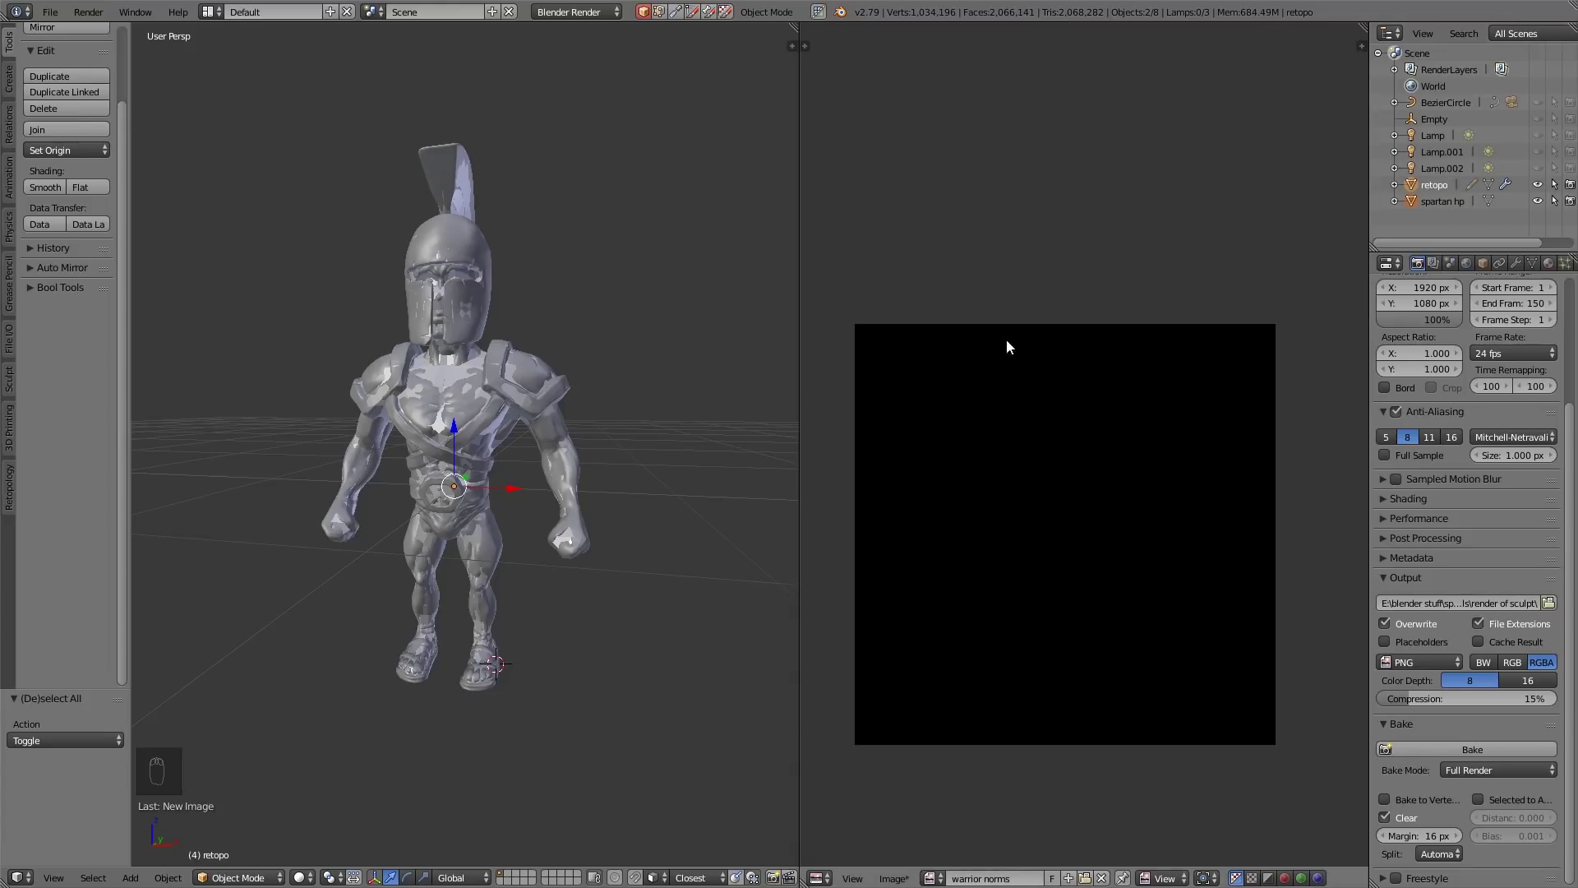
# Enter Edit Mode on retopo and frame its UV layout over the warrior norms image
pyautogui.press('Tab')
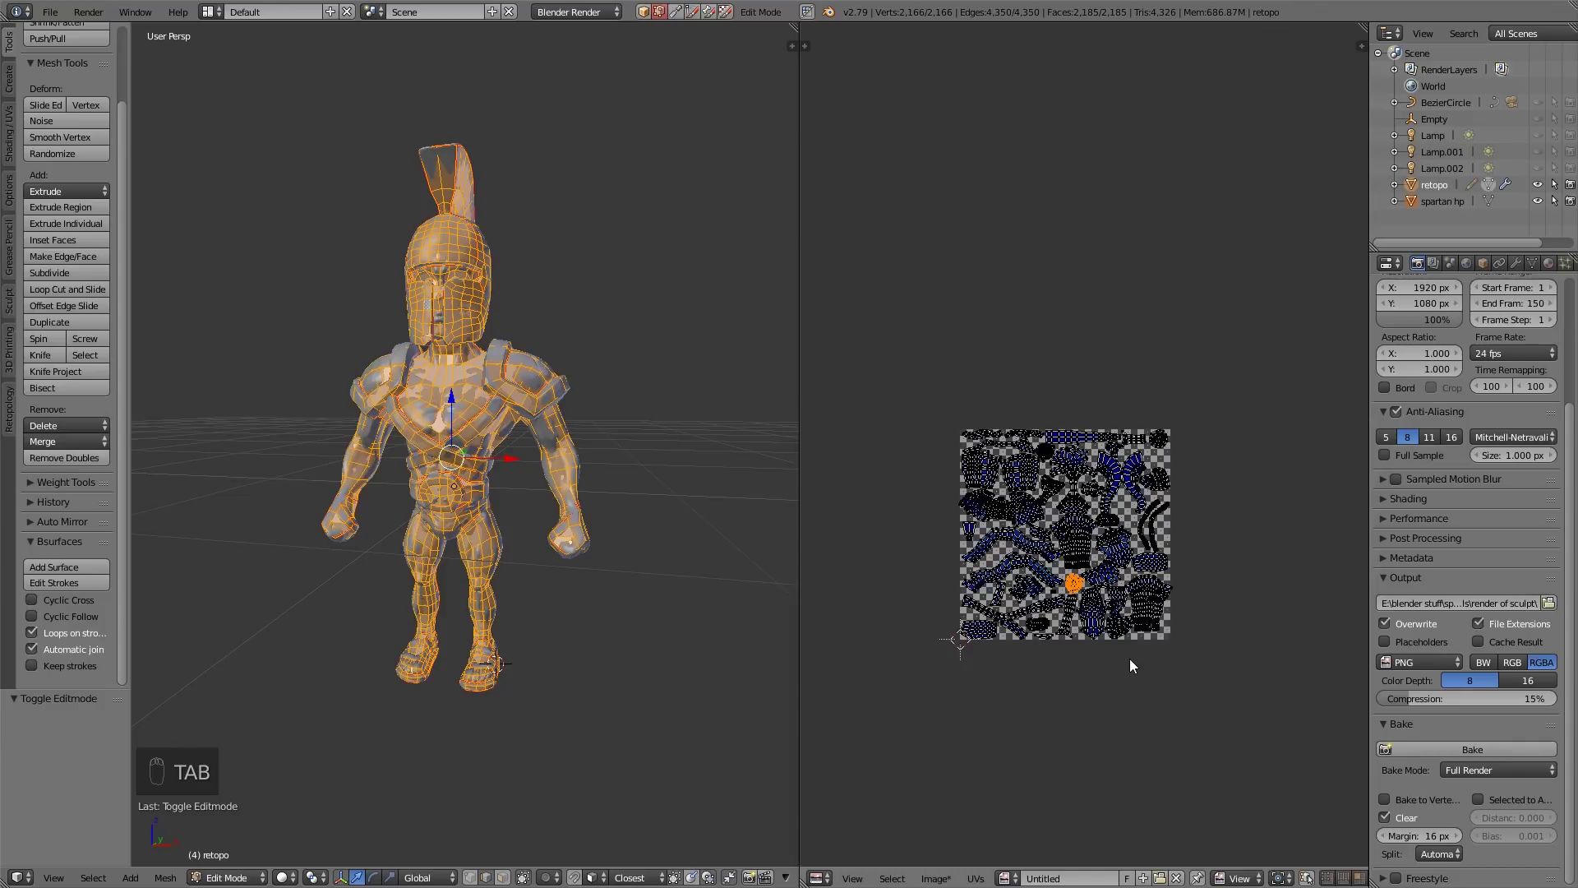
pyautogui.moveTo(1135, 667); pyautogui.dragTo(1131, 641)
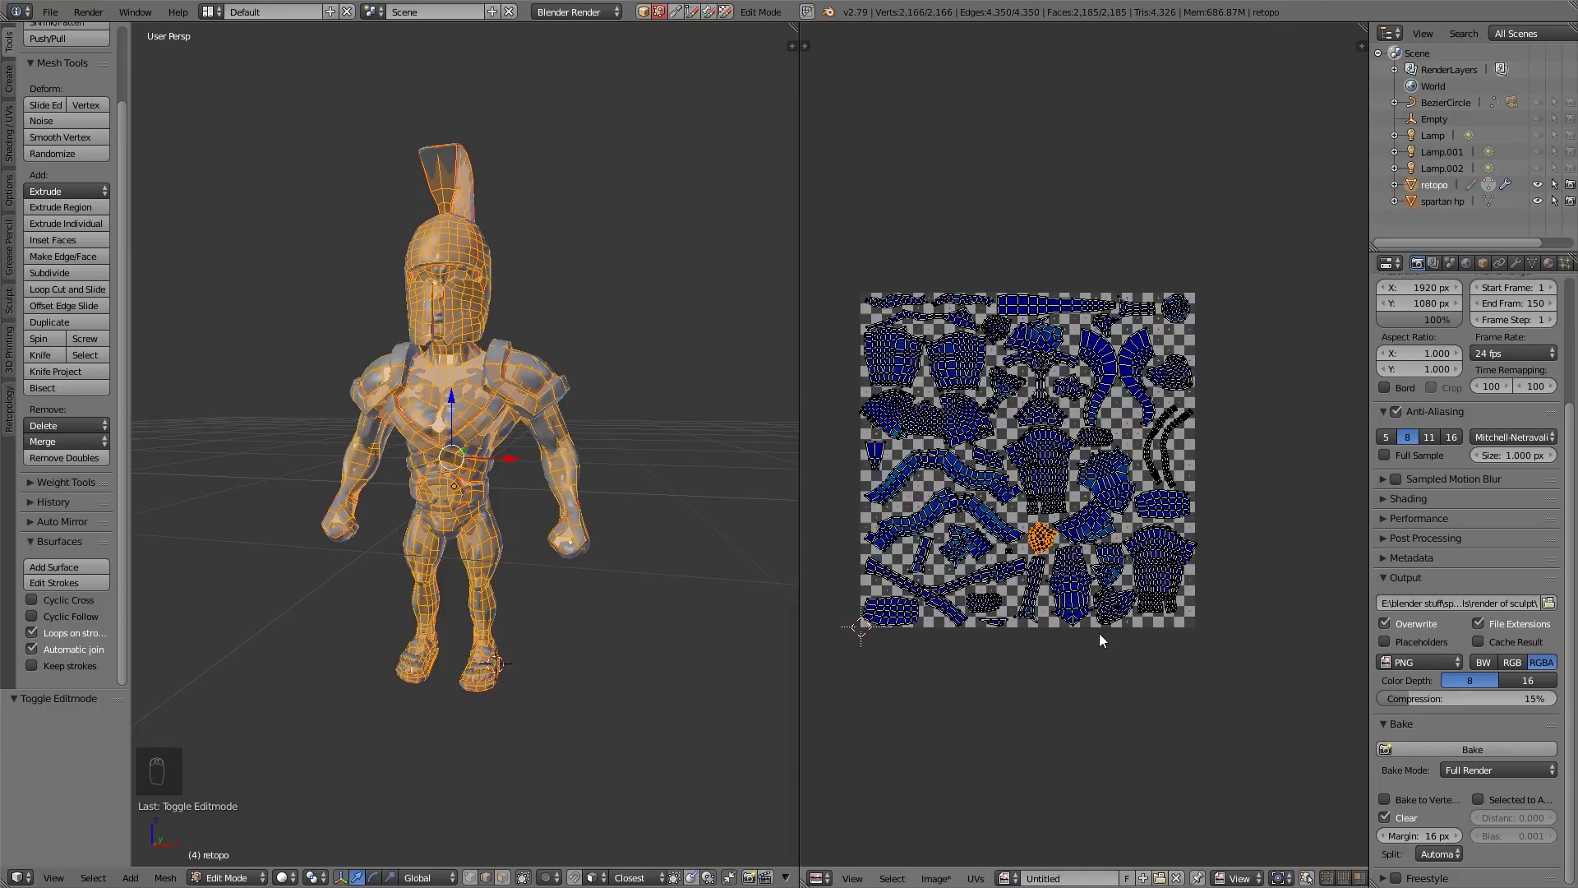
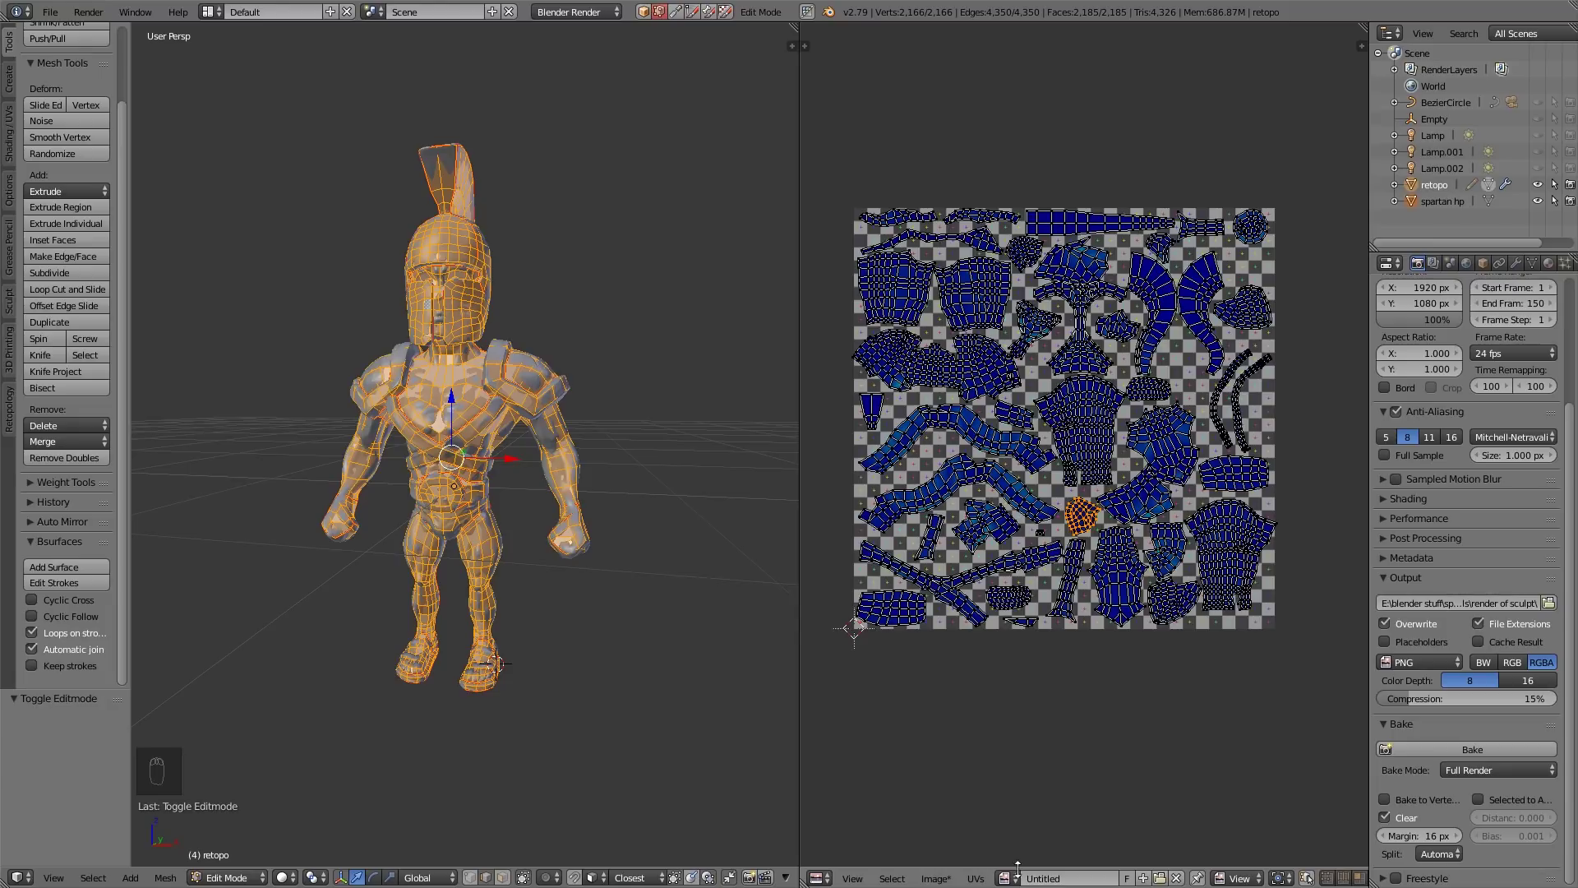
pyautogui.moveTo(1023, 873); pyautogui.dragTo(1053, 771)
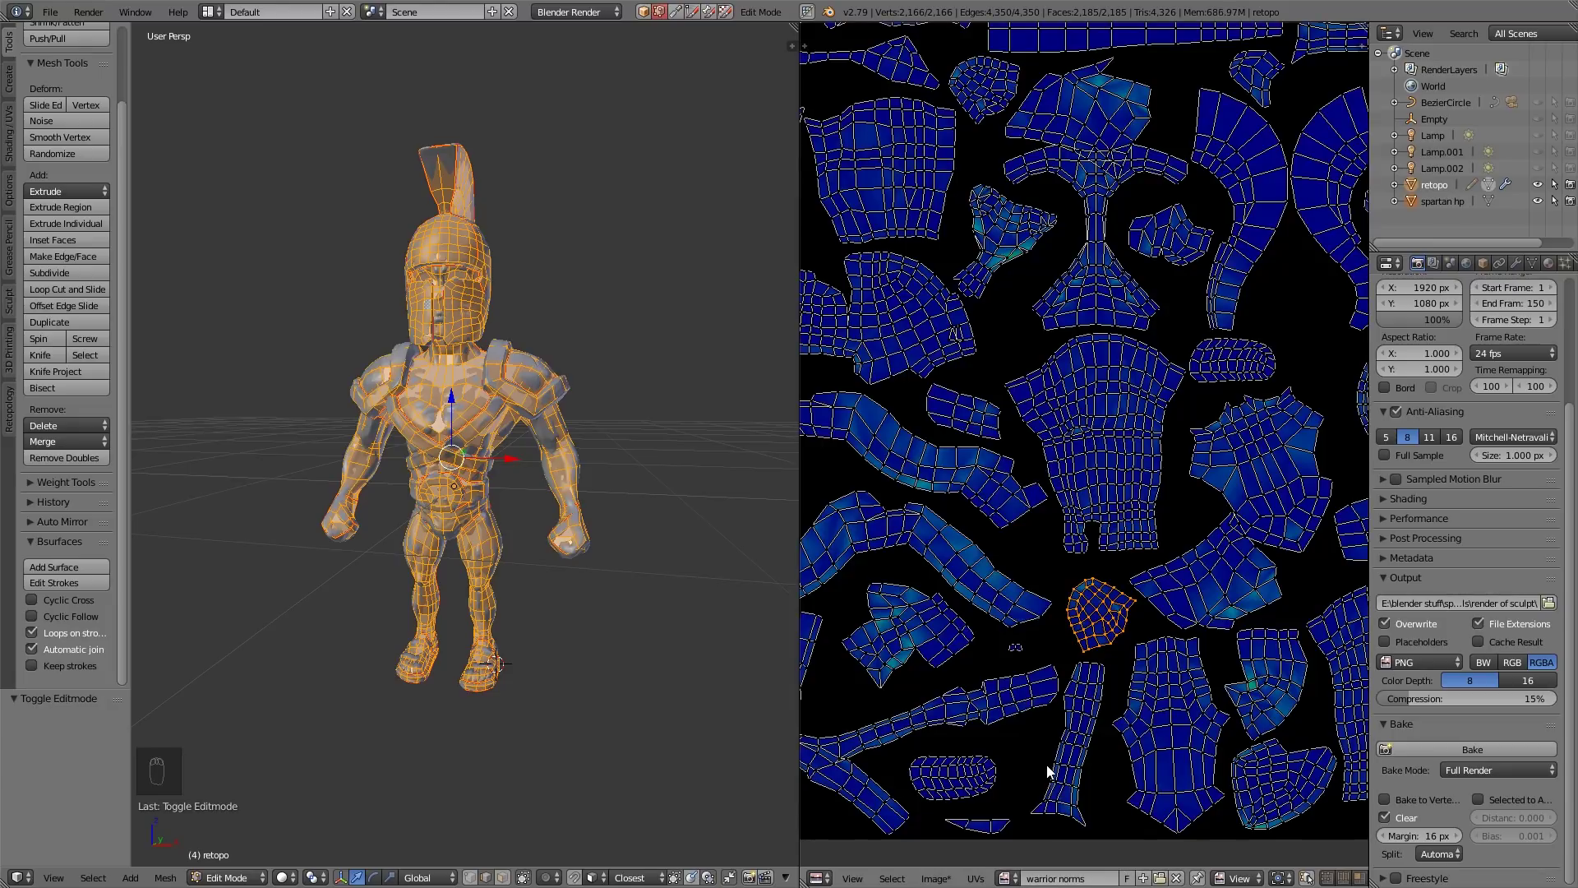
pyautogui.moveTo(1065, 605); pyautogui.dragTo(1308, 339)
pyautogui.press('n')
pyautogui.moveTo(1250, 618); pyautogui.dragTo(1238, 650)
pyautogui.press('n')
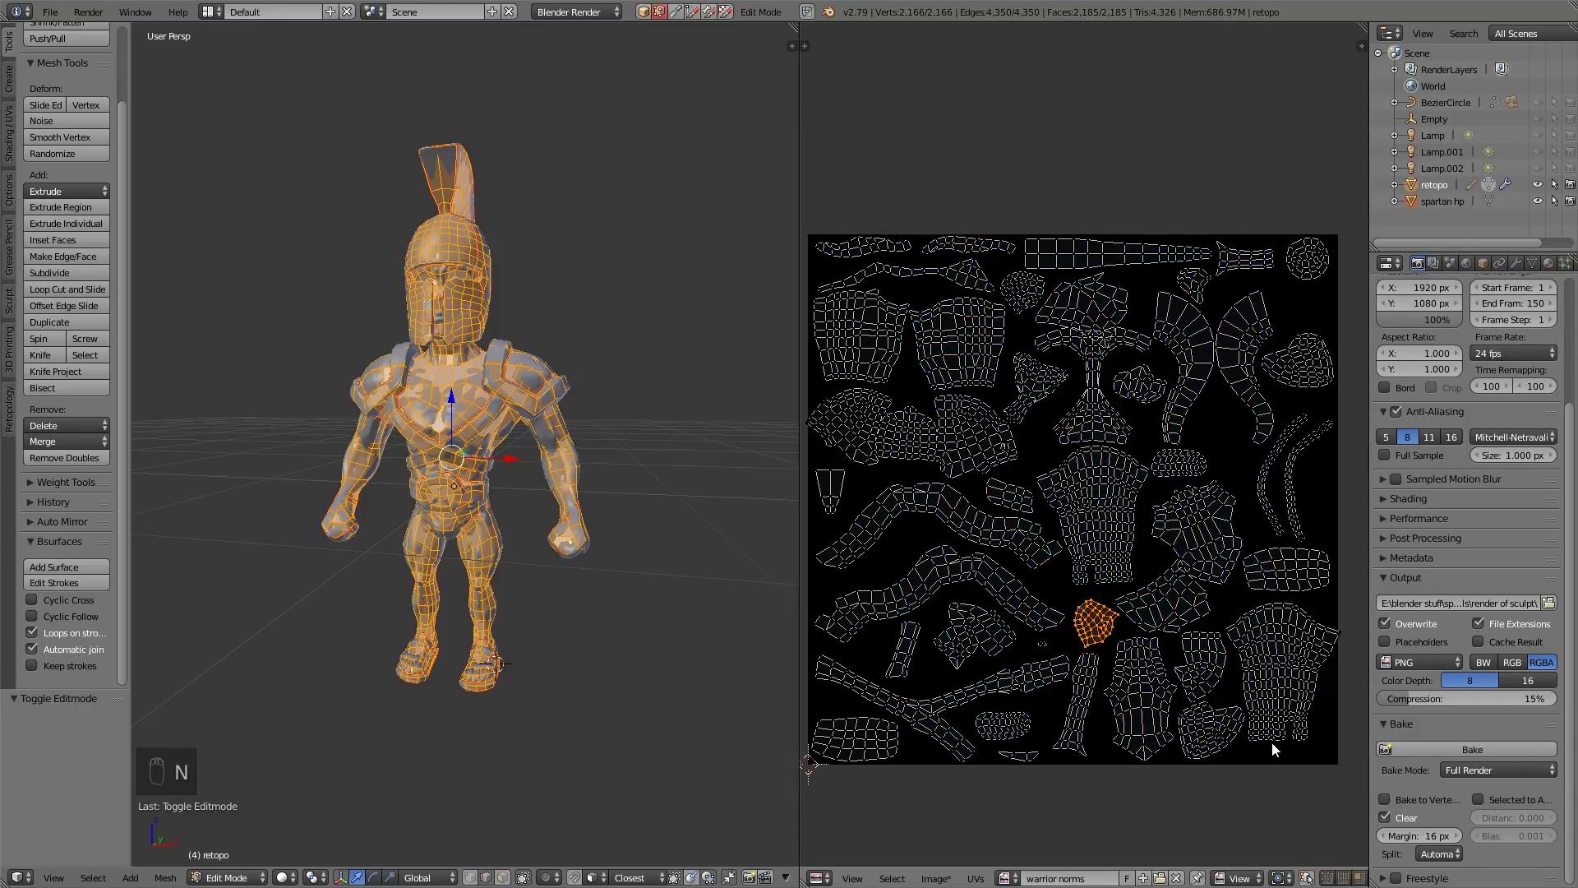
pyautogui.press('Tab')
pyautogui.press('Tab')
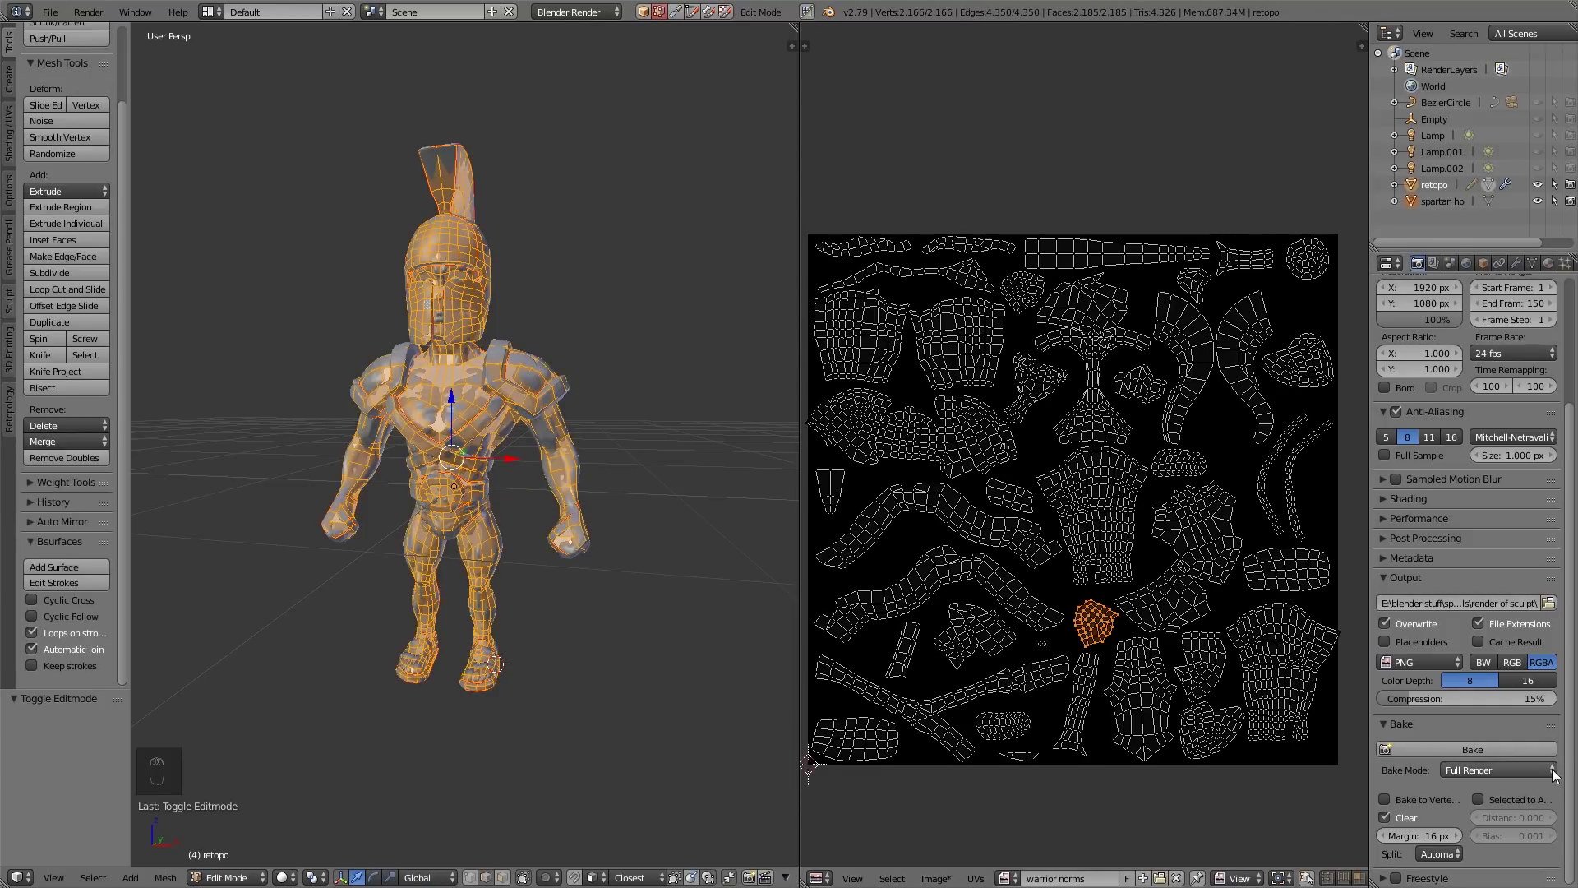
# Set Bake Mode to Normals with Selected to Active and bake the sculpt onto warrior norms
pyautogui.moveTo(1549, 780); pyautogui.dragTo(1498, 831)
pyautogui.moveTo(1489, 844); pyautogui.dragTo(1527, 787)
pyautogui.moveTo(1527, 787); pyautogui.dragTo(1521, 715)
pyautogui.click(1520, 714)
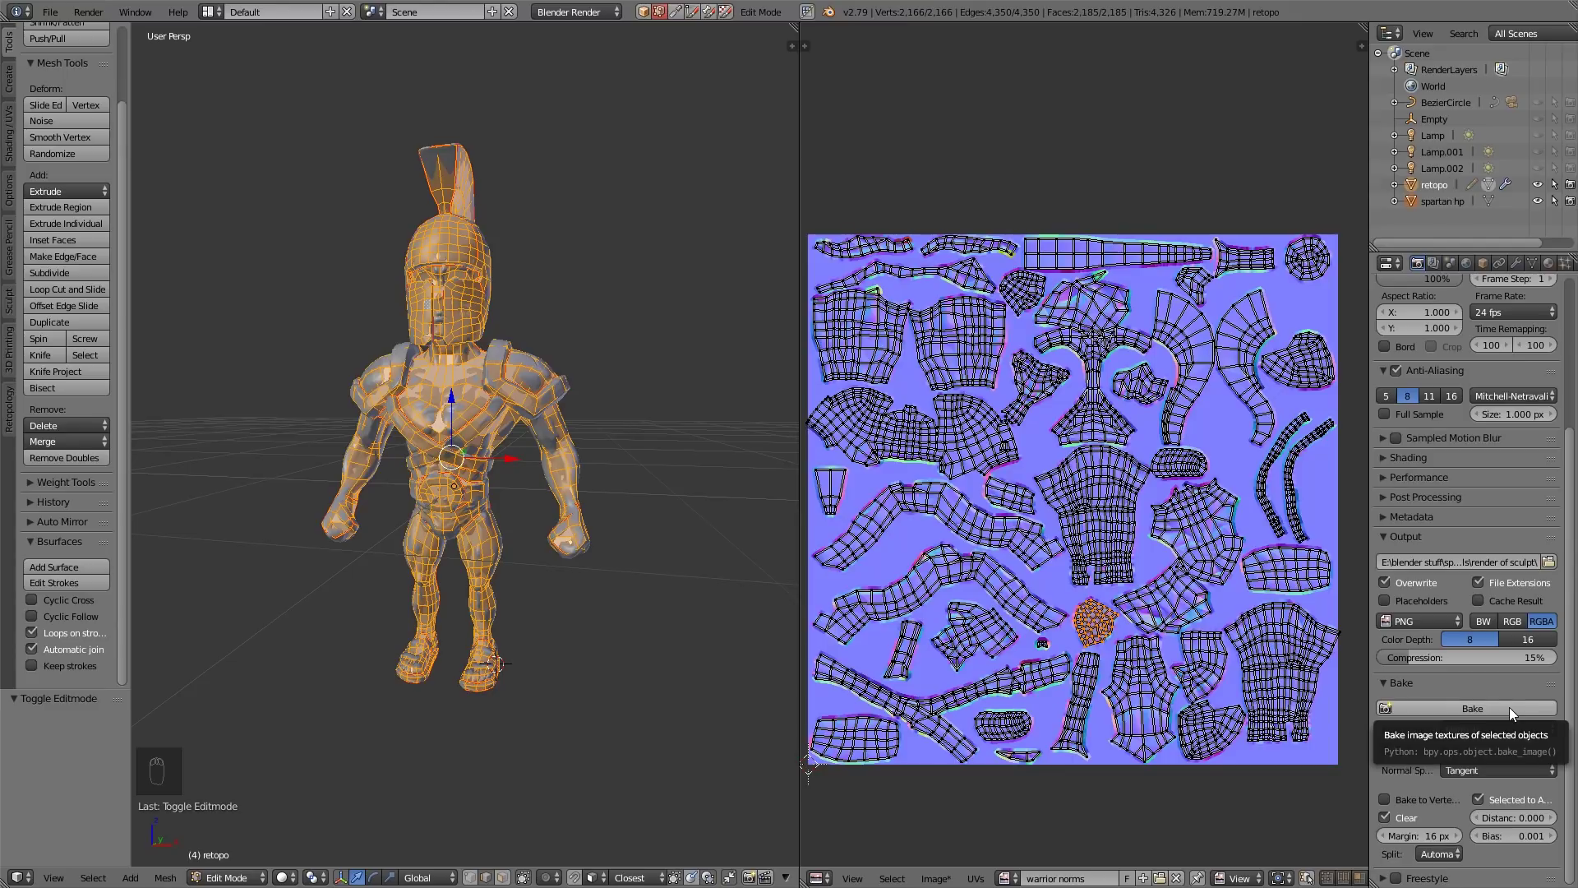
# Return to Object Mode, smooth the shading and re-bake the normal map
pyautogui.press('Tab')
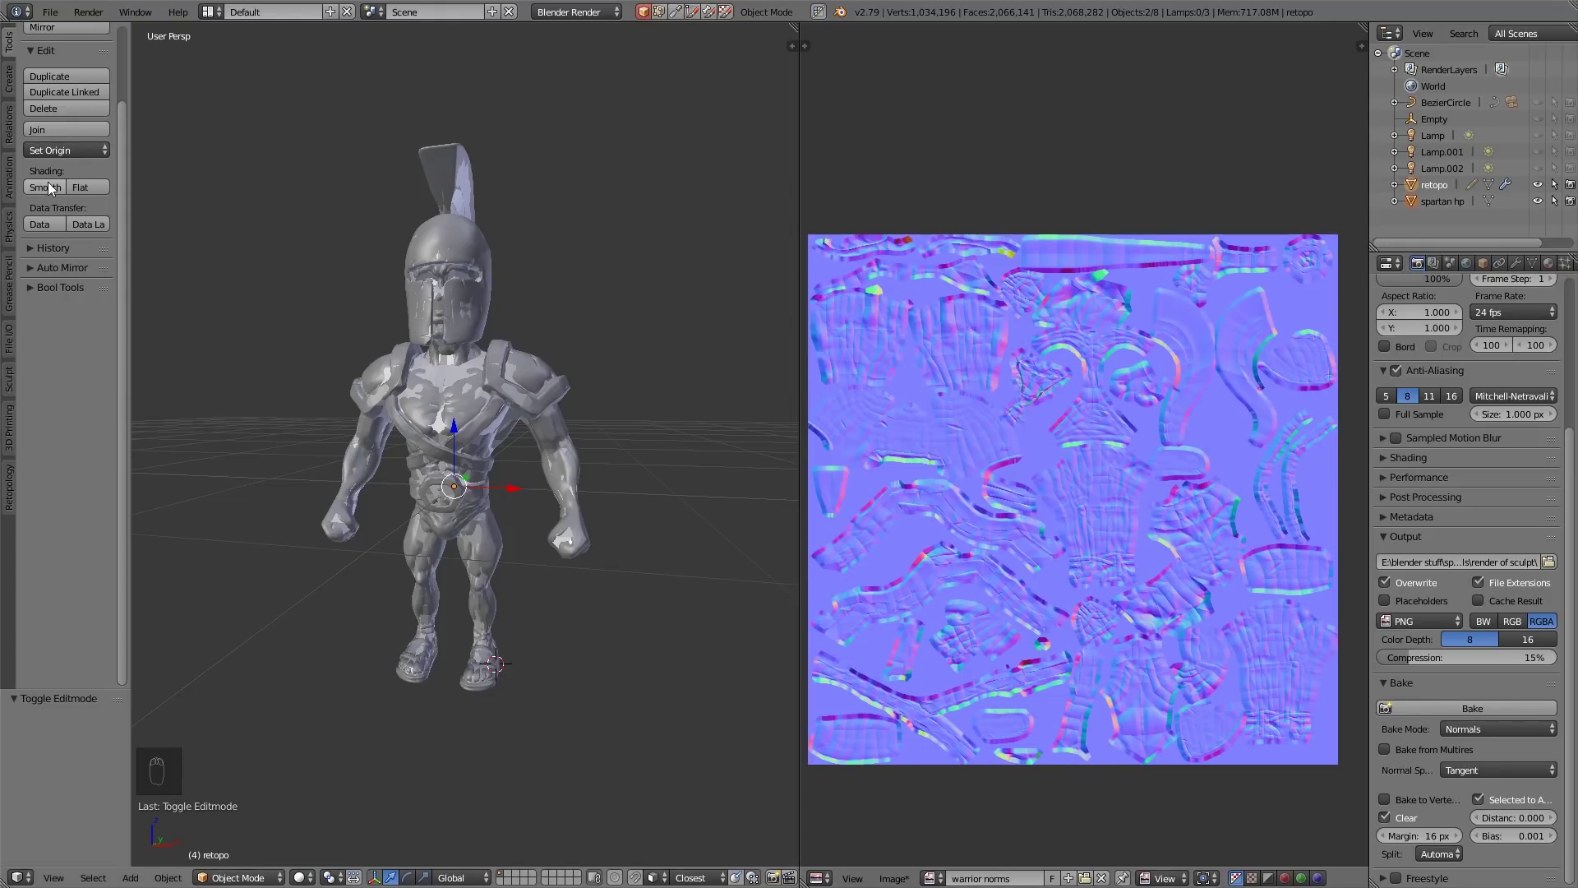
pyautogui.moveTo(77, 202); pyautogui.dragTo(1441, 726)
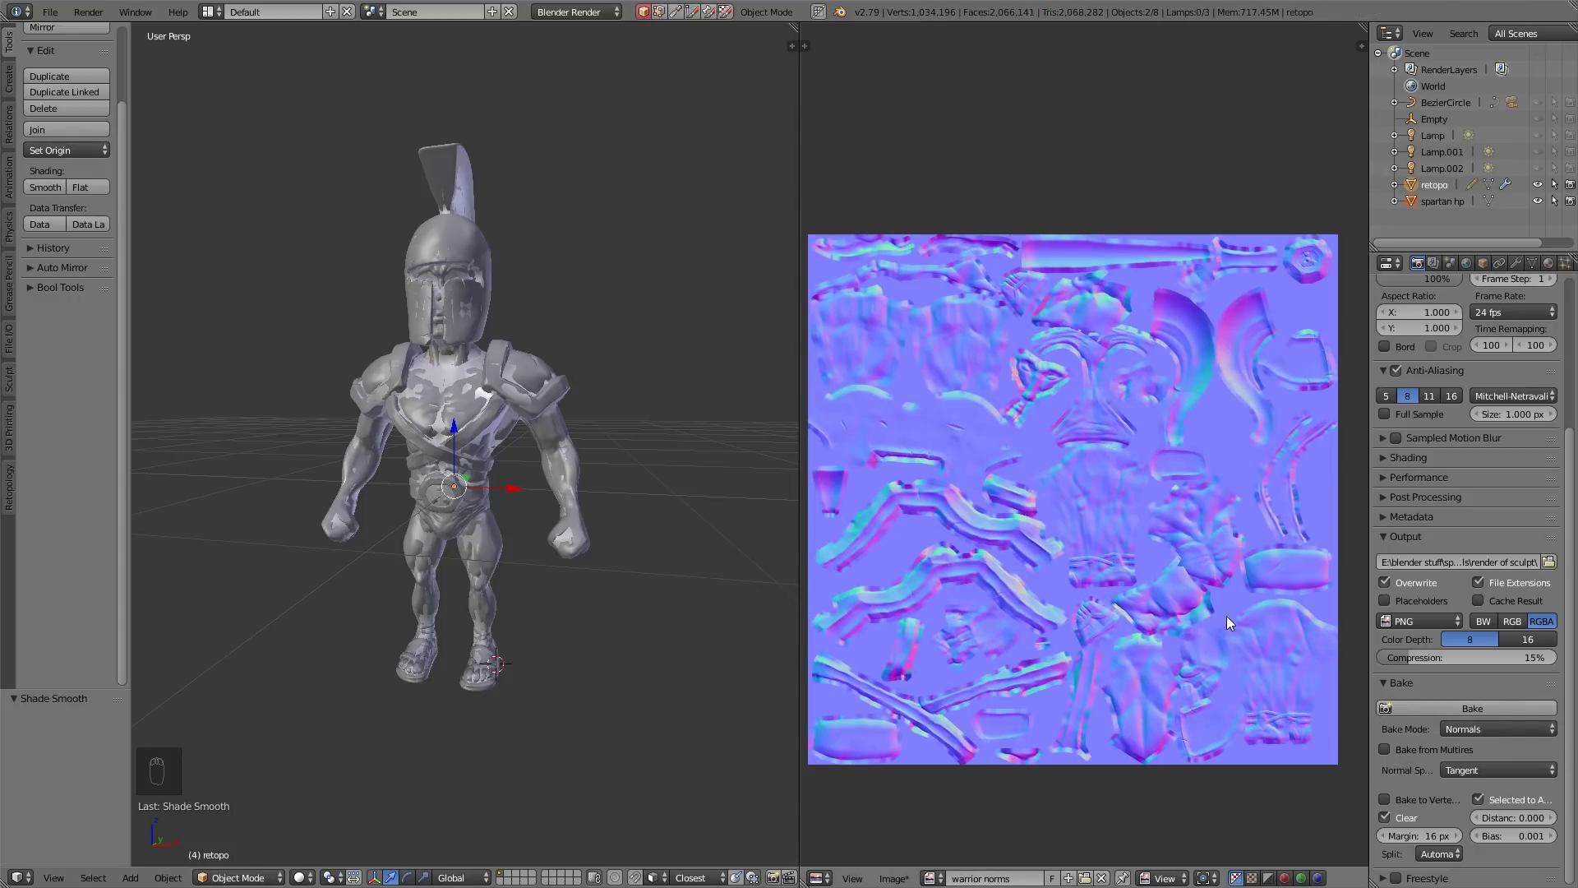
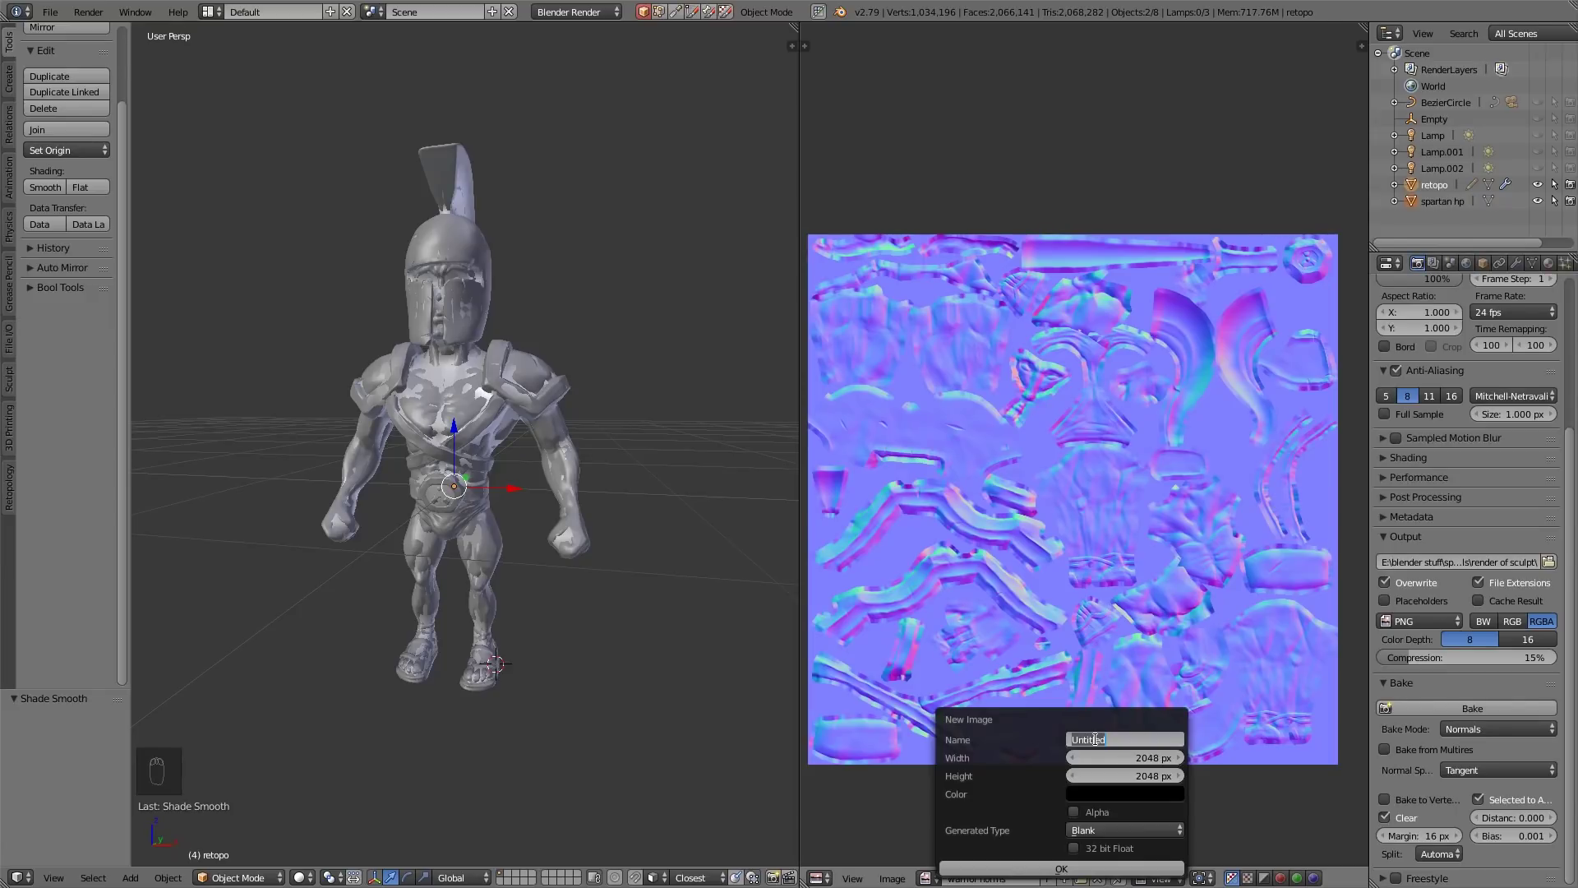
# Confirm the new warrior ao image and show the retopo UV layout over it in Edit Mode
pyautogui.press('r')
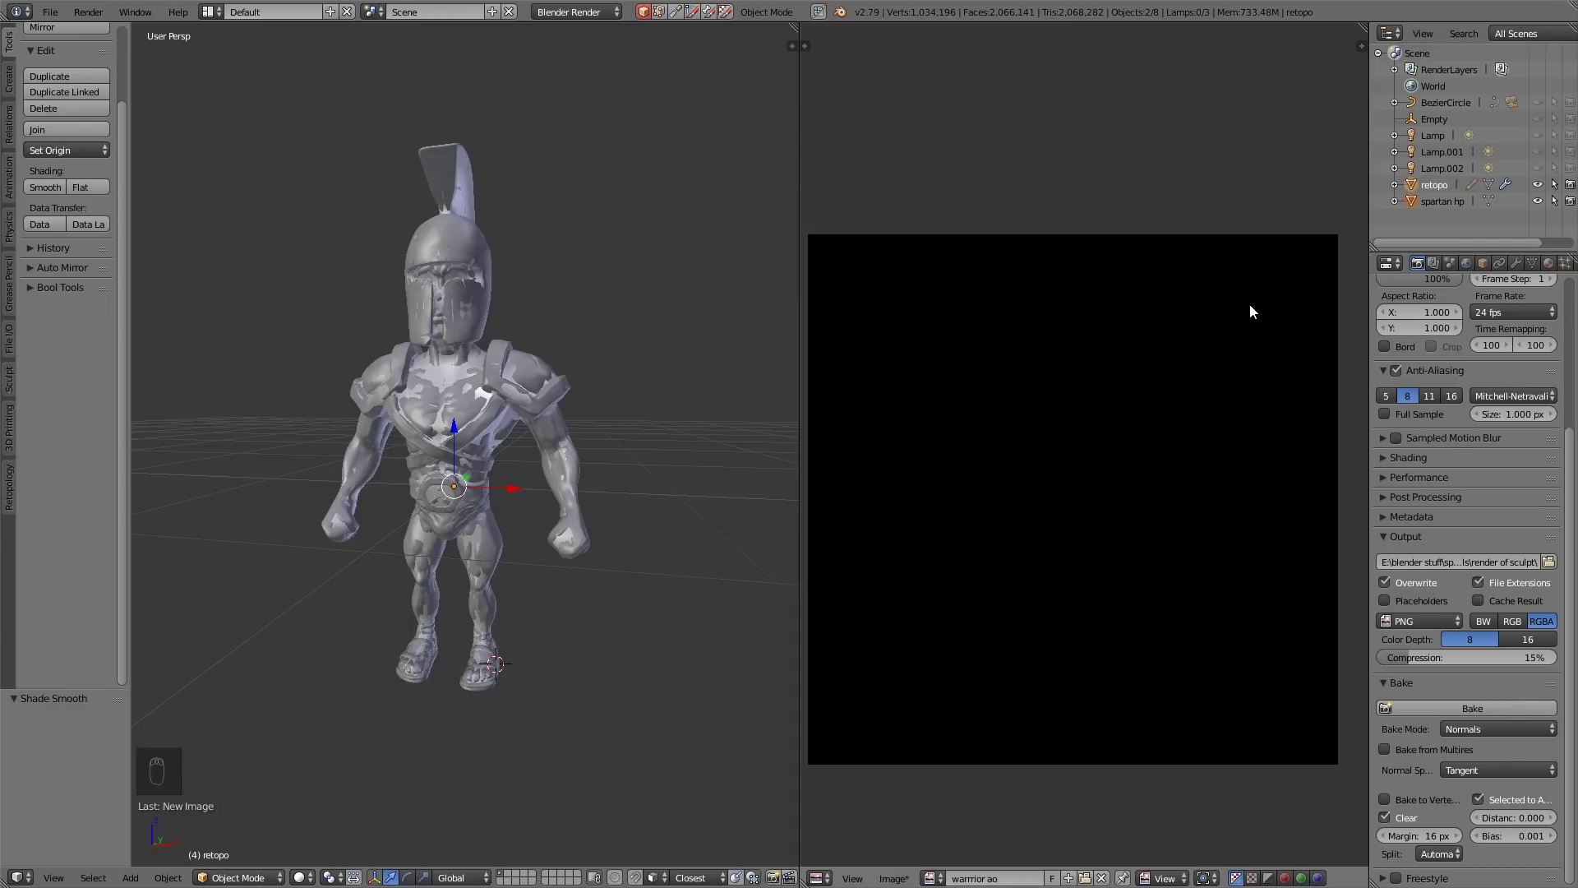
pyautogui.press('Tab')
pyautogui.moveTo(1021, 876); pyautogui.dragTo(1218, 244)
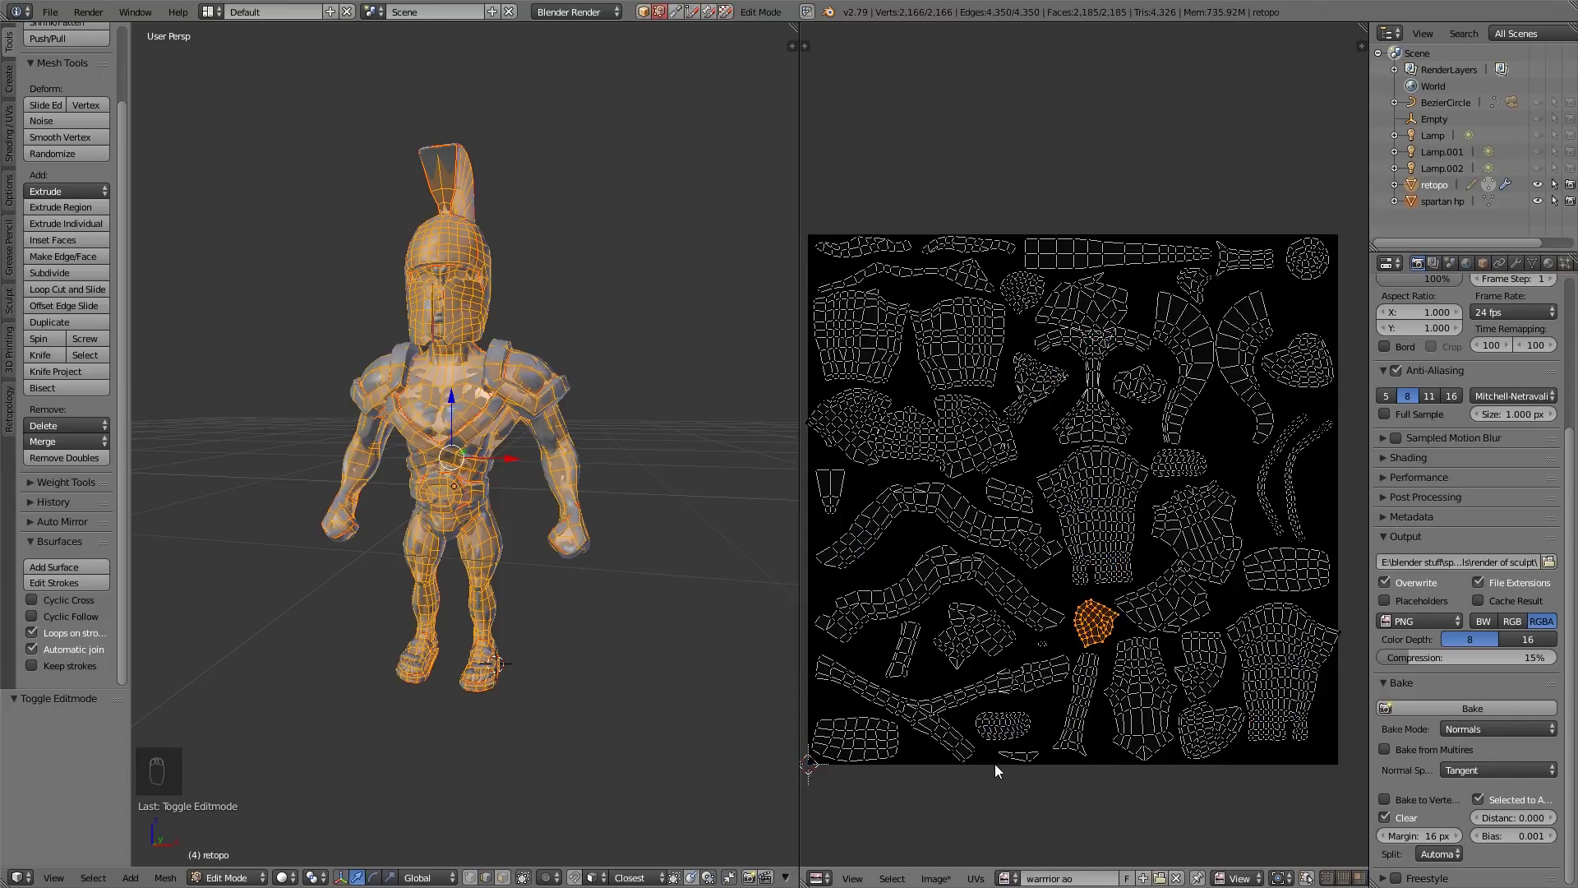
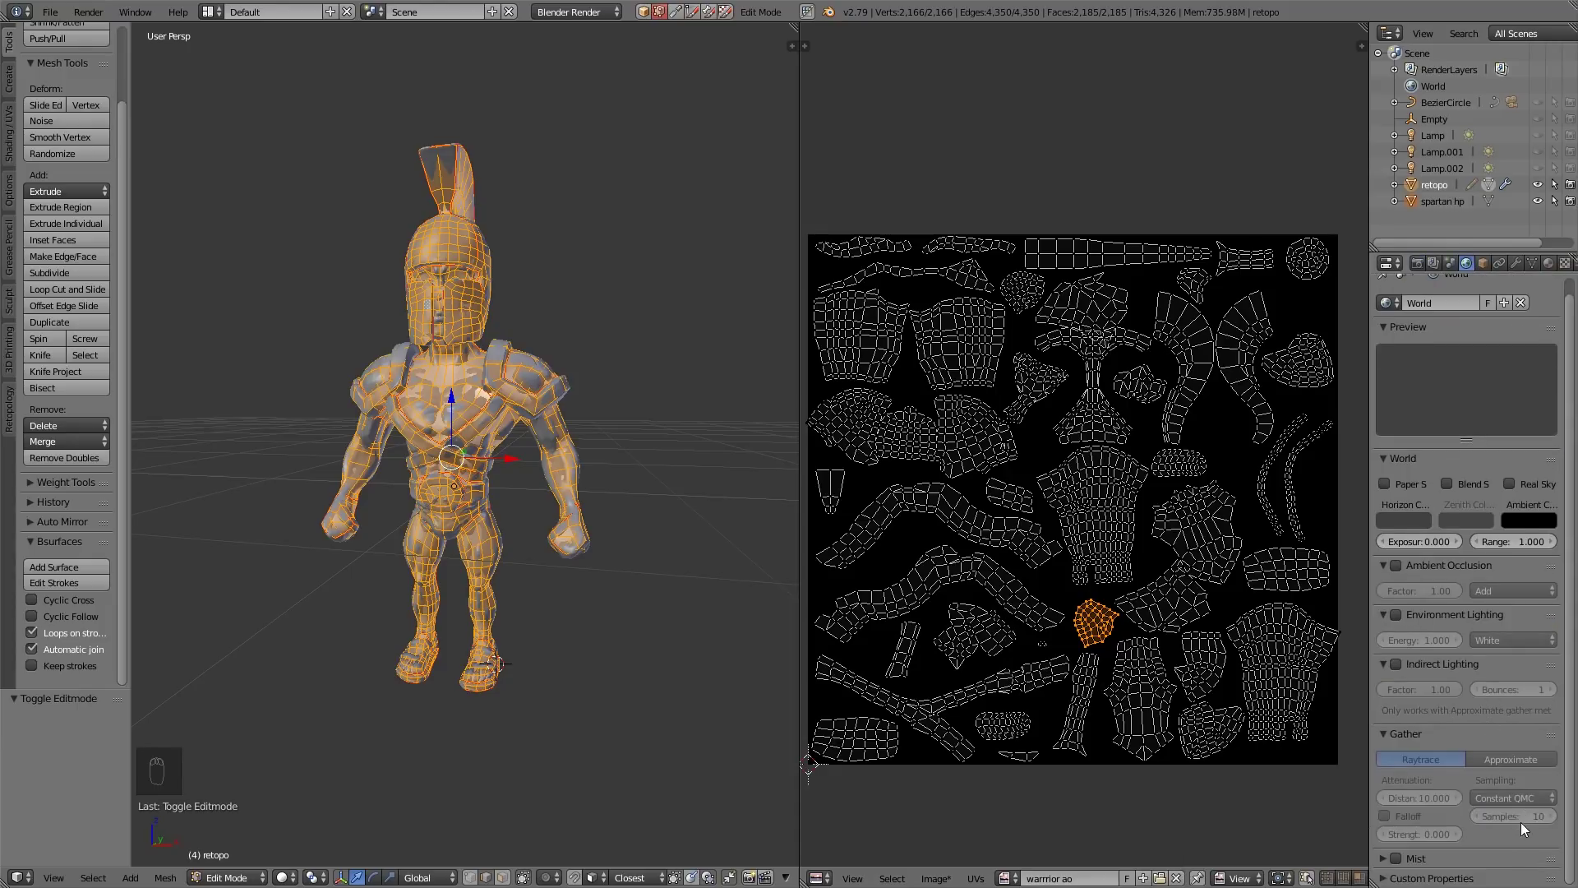
# Bake a normalized Ambient Occlusion map into warrior ao and start saving it as warrior ao.png
pyautogui.moveTo(1423, 258); pyautogui.dragTo(1504, 757)
pyautogui.moveTo(1396, 770); pyautogui.dragTo(1506, 767)
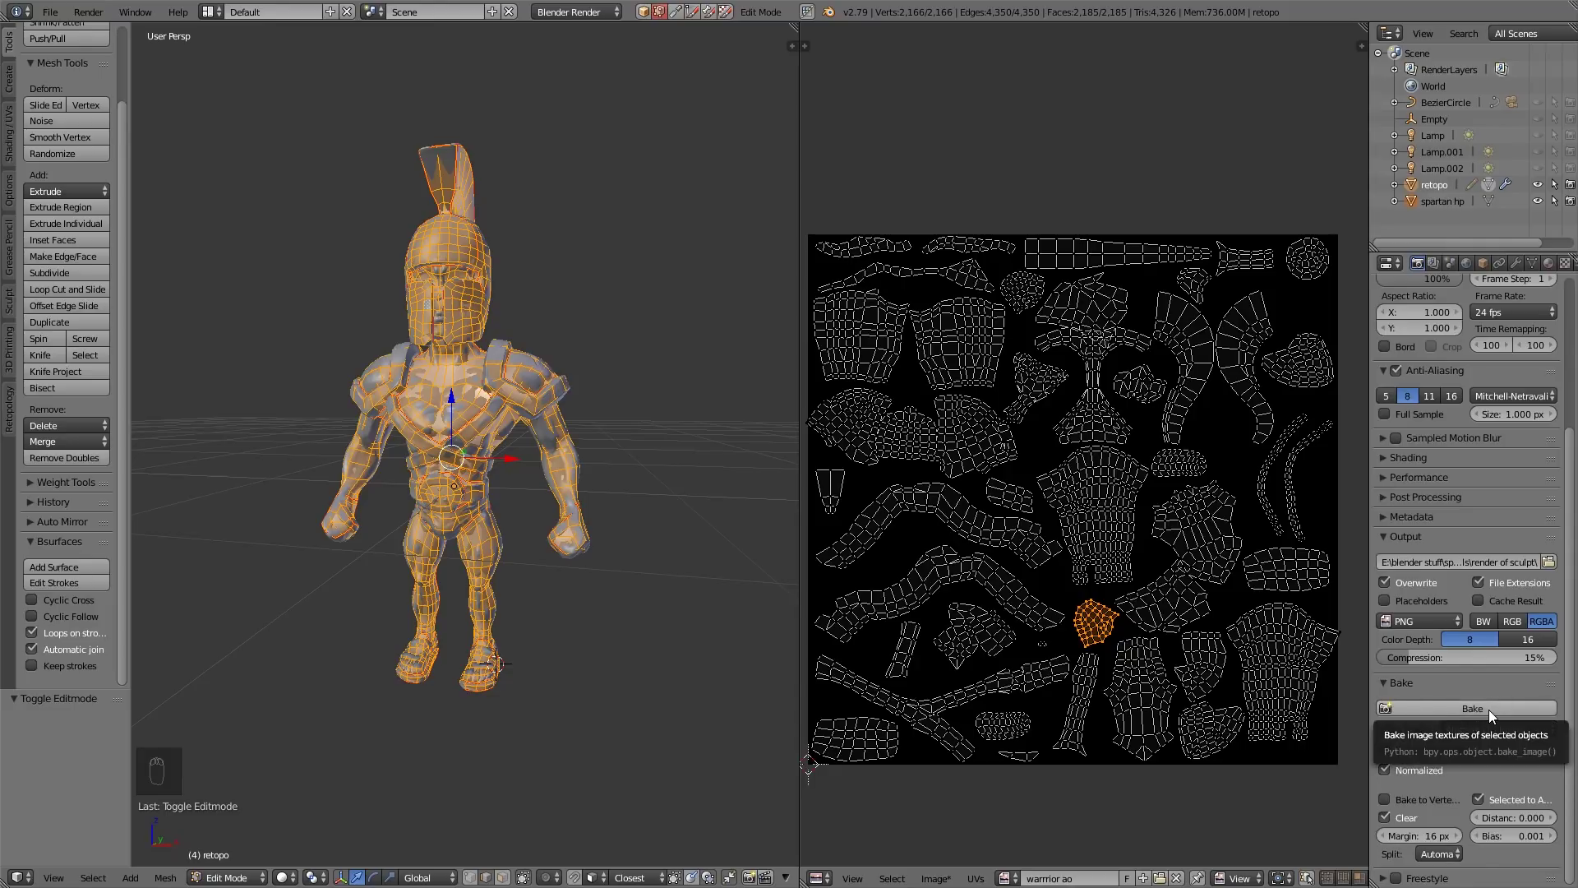
pyautogui.click(1496, 717)
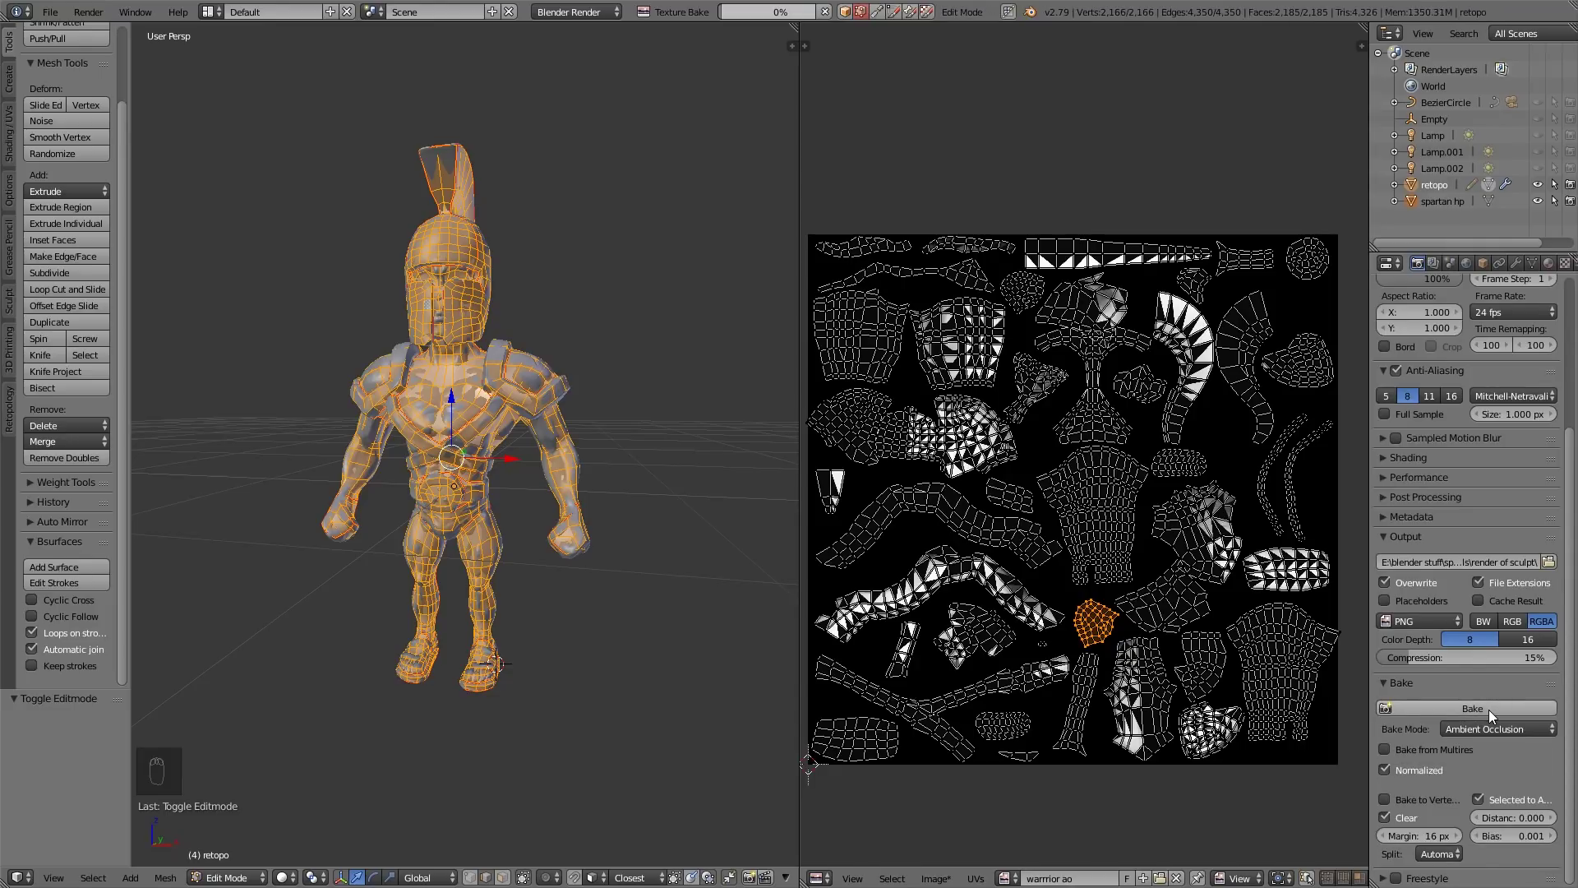
pyautogui.press('Tab')
pyautogui.moveTo(926, 821); pyautogui.dragTo(938, 746)
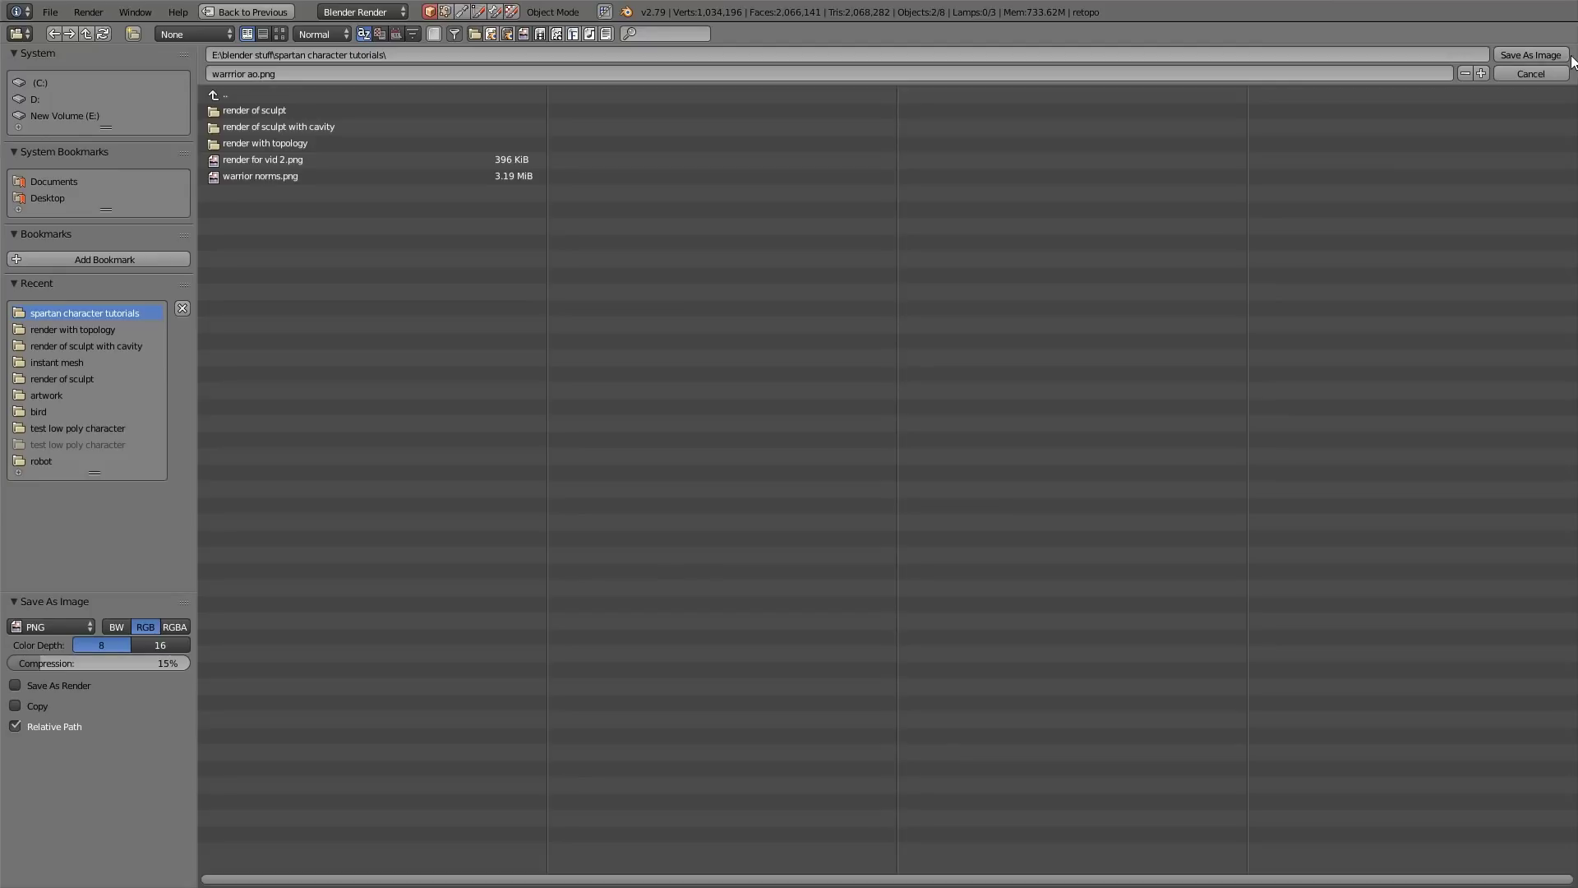
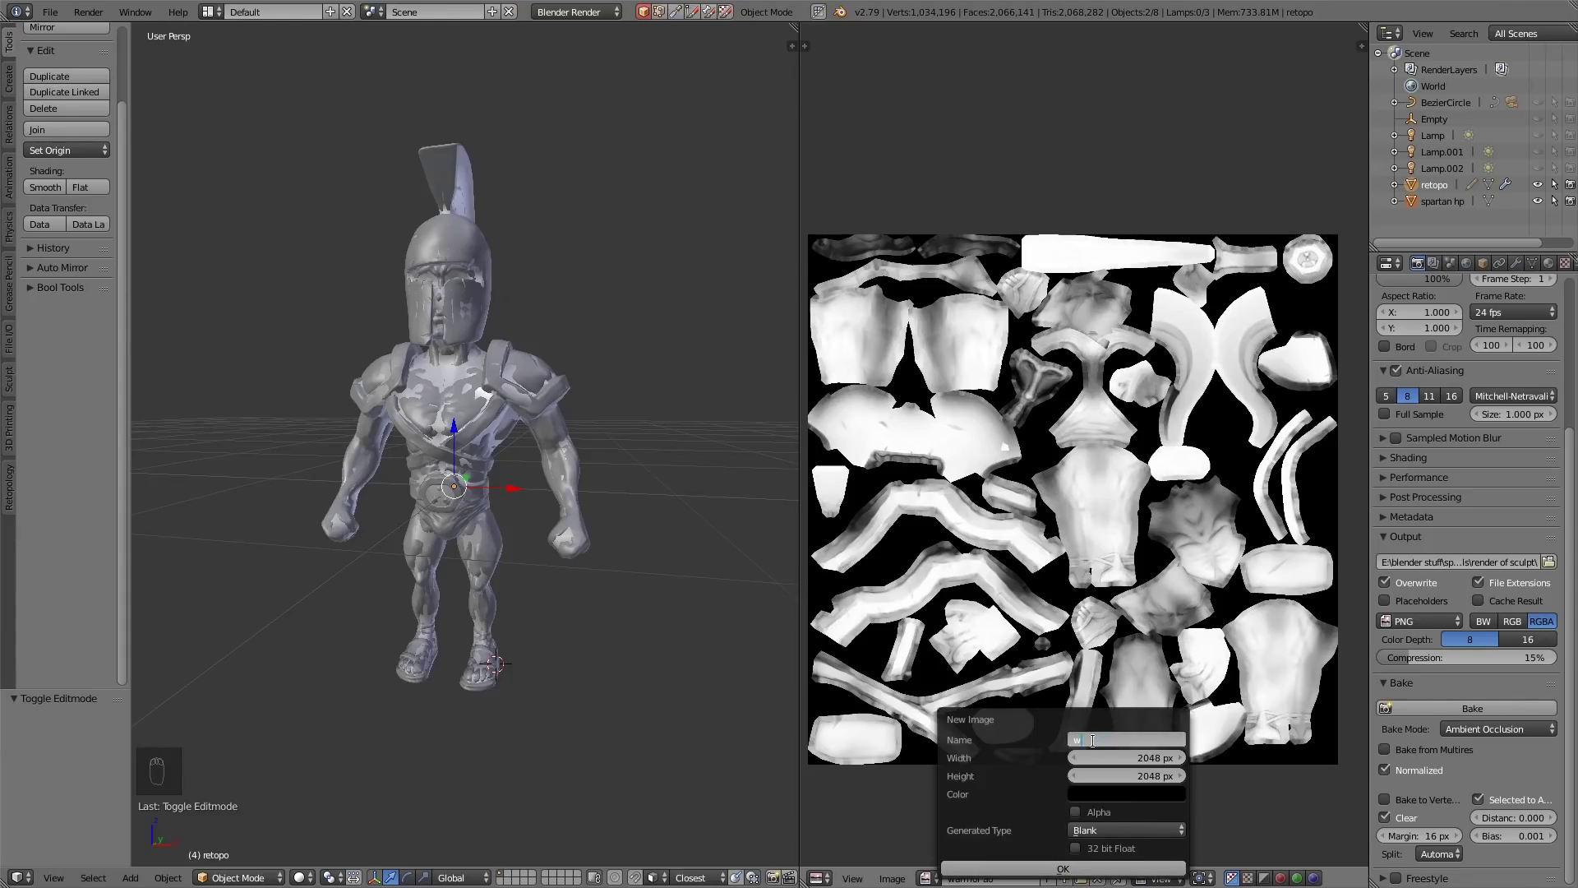
# Create the blank warrior cav image and hide the retopo mesh so only spartan hp shows
pyautogui.press('r')
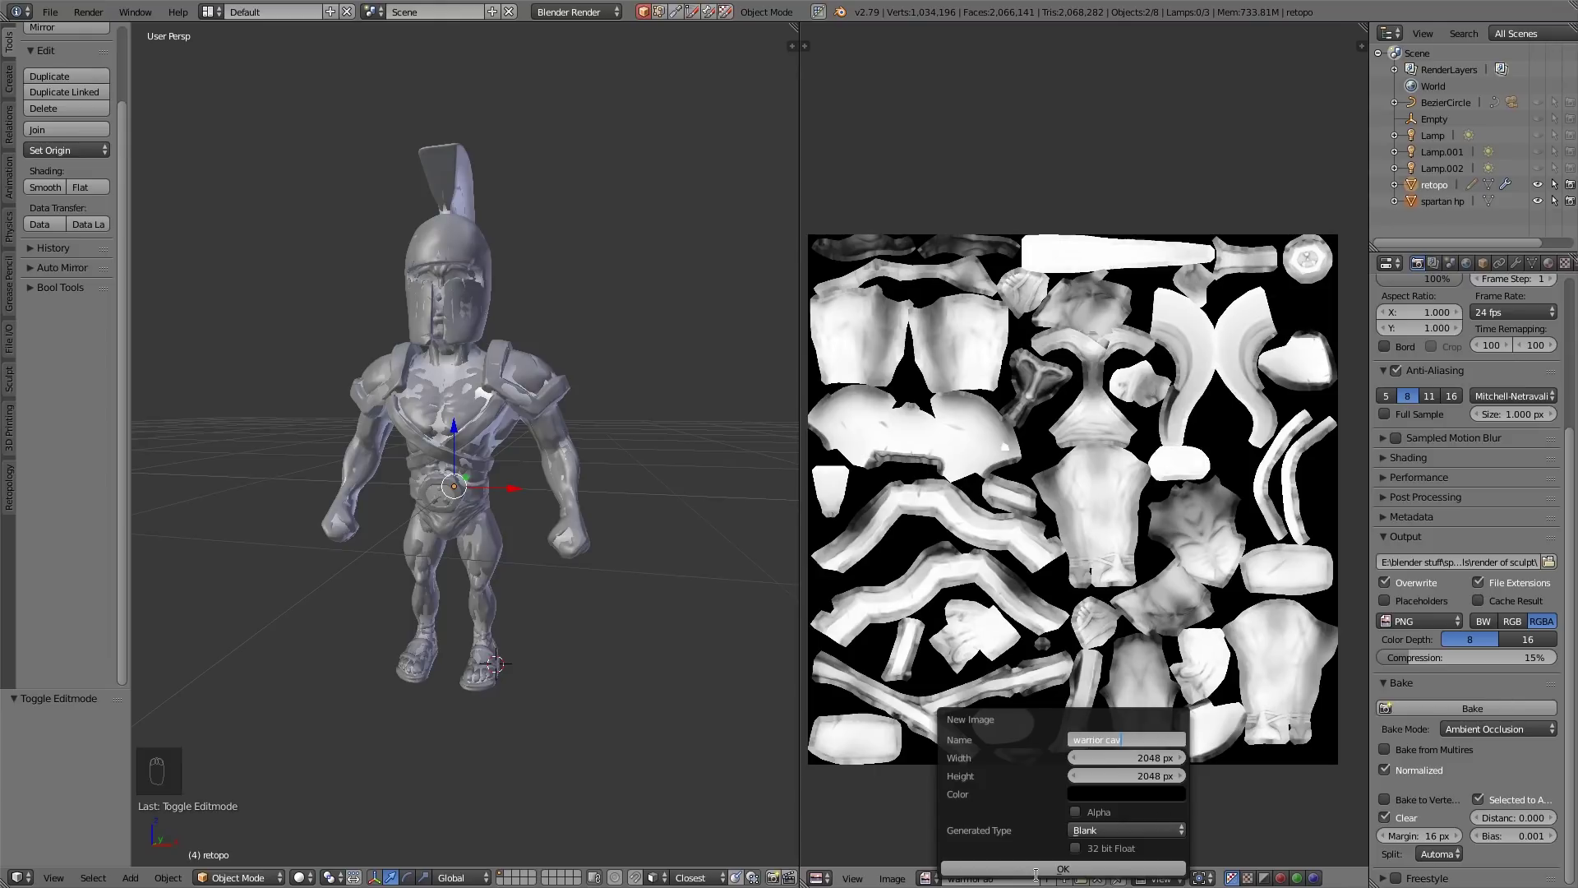
pyautogui.moveTo(1470, 207); pyautogui.dragTo(1464, 187)
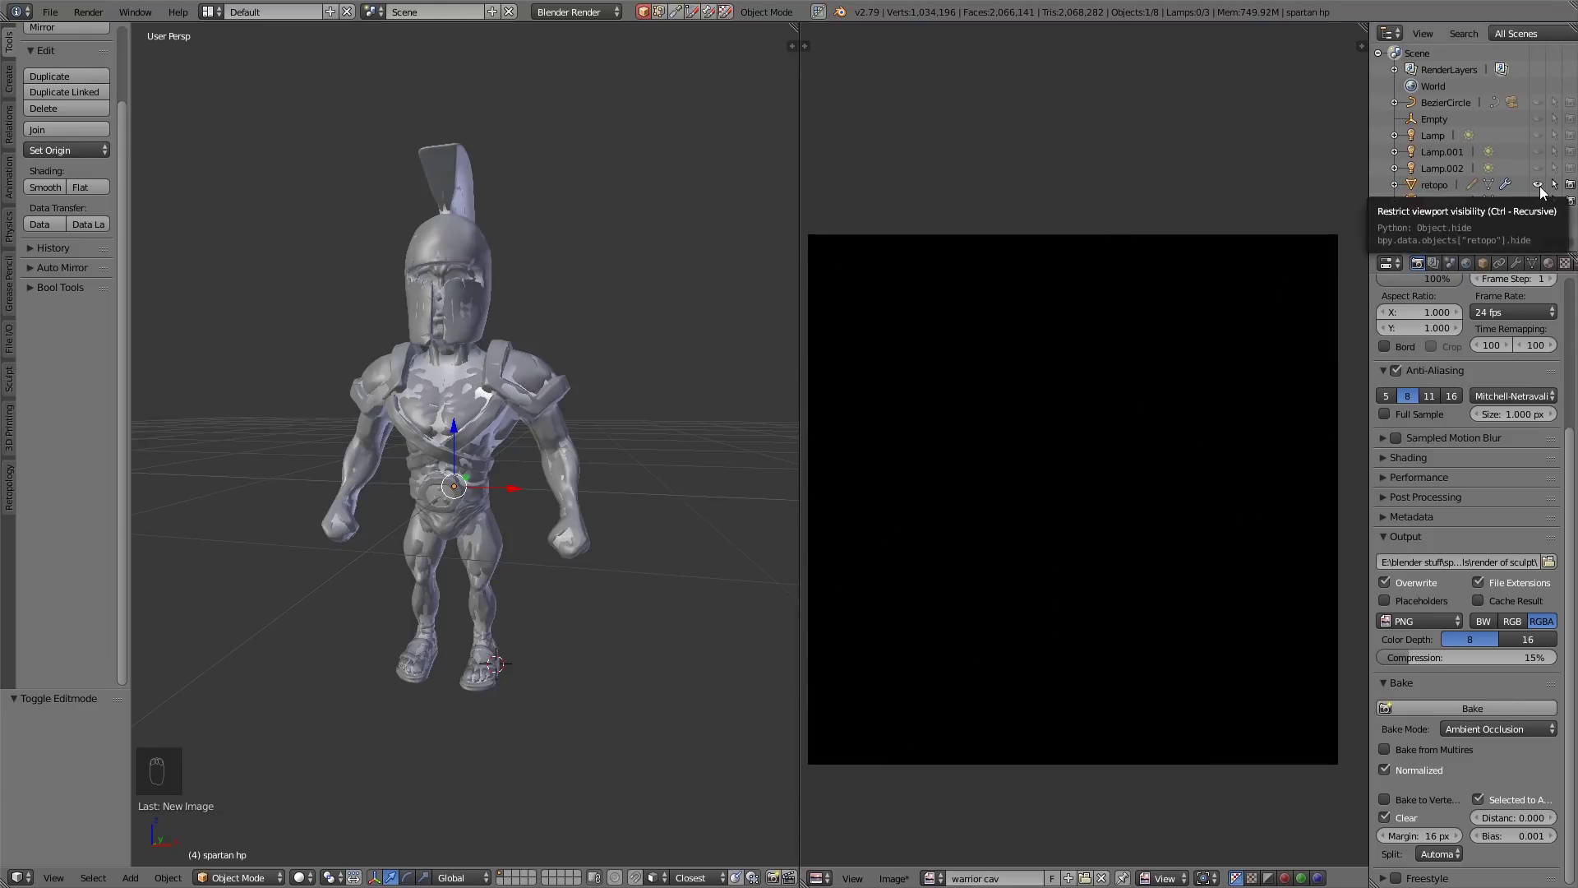
pyautogui.moveTo(211, 713); pyautogui.dragTo(237, 875)
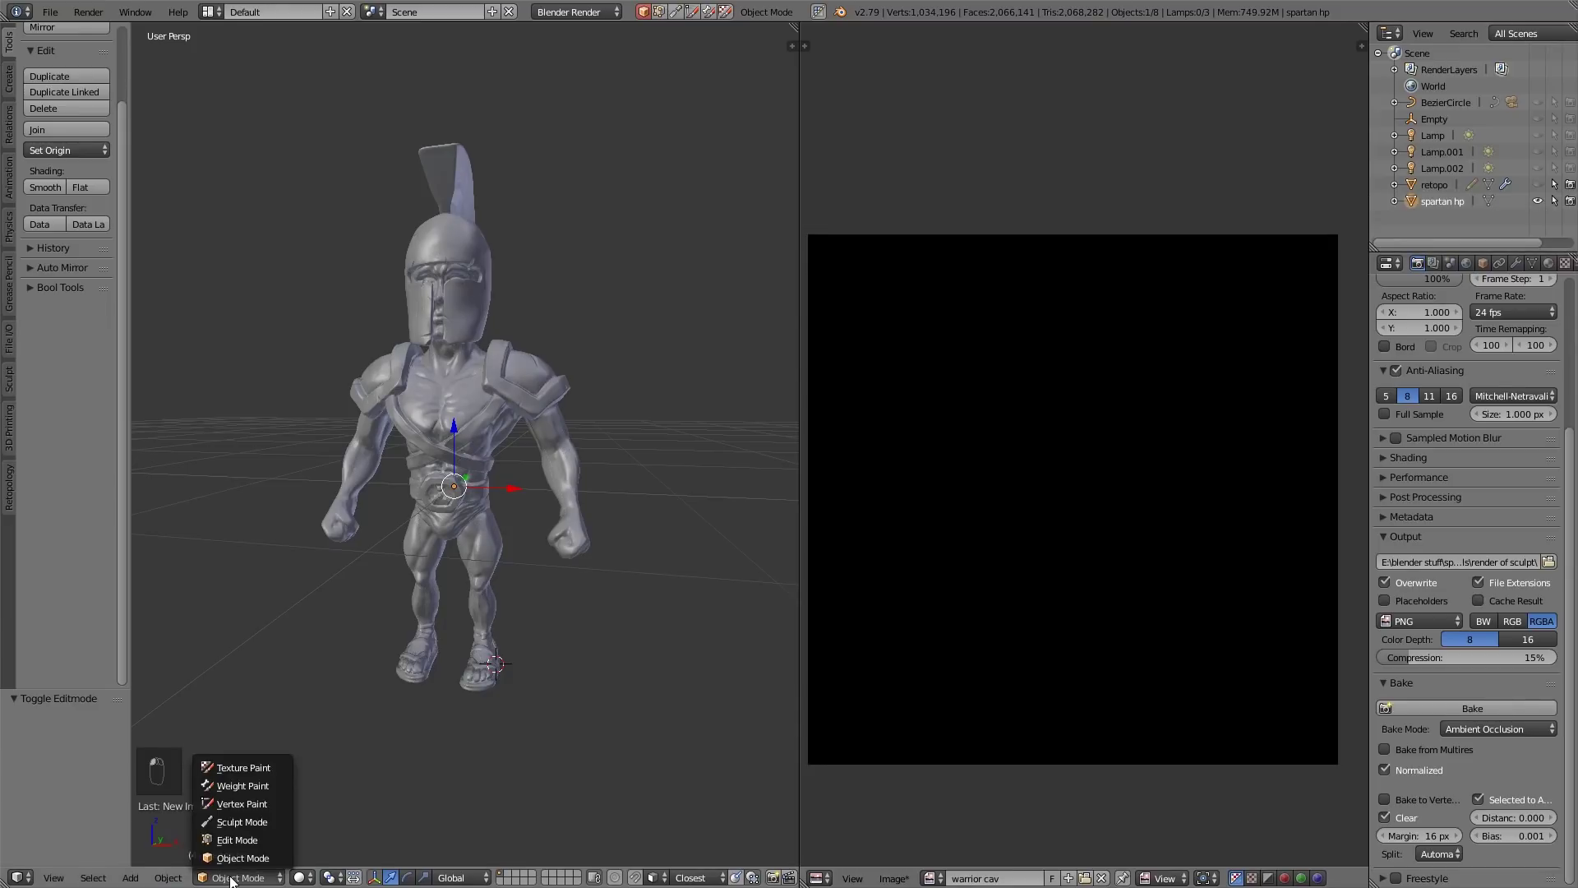
# Switch spartan hp into Vertex Paint mode and apply Dirty Vertex Colors to darken its crevices
pyautogui.moveTo(253, 831); pyautogui.dragTo(254, 807)
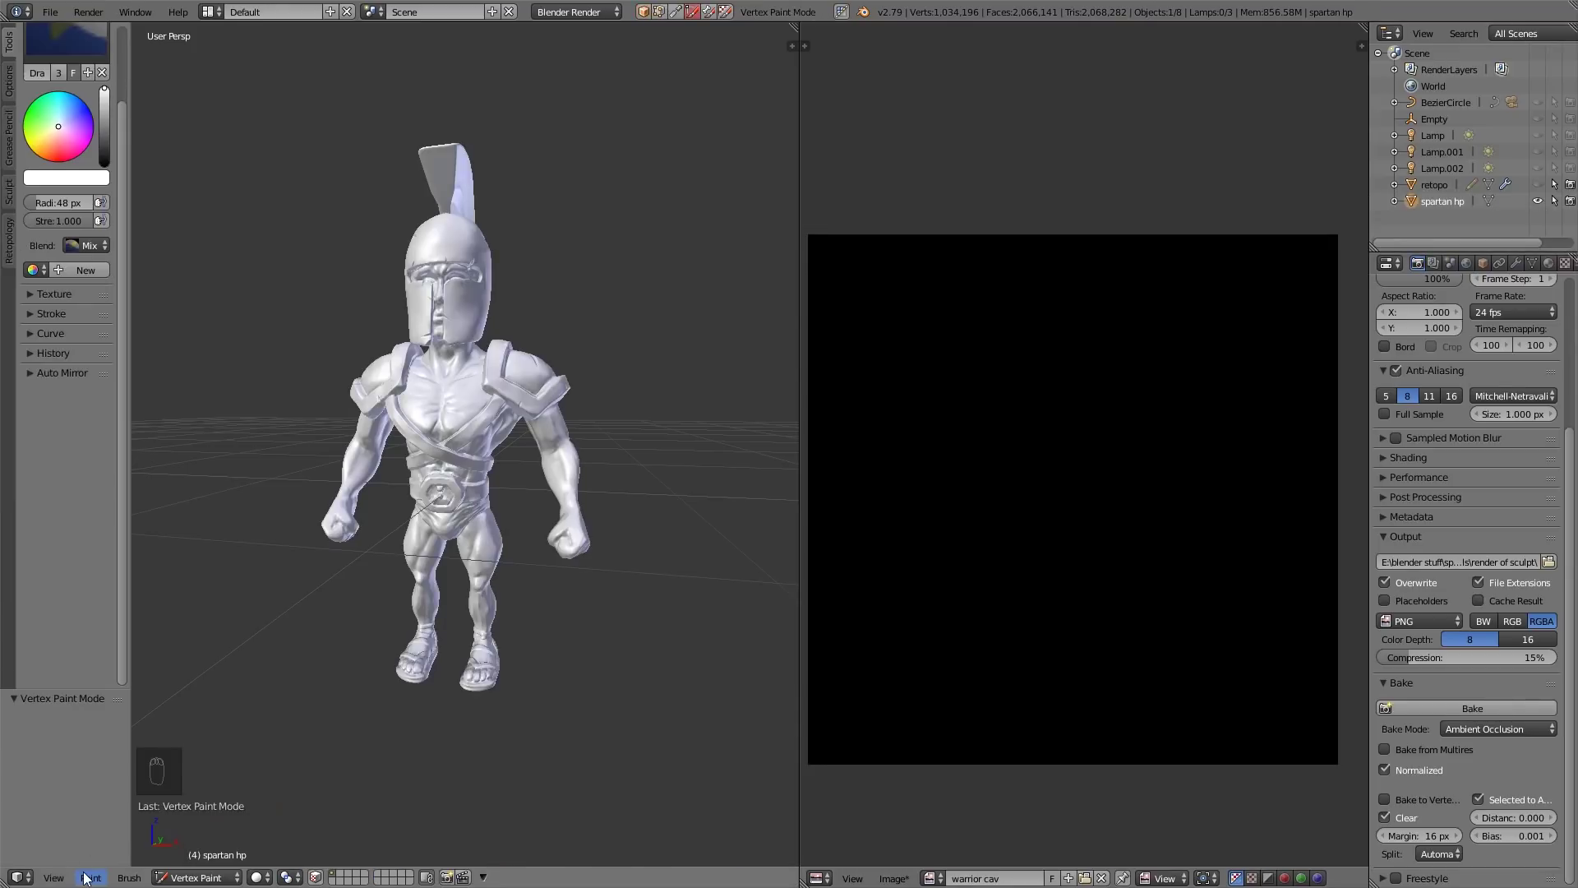
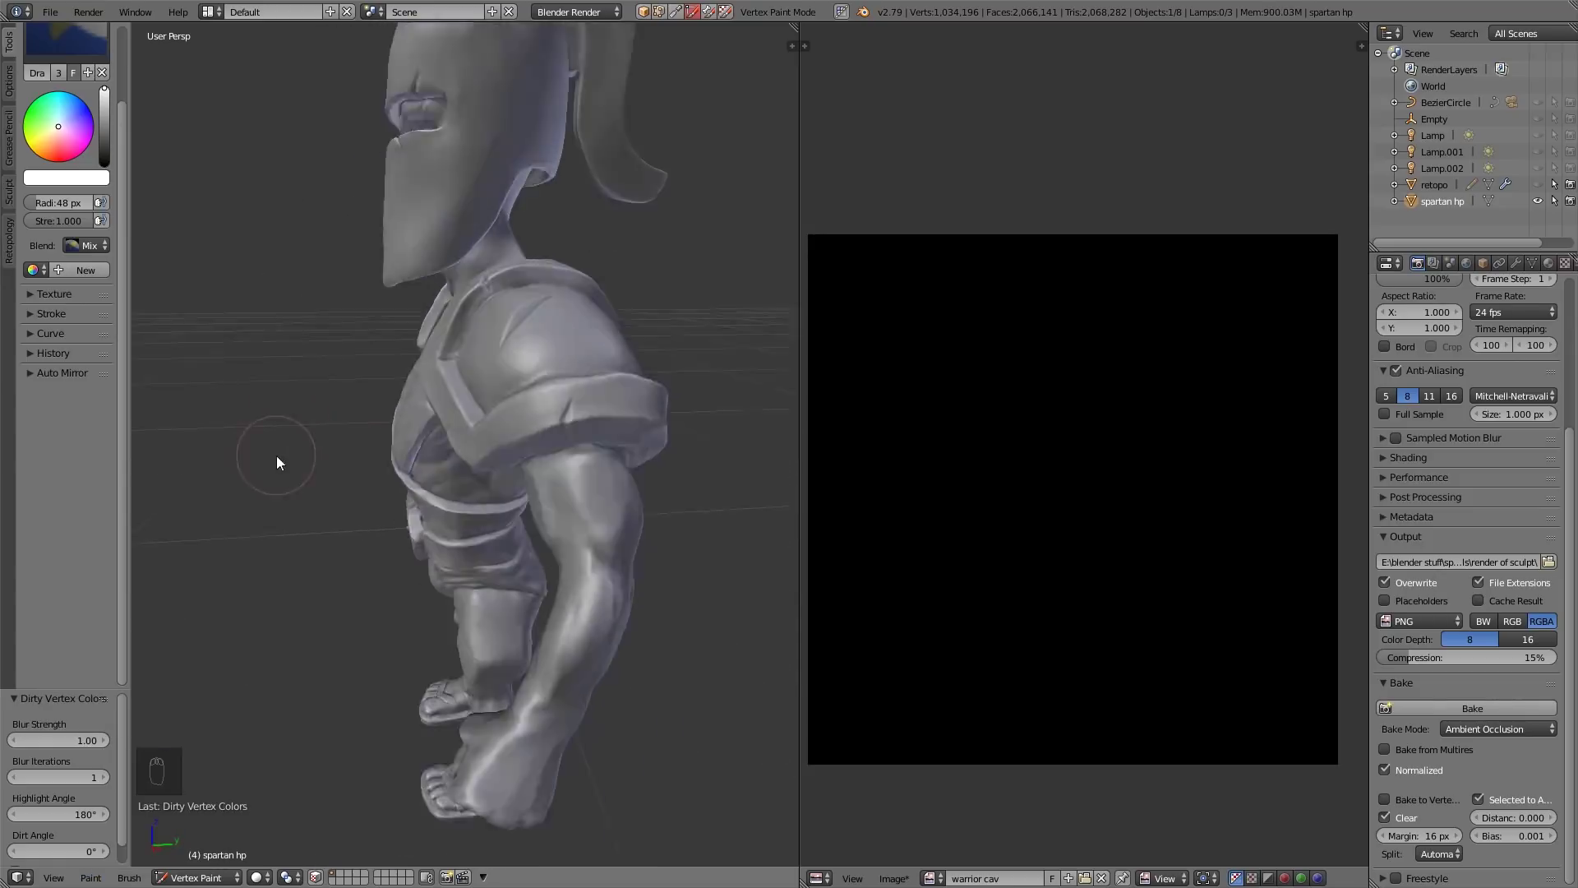
pyautogui.middleClick(509, 443)
pyautogui.moveTo(502, 465); pyautogui.dragTo(595, 514)
pyautogui.middleClick(595, 514)
pyautogui.middleClick(608, 514)
pyautogui.middleClick(618, 514)
pyautogui.moveTo(265, 591); pyautogui.dragTo(331, 584)
pyautogui.click(1538, 267)
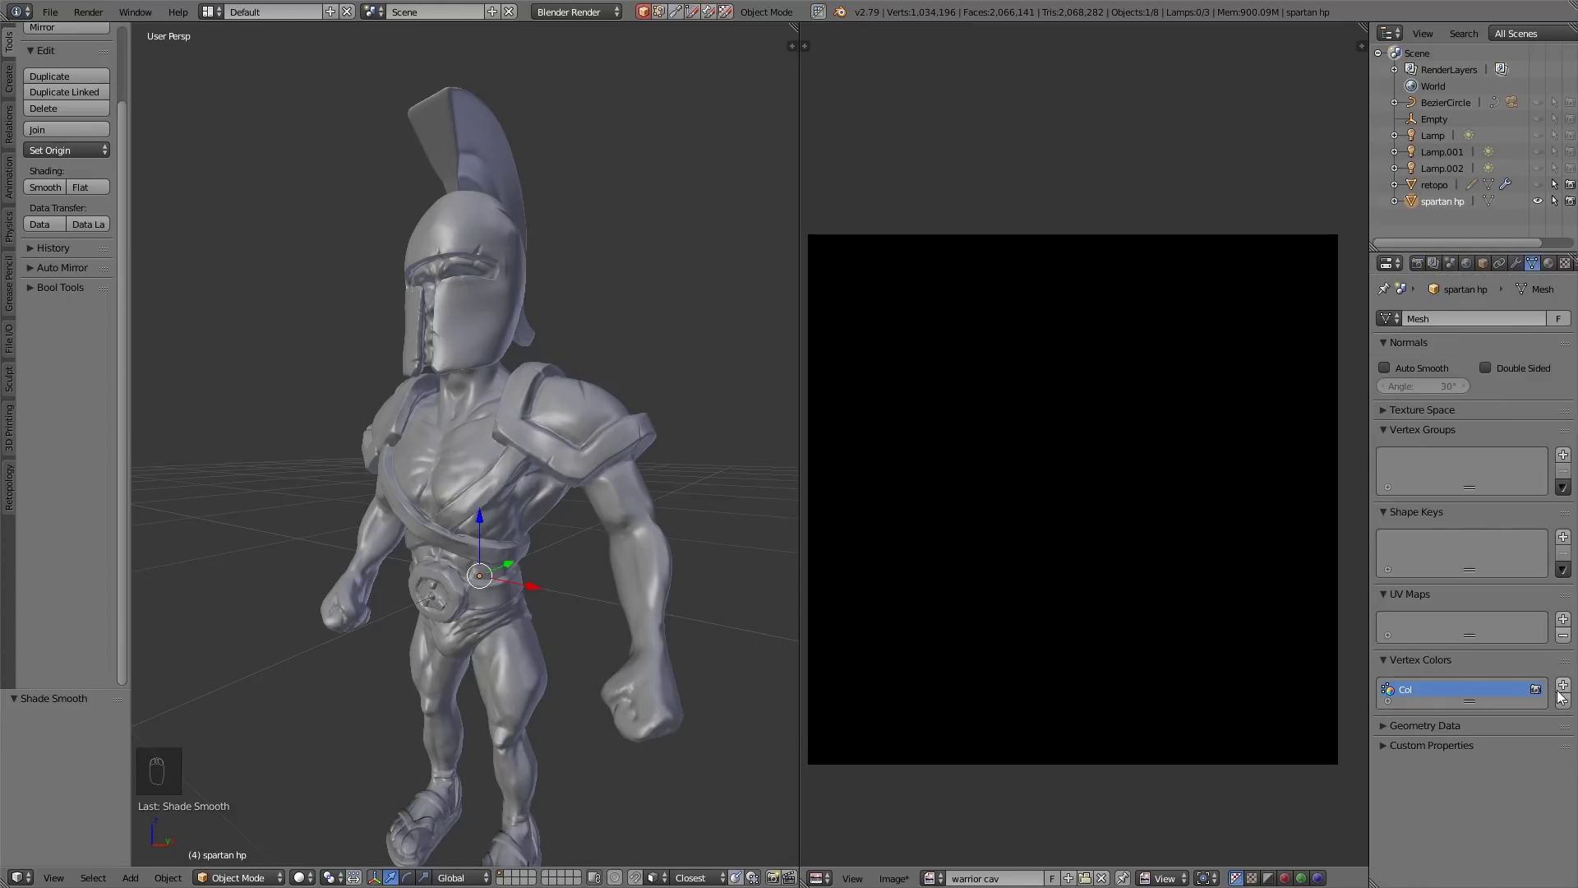
pyautogui.click(1566, 708)
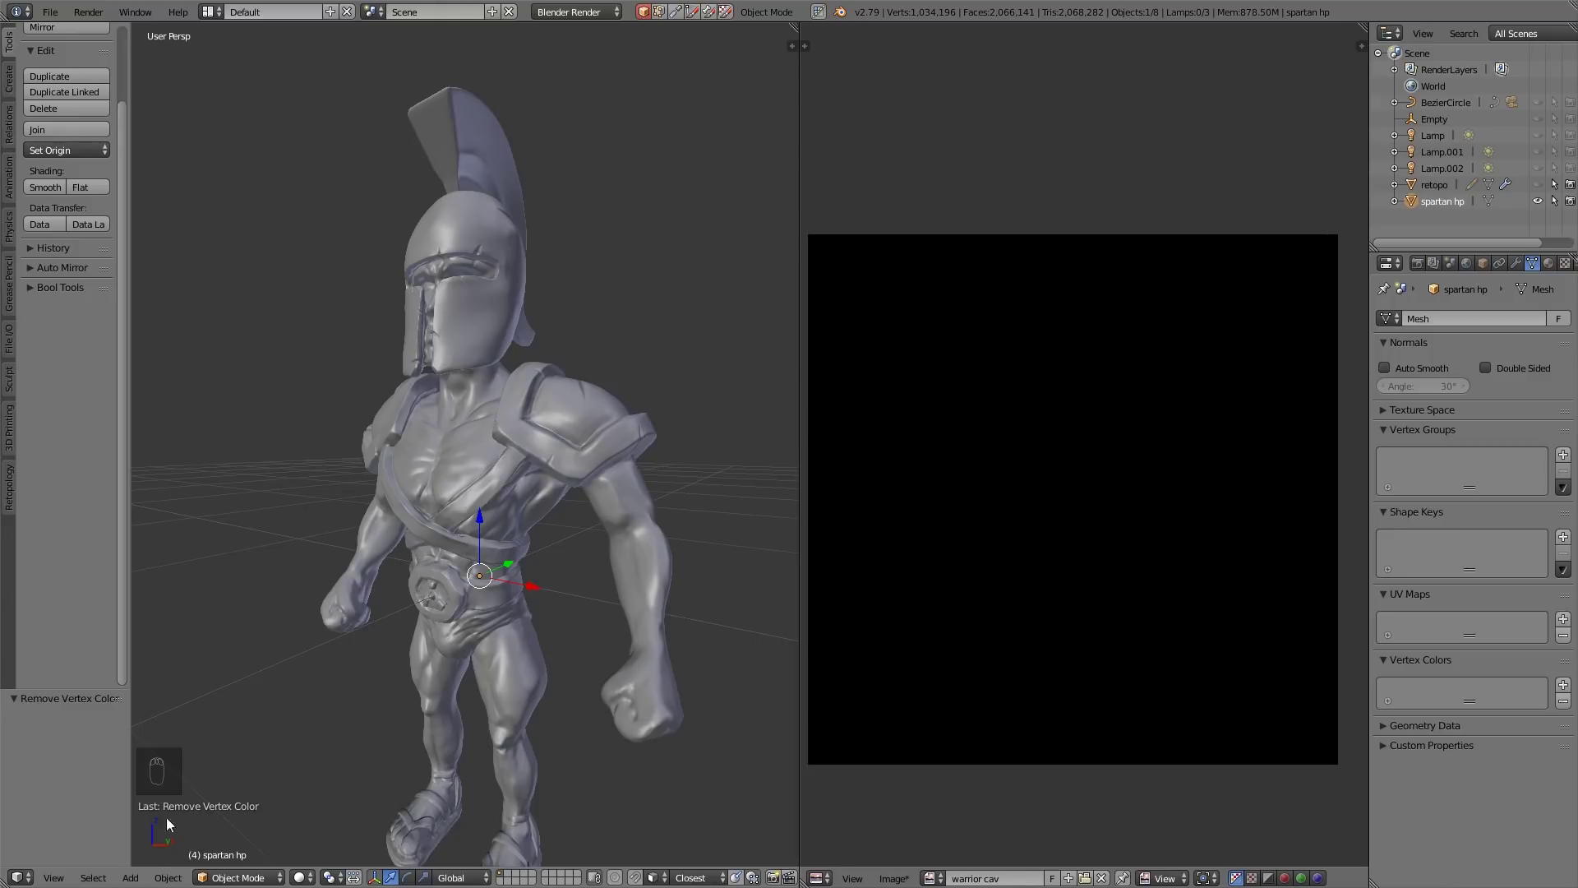
pyautogui.moveTo(217, 876); pyautogui.dragTo(231, 839)
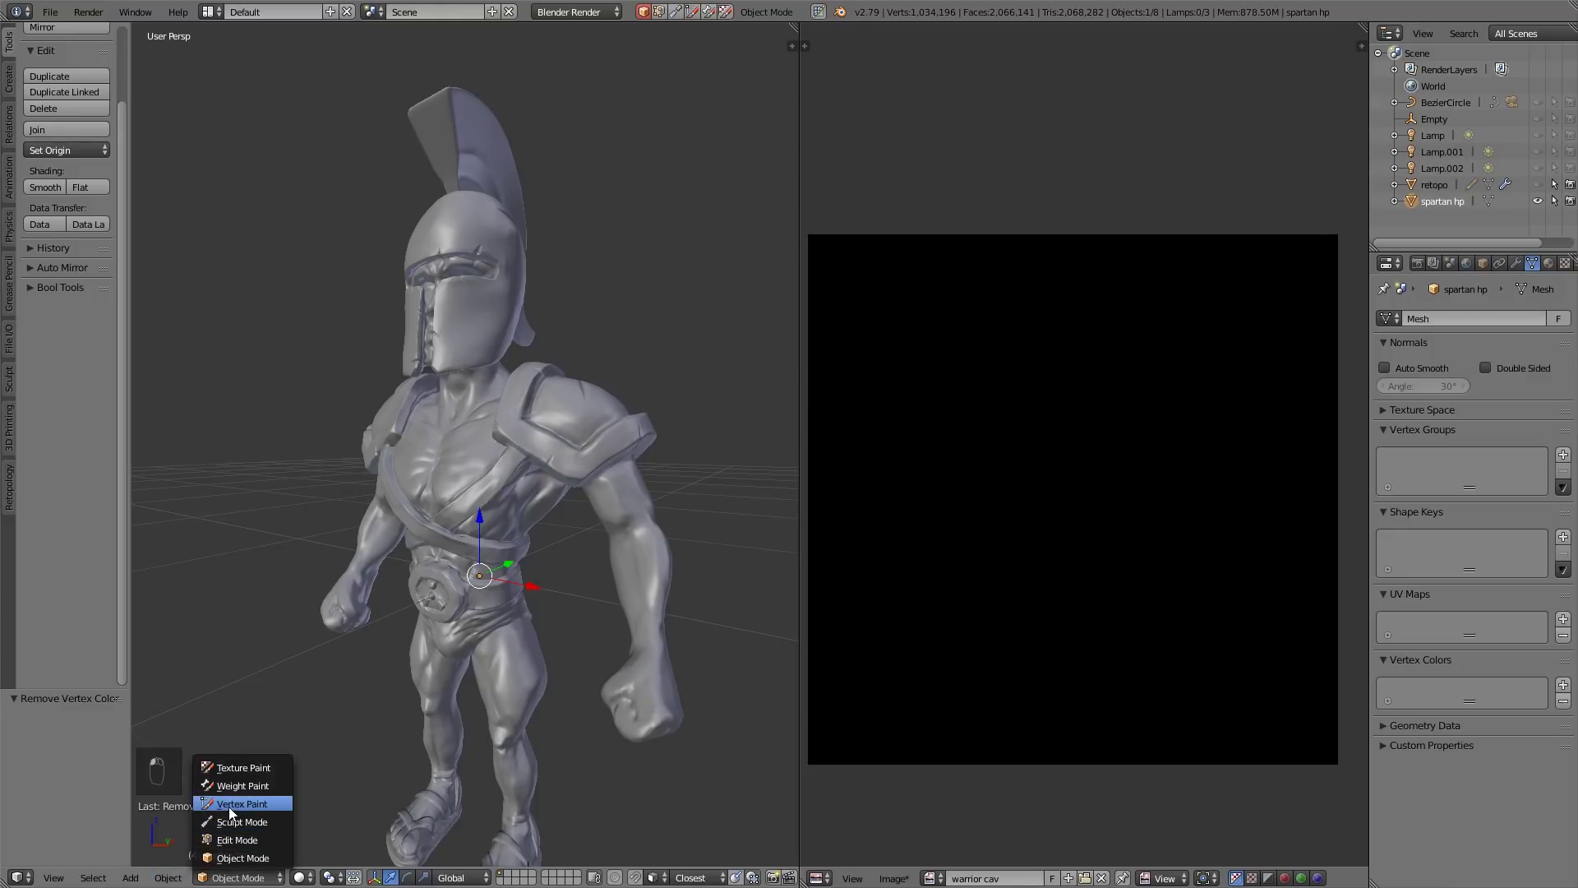
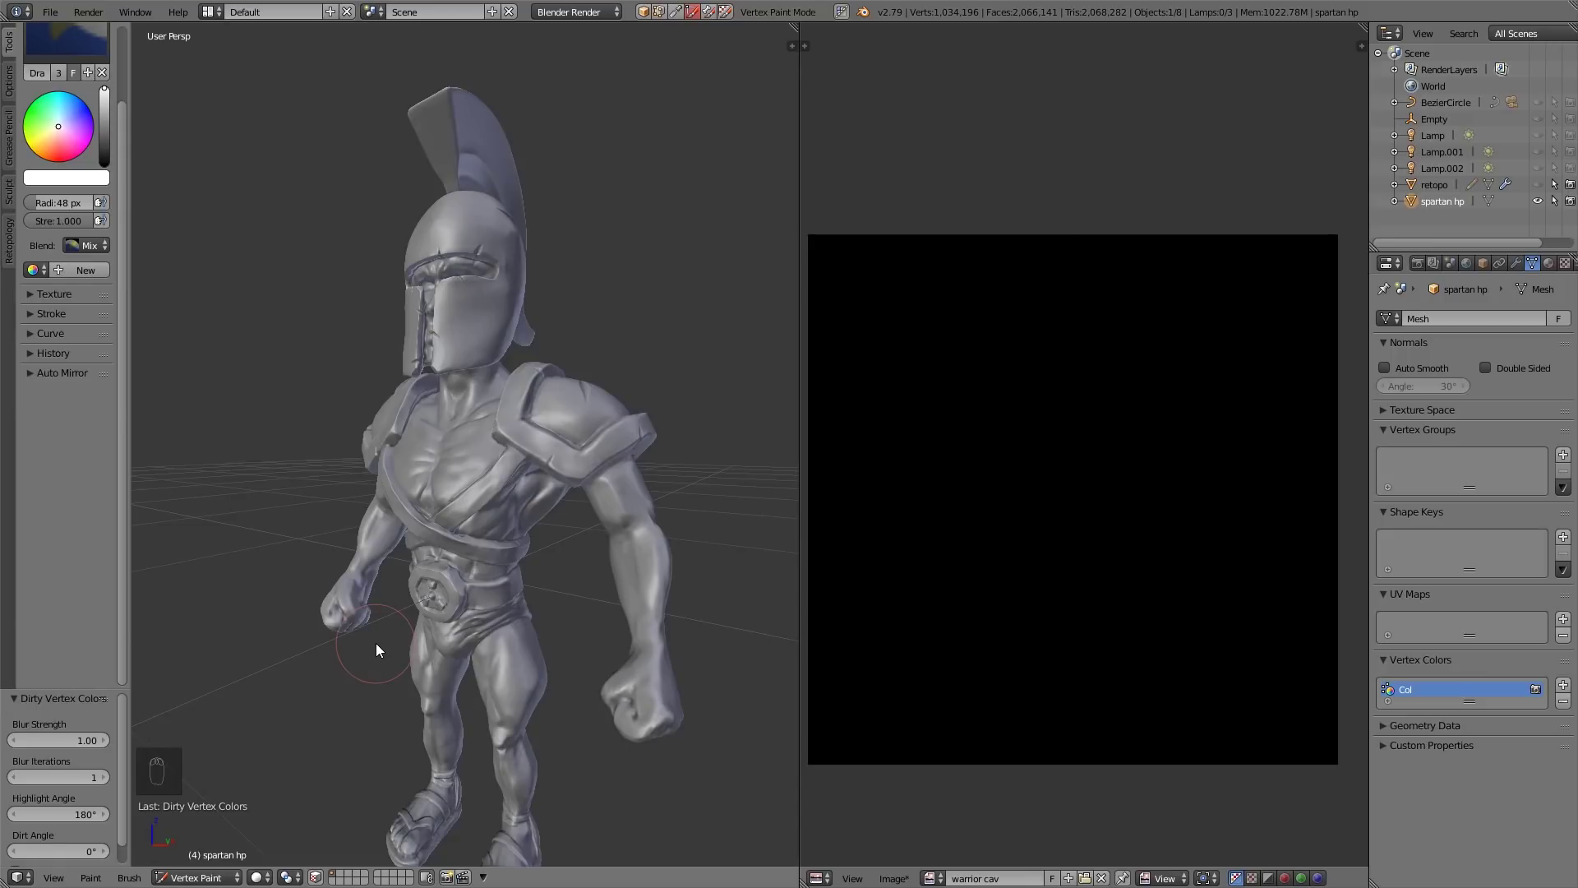
# Orbit and zoom around the sculpt to inspect the darkened belt creases, then pull back to the full figure
pyautogui.moveTo(414, 180); pyautogui.dragTo(522, 285)
pyautogui.click(523, 284)
pyautogui.moveTo(523, 273); pyautogui.dragTo(472, 184)
pyautogui.moveTo(461, 195); pyautogui.dragTo(423, 433)
pyautogui.moveTo(423, 434); pyautogui.dragTo(471, 492)
pyautogui.moveTo(471, 493); pyautogui.dragTo(481, 454)
pyautogui.moveTo(484, 430); pyautogui.dragTo(578, 355)
pyautogui.moveTo(574, 573); pyautogui.dragTo(522, 675)
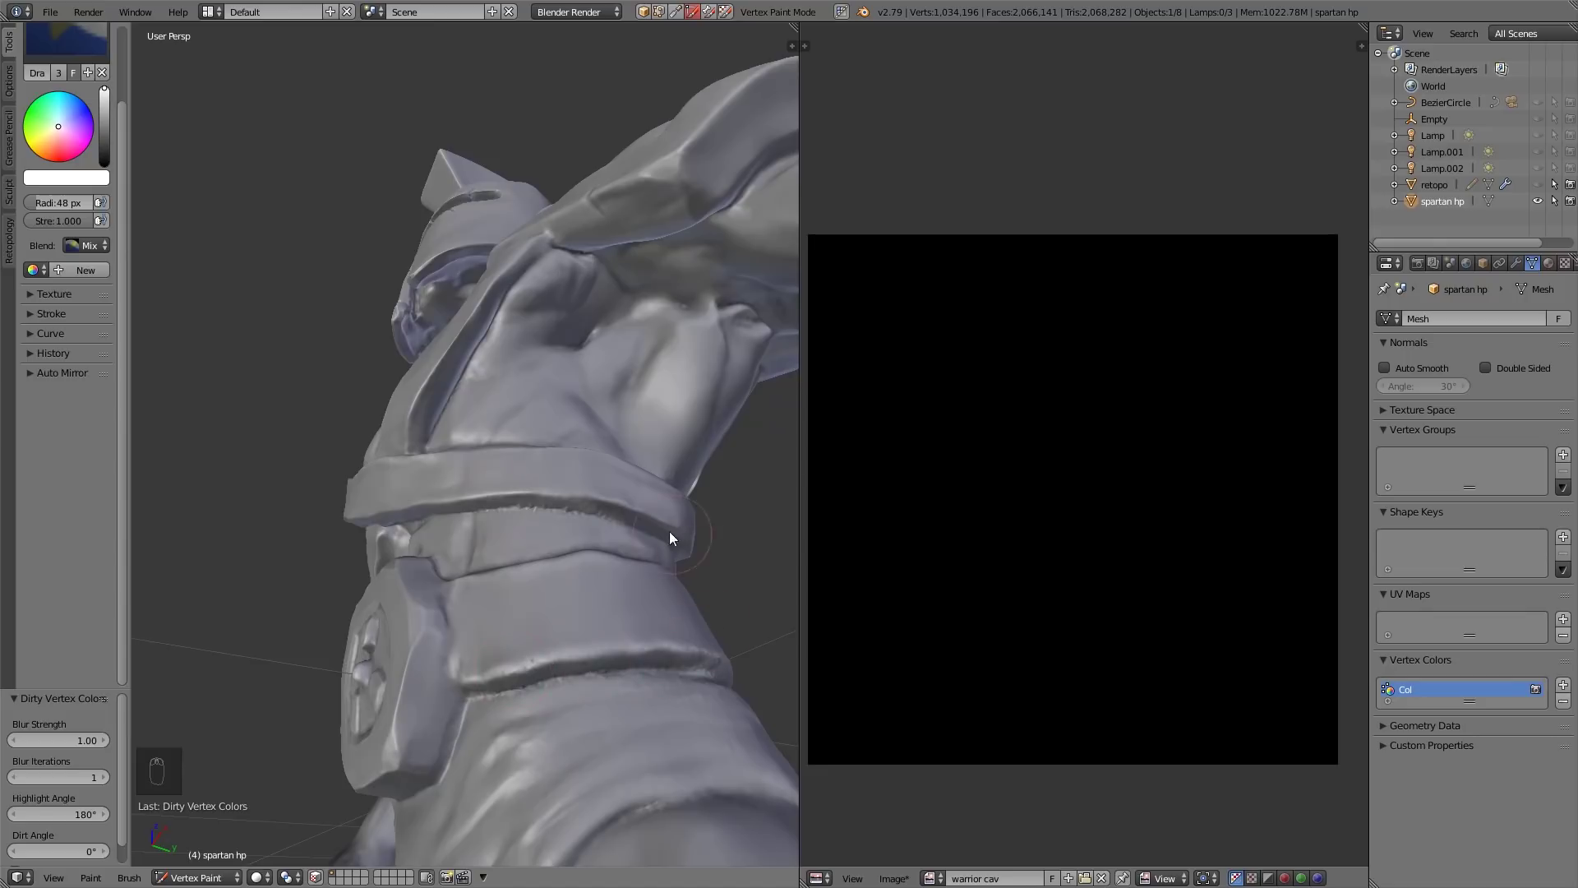
pyautogui.moveTo(582, 708); pyautogui.dragTo(573, 591)
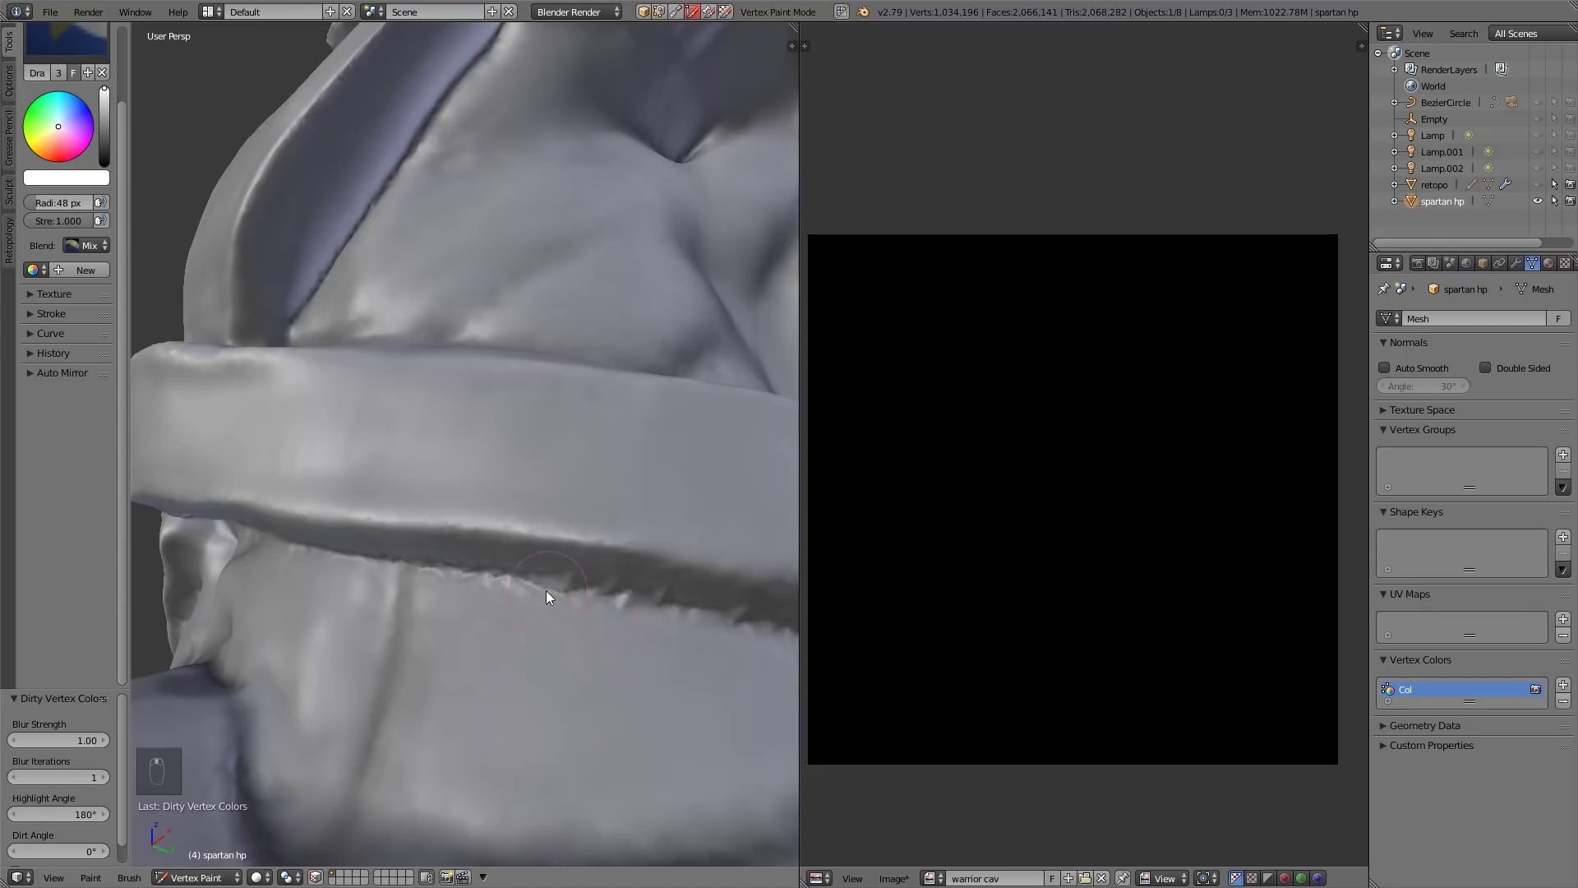
pyautogui.moveTo(682, 618); pyautogui.dragTo(702, 660)
pyautogui.moveTo(713, 661); pyautogui.dragTo(521, 561)
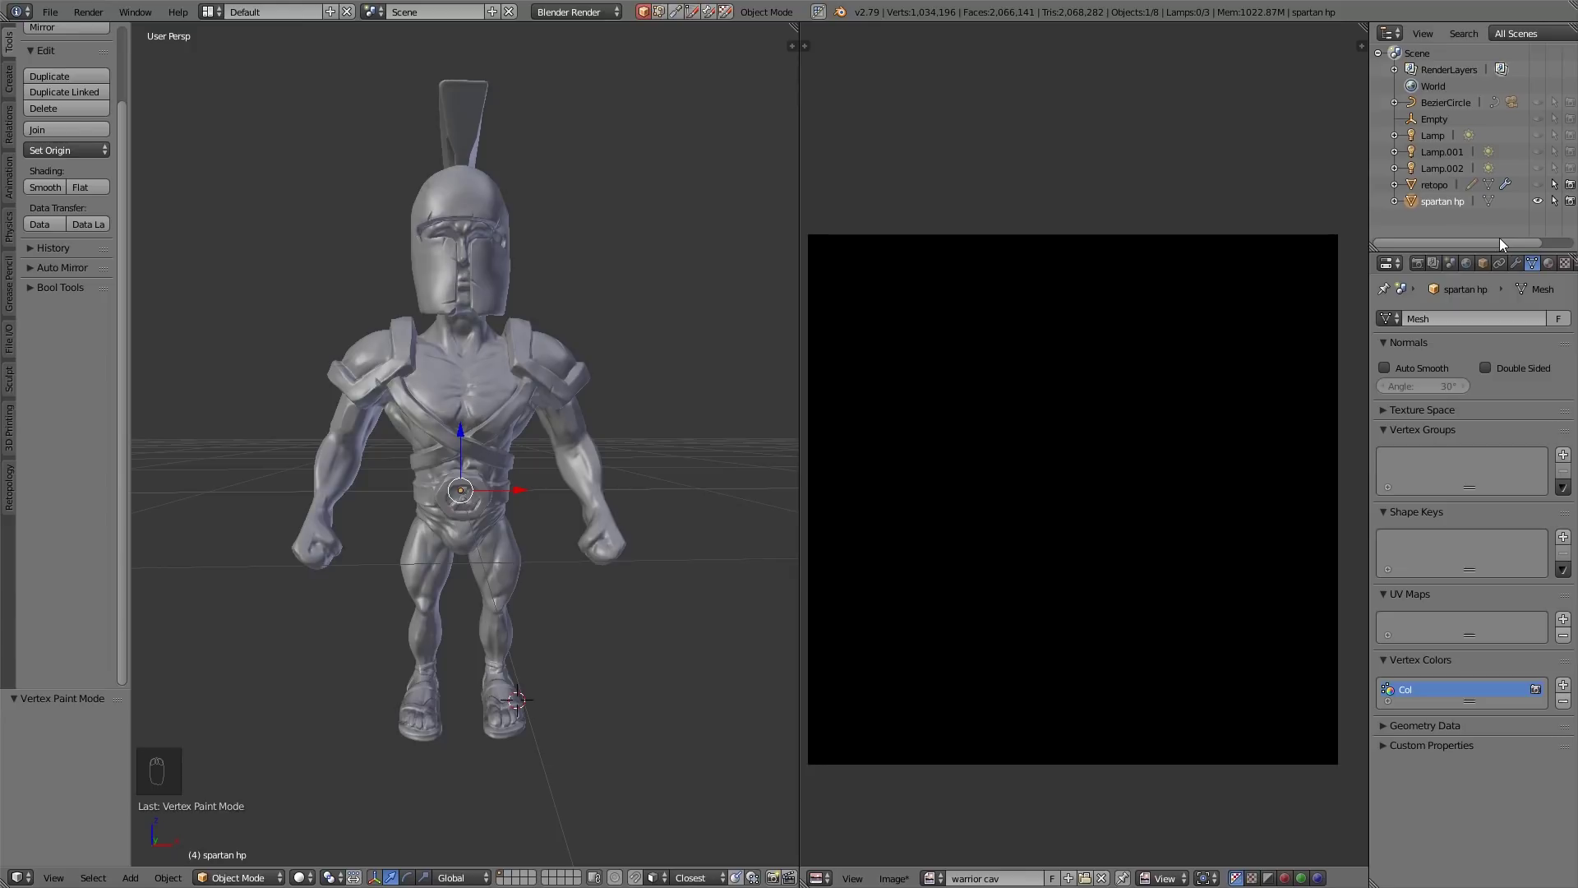
# Select retopo with the sculpt, set Bake Mode to Vertex Colors and bake the cavity map into warrior cav
pyautogui.moveTo(1464, 206); pyautogui.dragTo(1428, 269)
pyautogui.moveTo(1428, 269); pyautogui.dragTo(1489, 593)
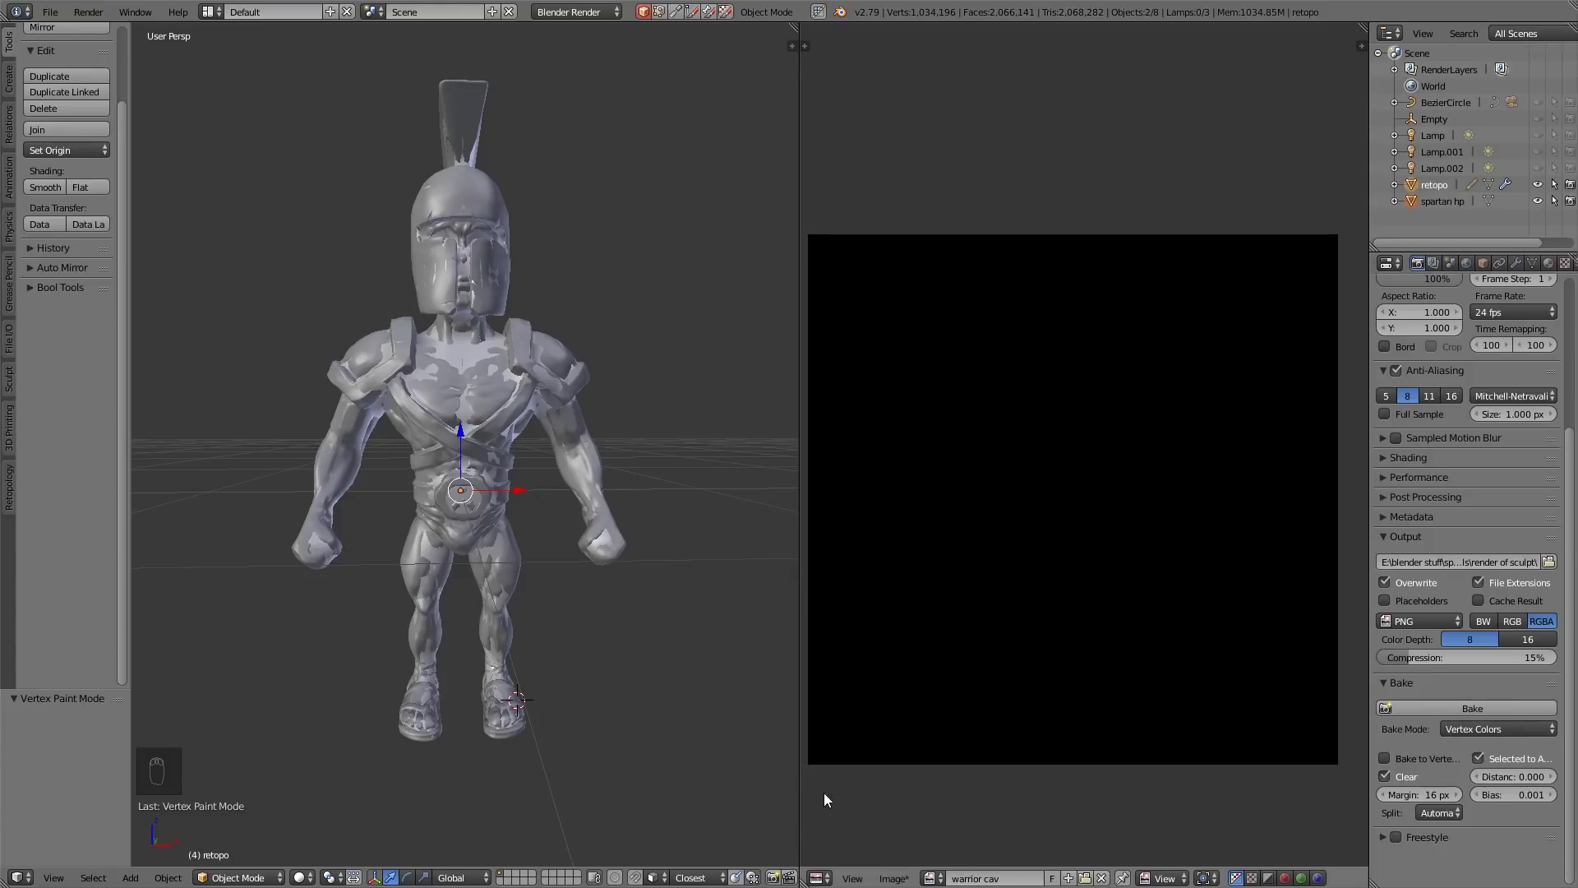
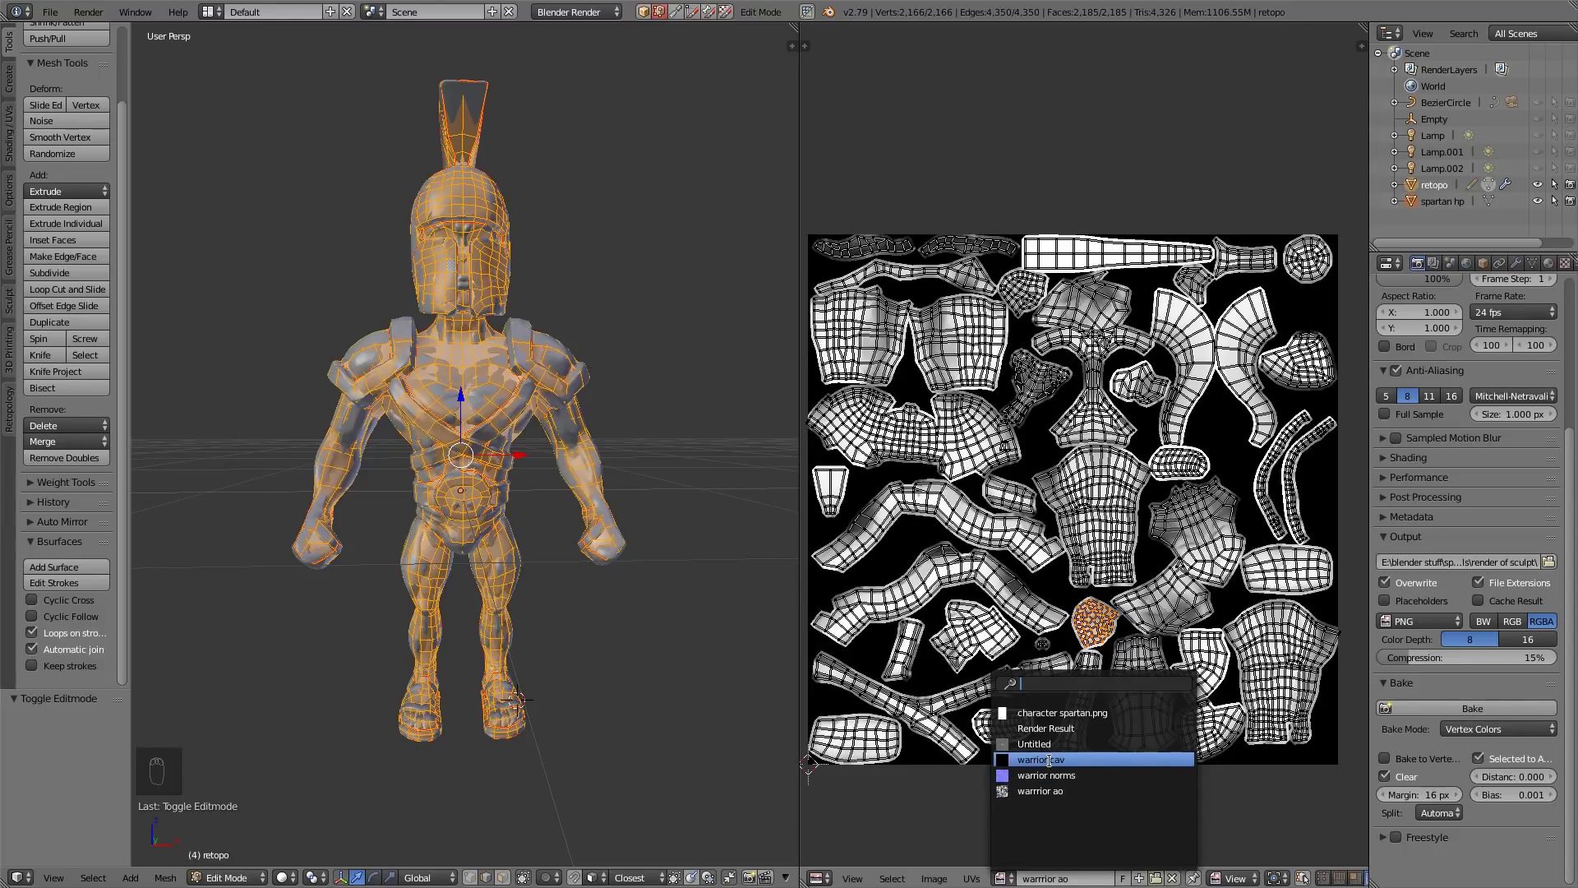
pyautogui.click(1494, 711)
pyautogui.press('Tab')
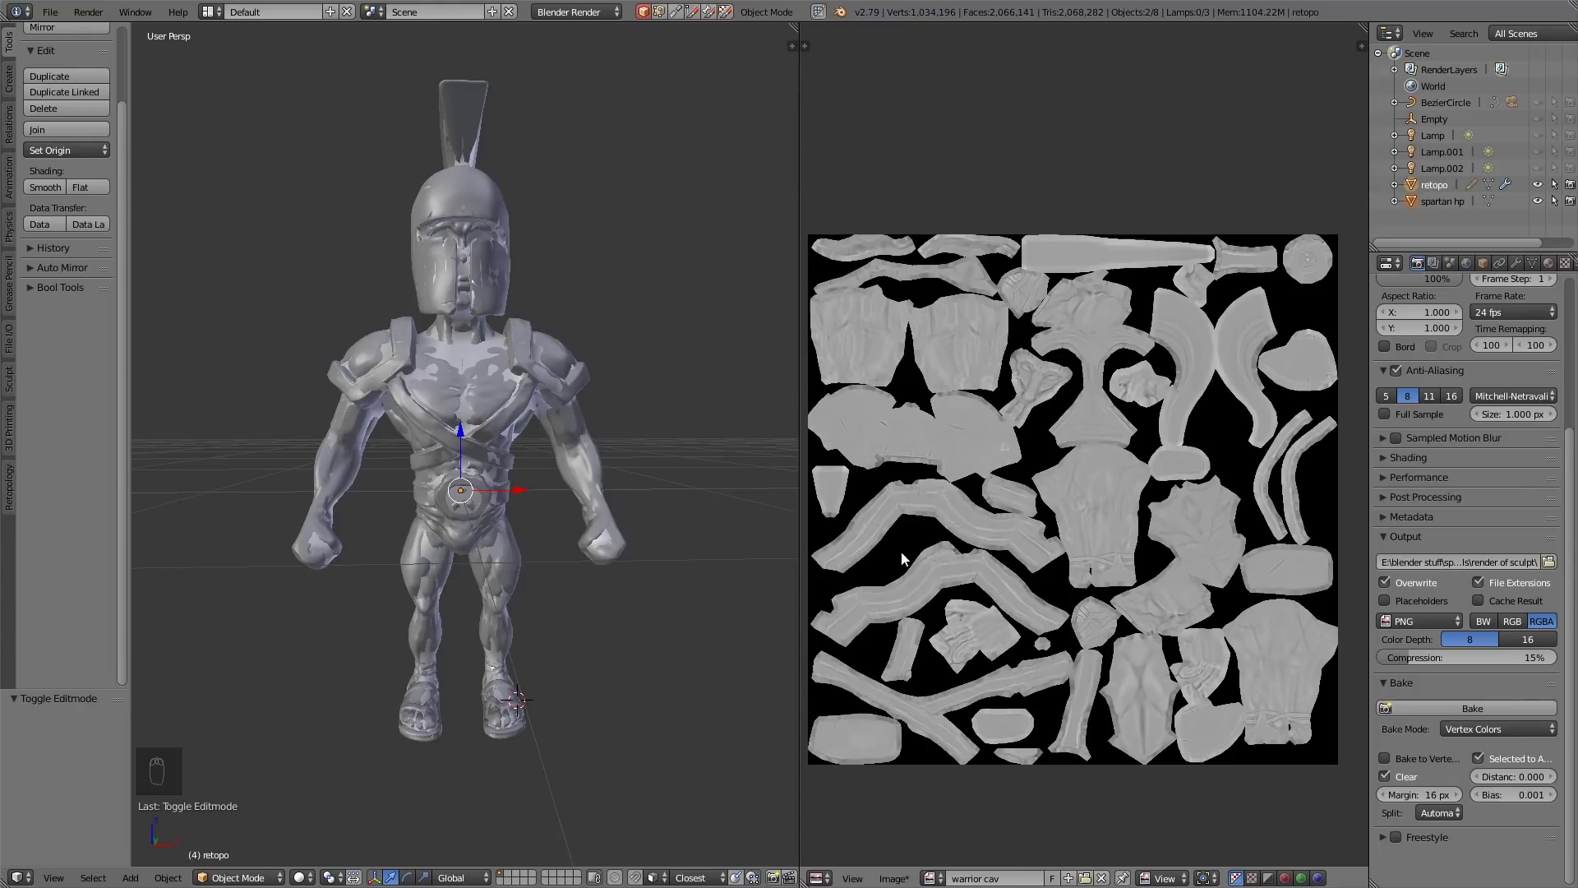
# Bring up the Image menu's save options for the baked cavity map
pyautogui.moveTo(910, 875); pyautogui.dragTo(947, 756)
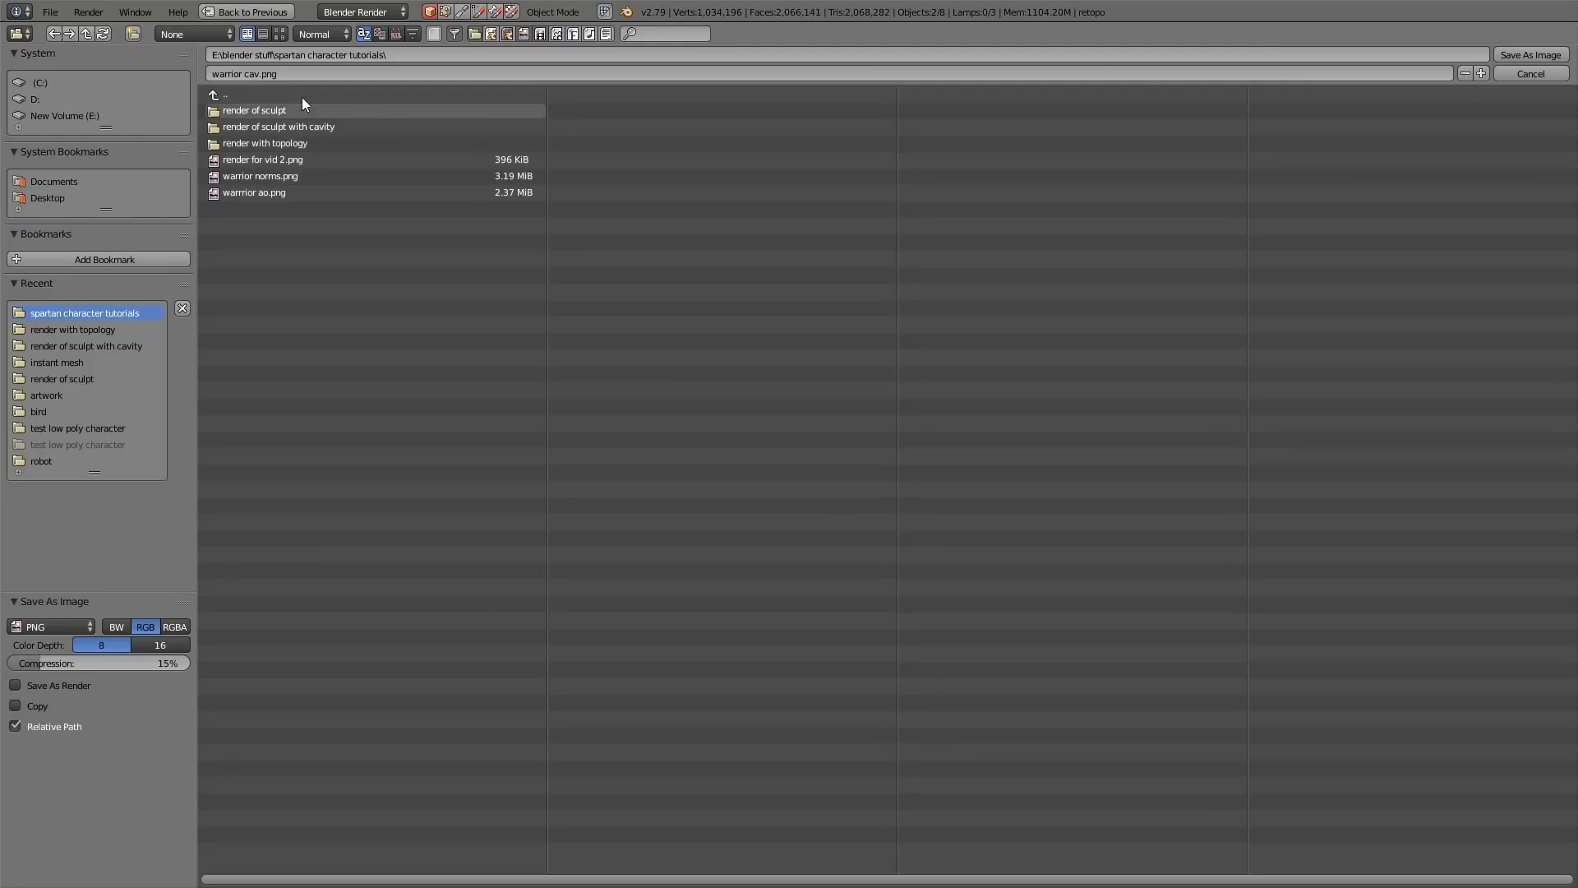
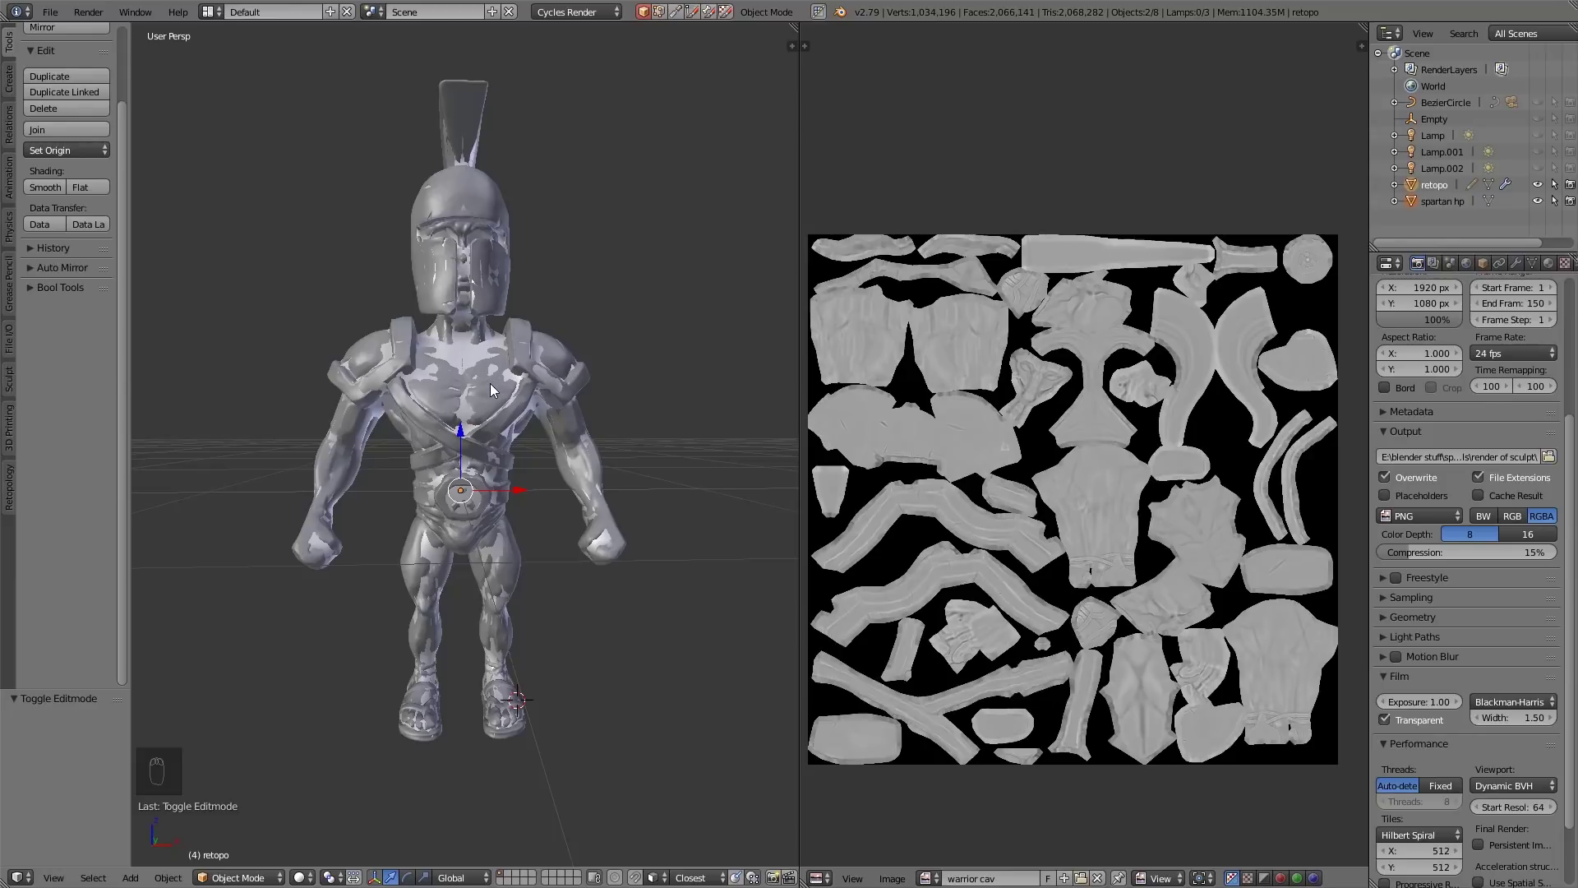
# Split the image editor area to make room for a node editor above the cavity image
pyautogui.moveTo(1550, 189); pyautogui.dragTo(405, 377)
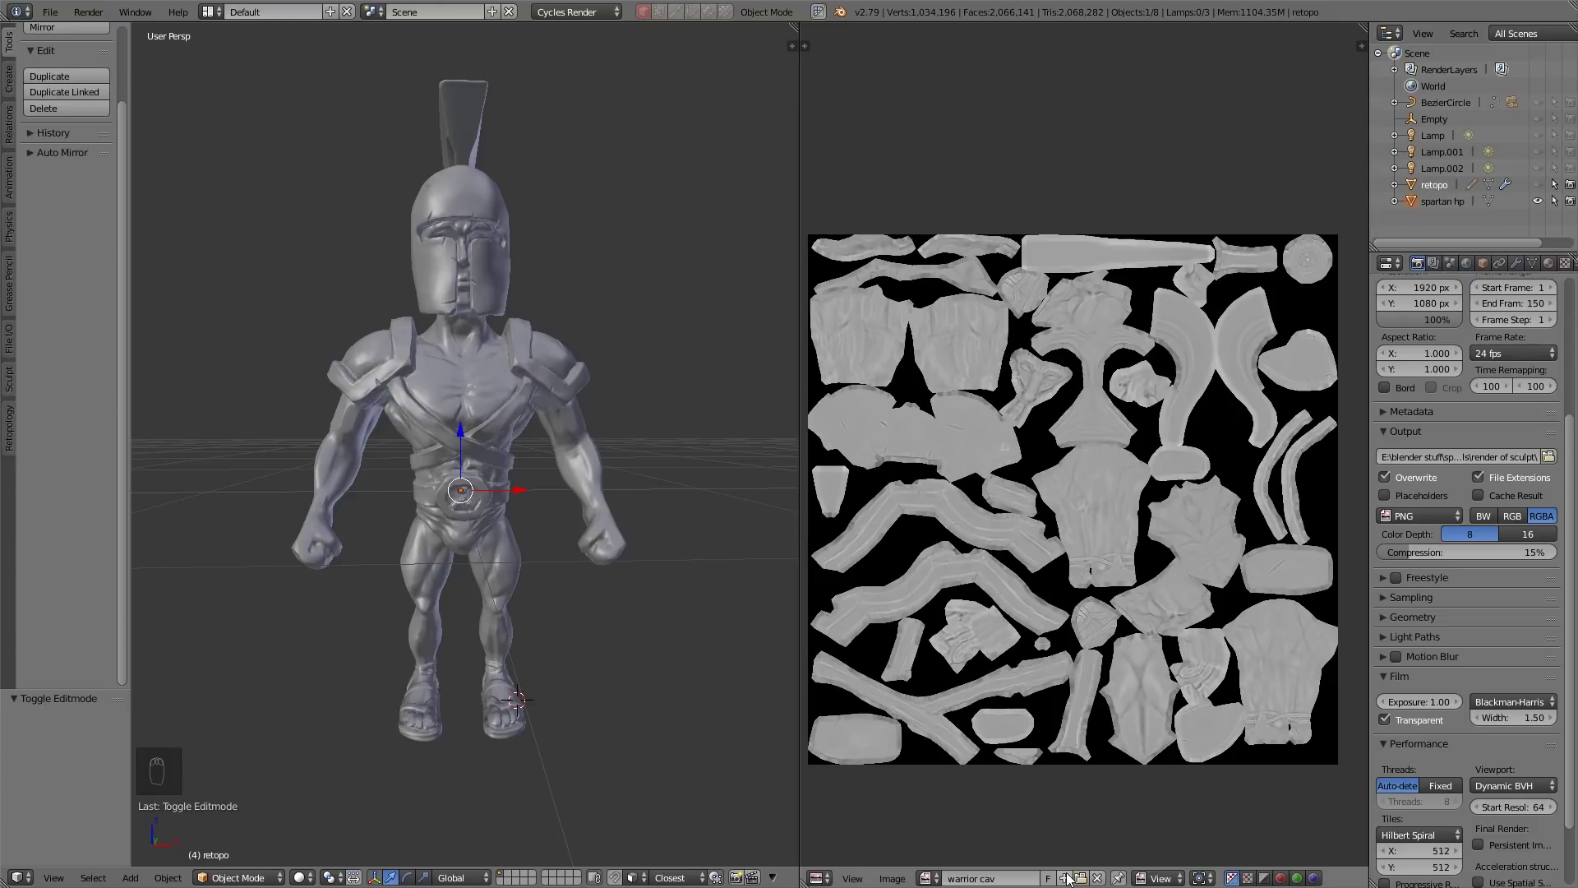
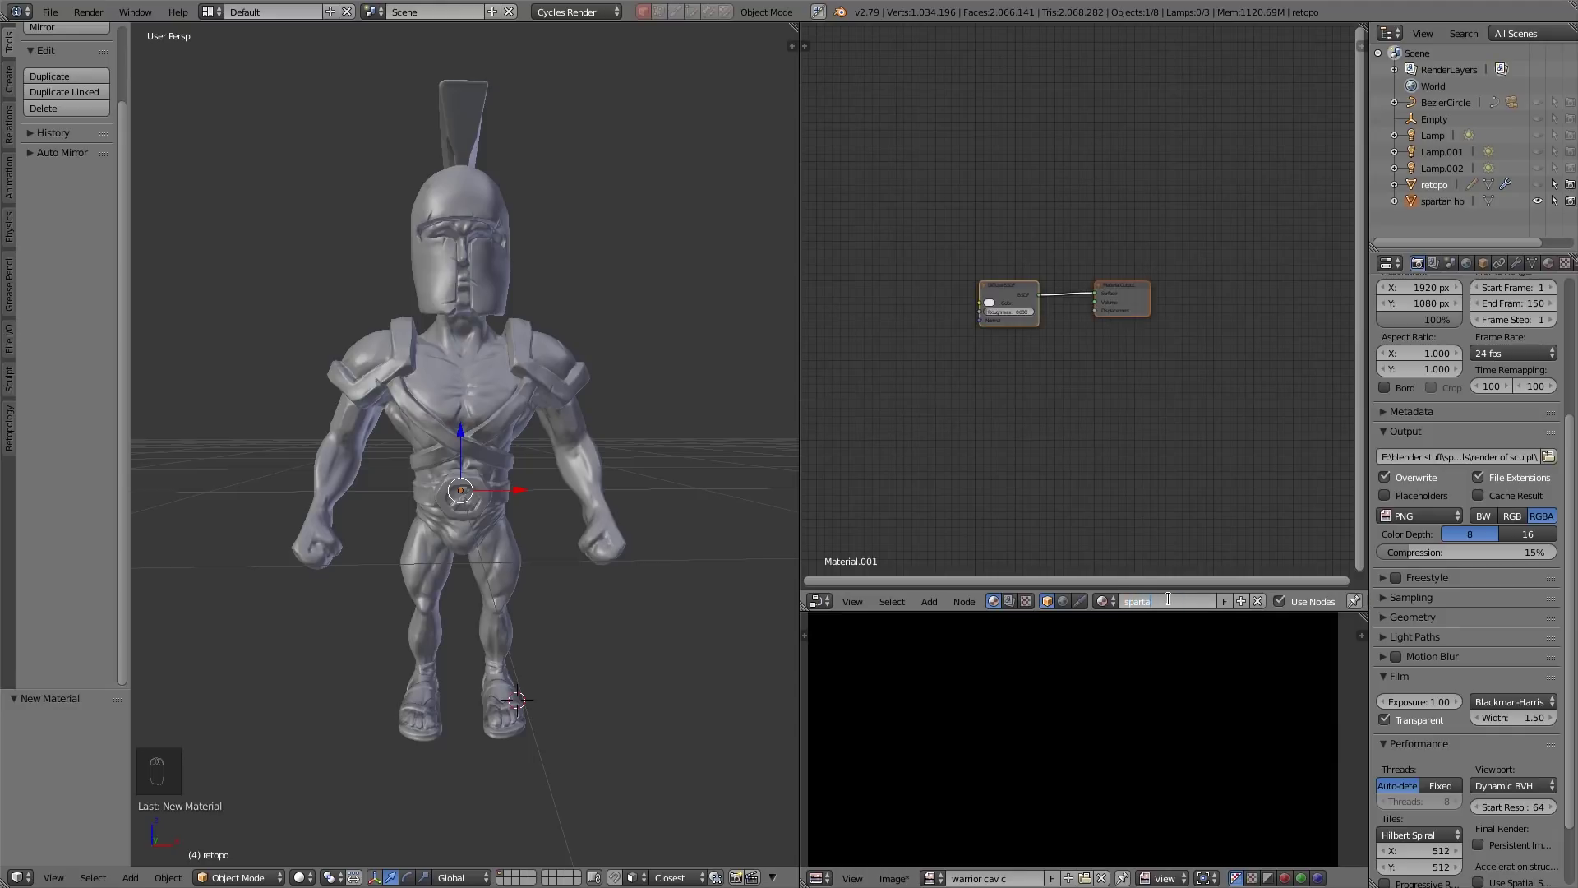
# Add a Geometry node, link Pointiness to the Diffuse BSDF colour, and switch to Rendered shading
pyautogui.moveTo(1015, 293); pyautogui.dragTo(1049, 293)
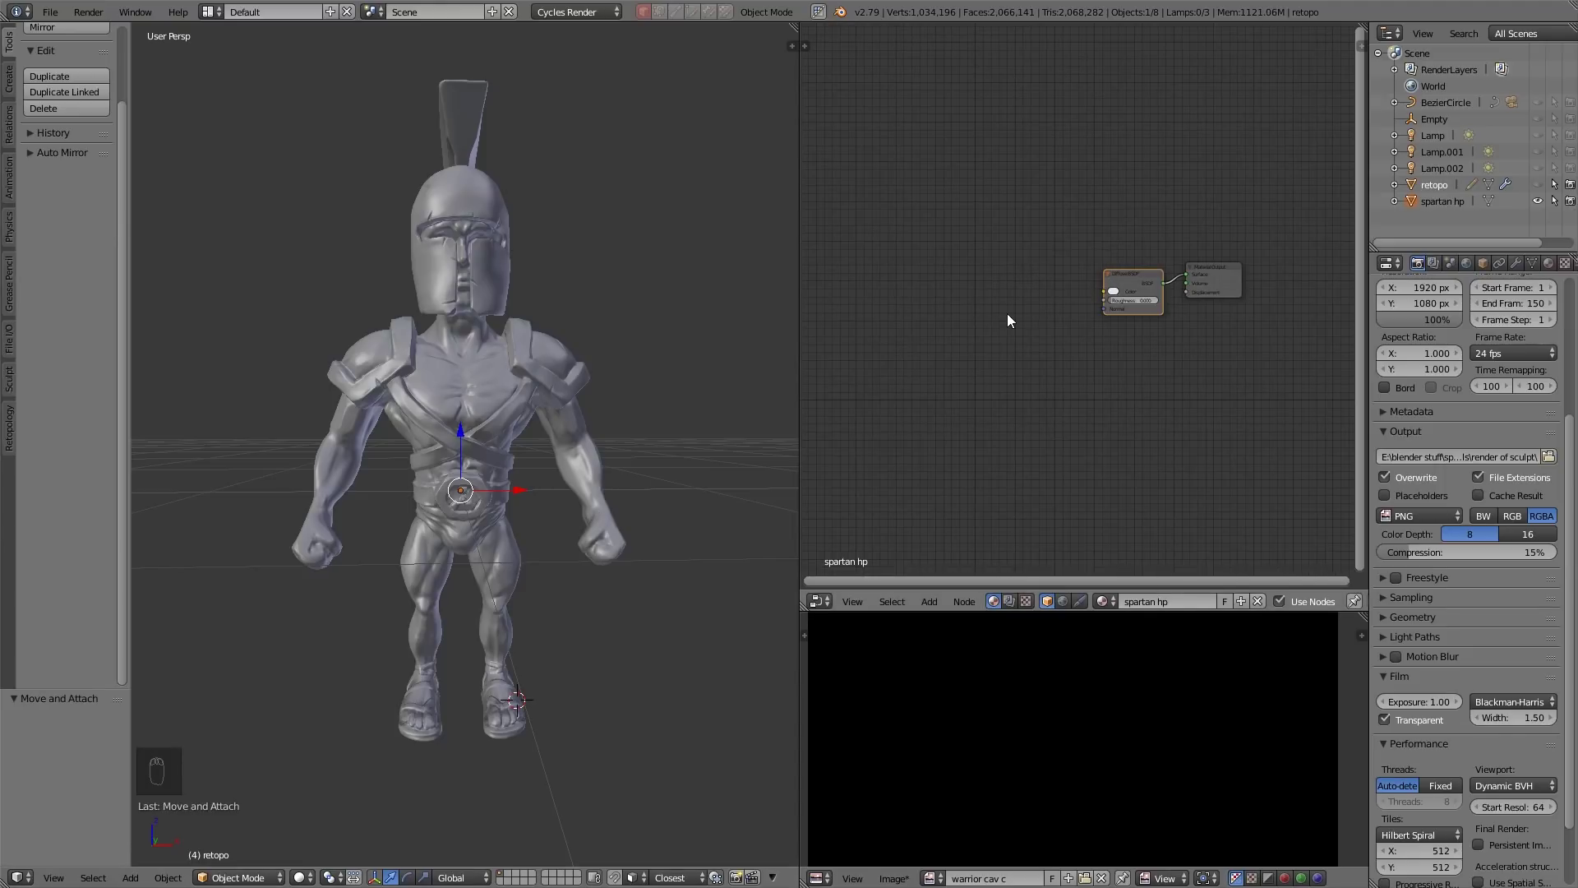
pyautogui.press('shift+a')
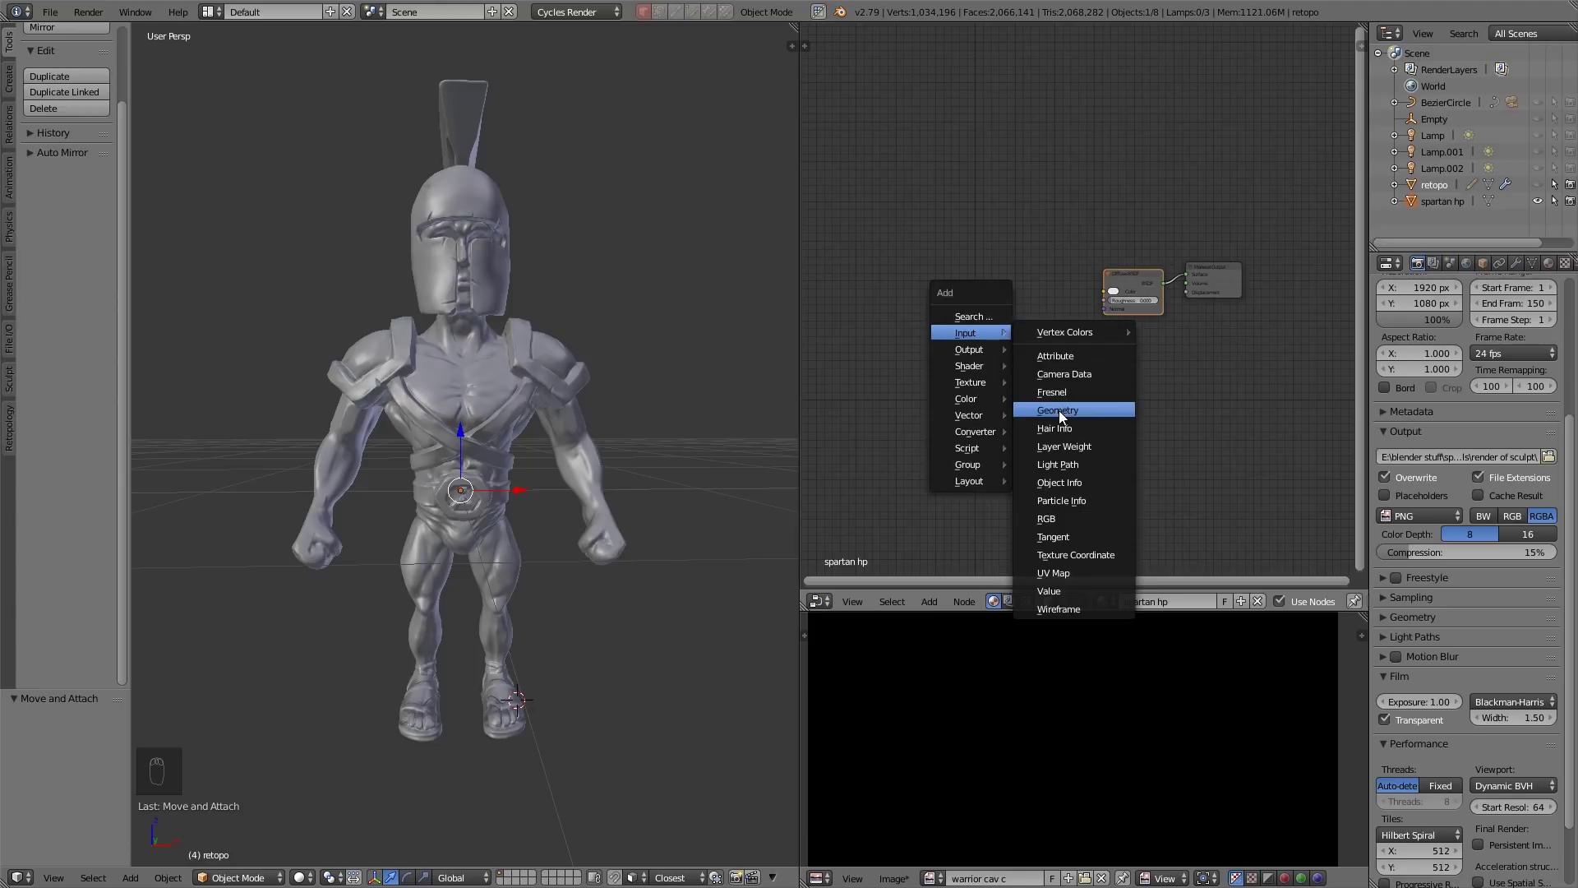
pyautogui.moveTo(949, 276); pyautogui.dragTo(1023, 329)
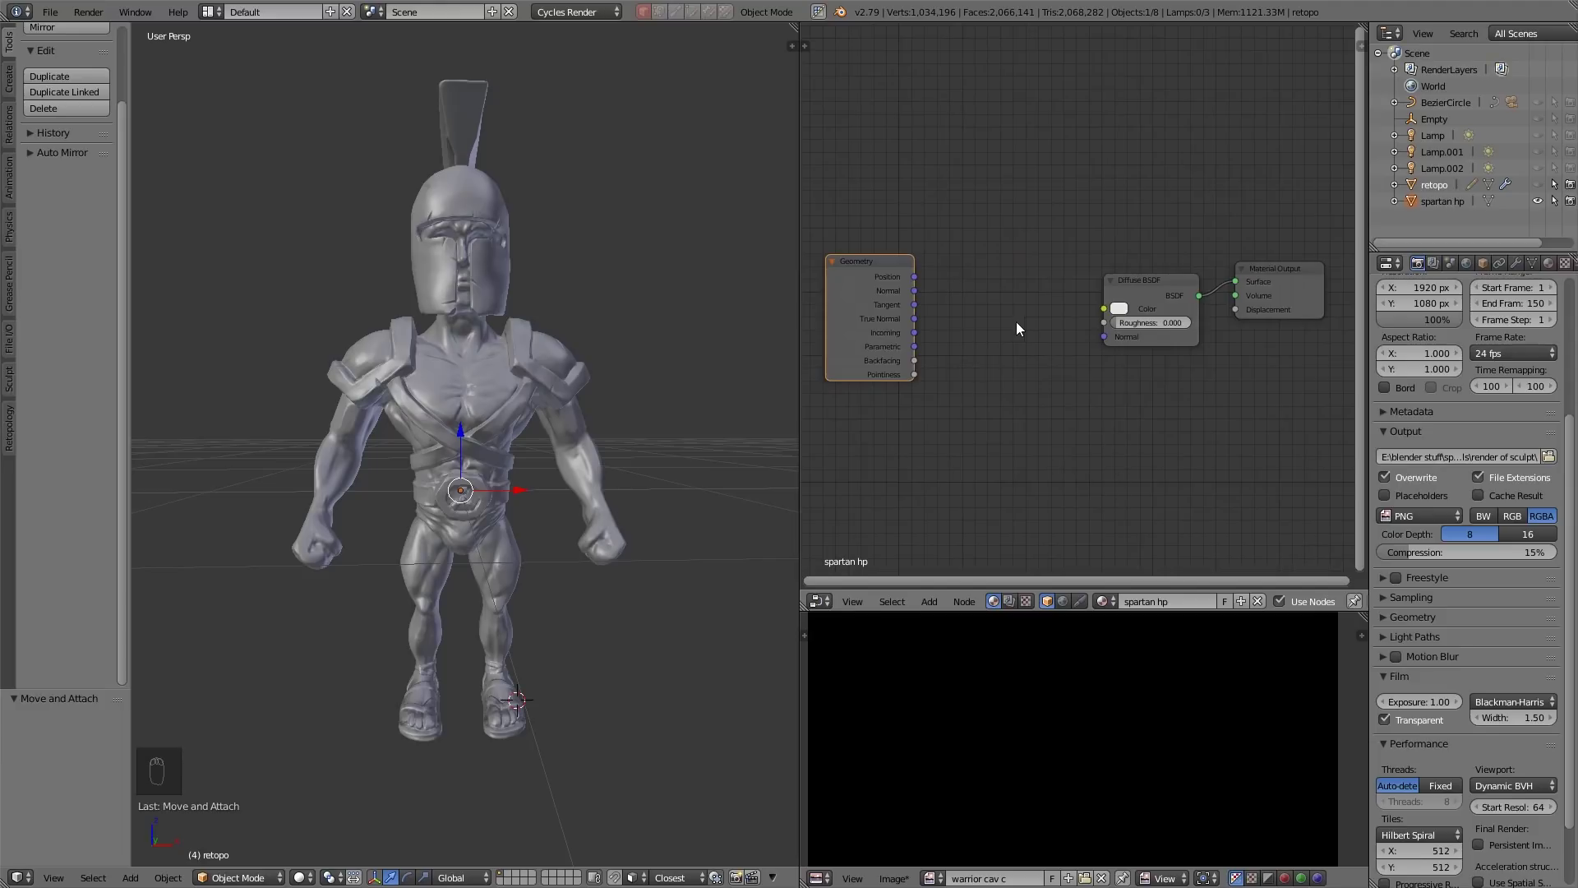
pyautogui.moveTo(984, 348); pyautogui.dragTo(559, 454)
pyautogui.press('shift+z')
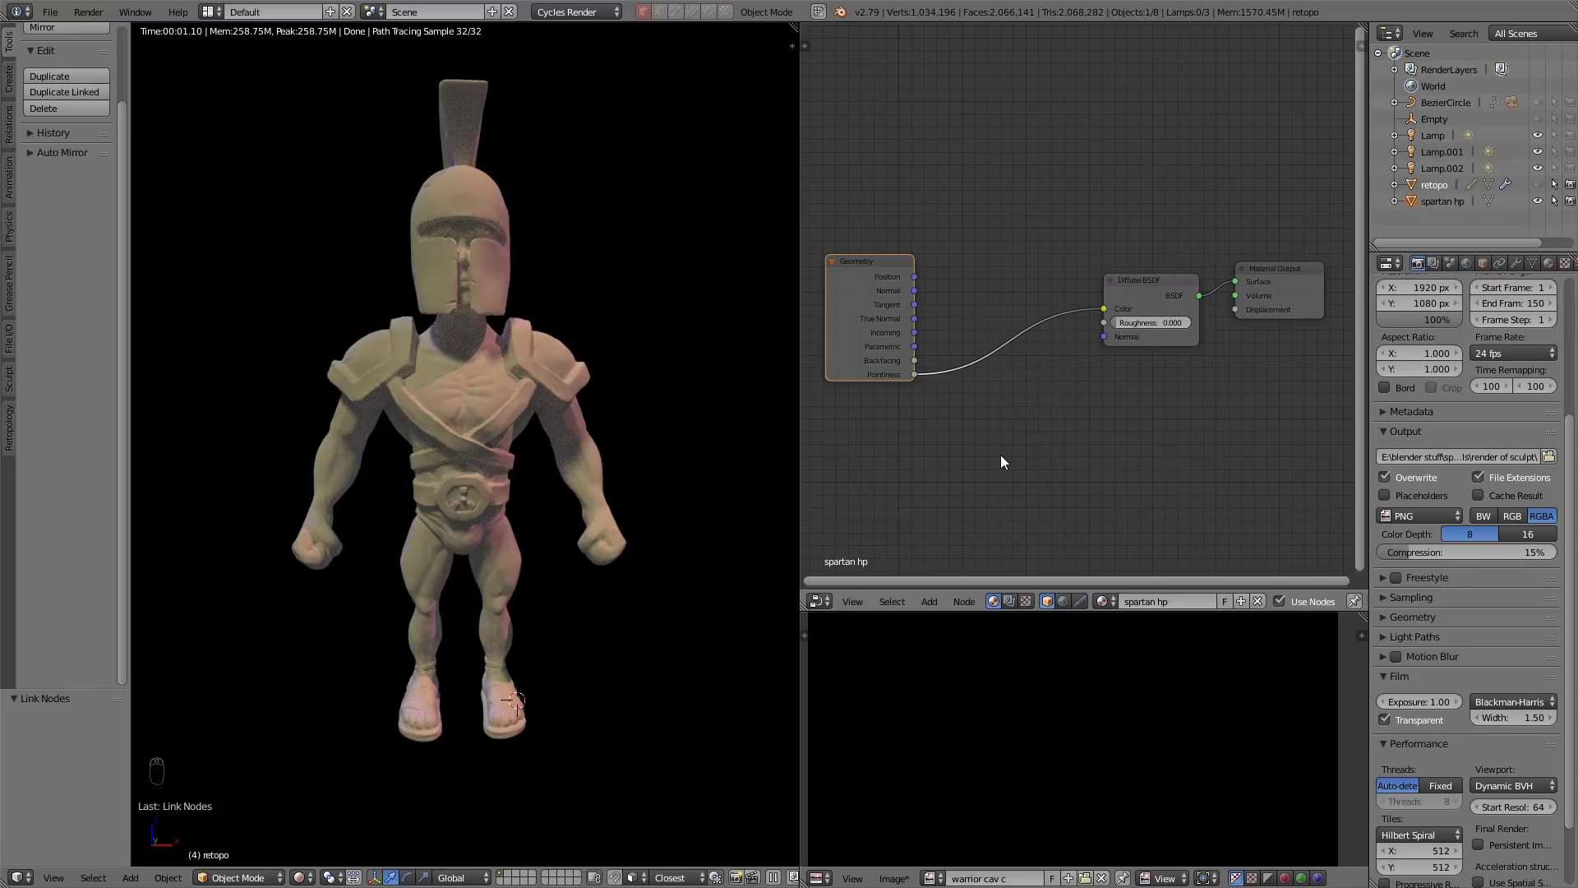
# Insert a ColorRamp node between Pointiness and the diffuse colour and enlarge it for editing
pyautogui.press('shift+a')
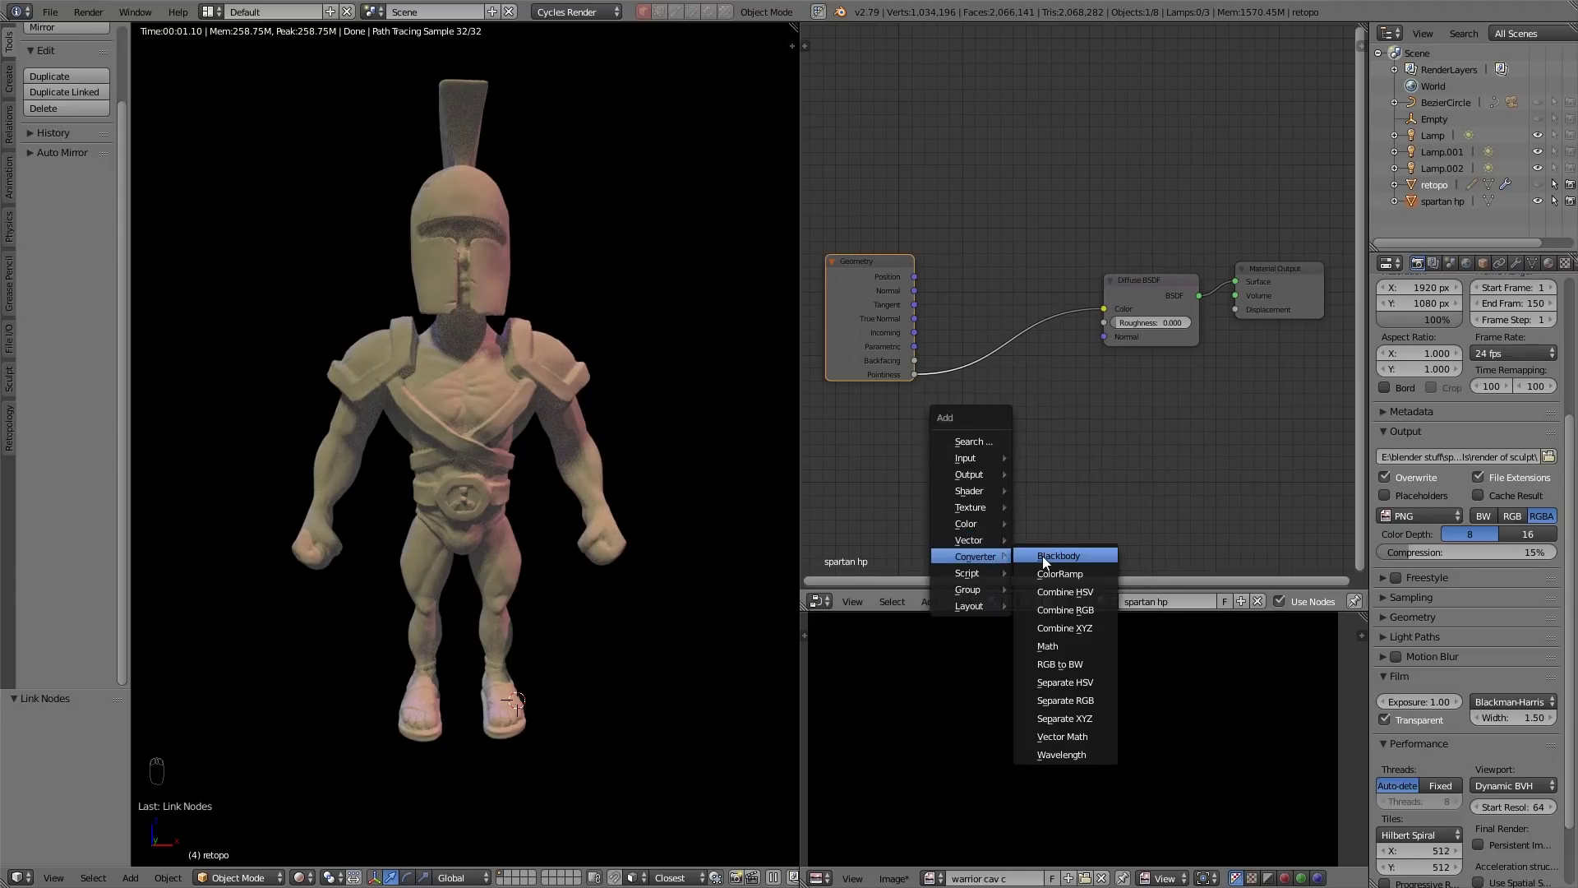
pyautogui.moveTo(938, 321); pyautogui.dragTo(978, 397)
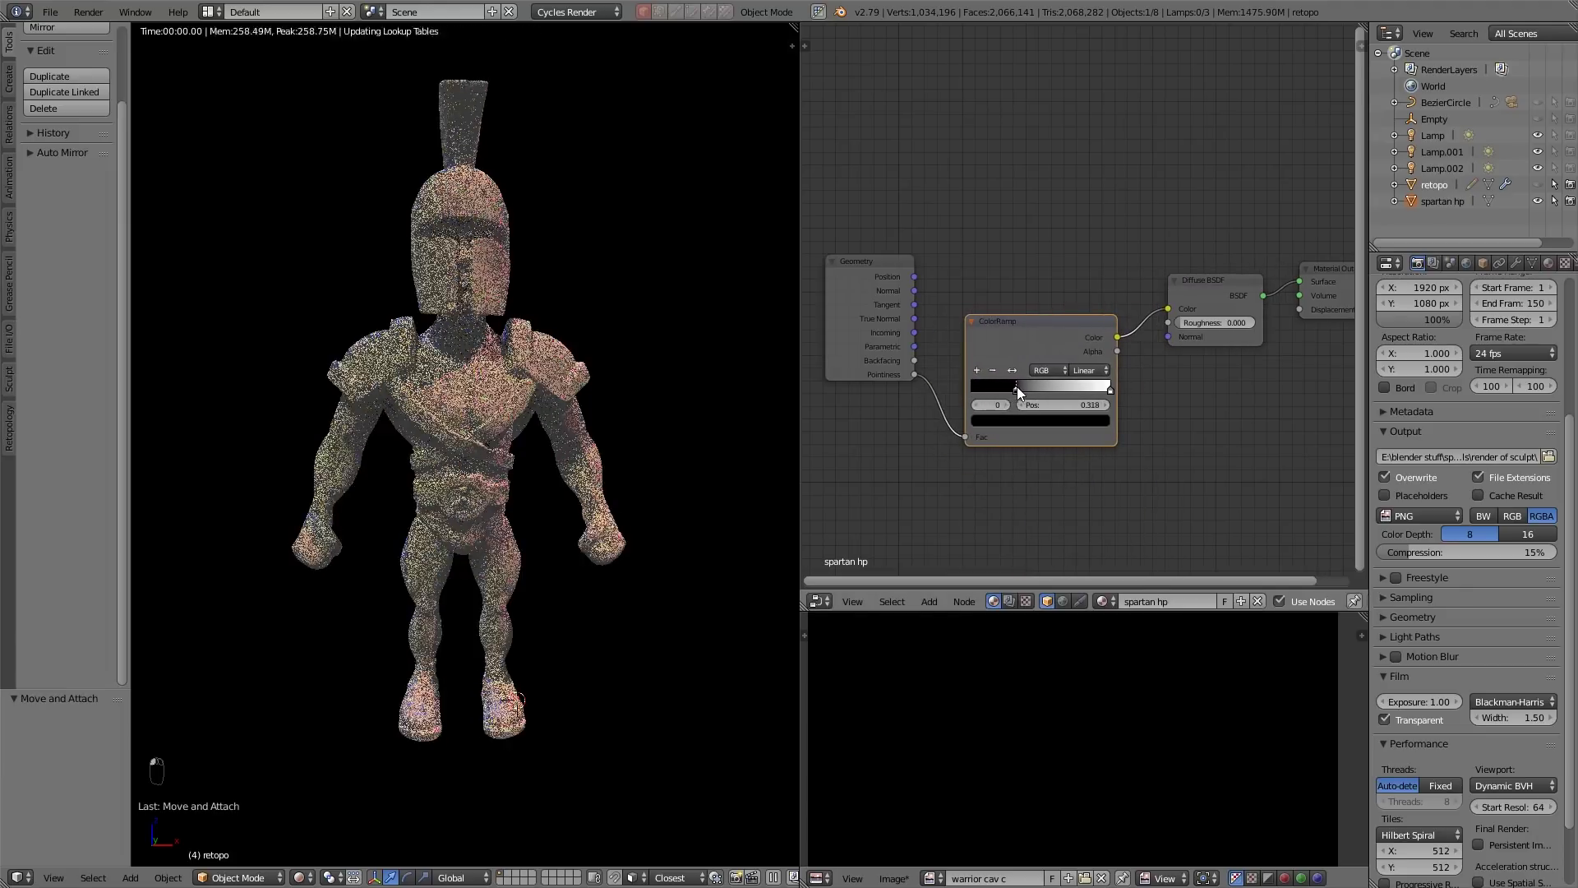
pyautogui.click(1032, 386)
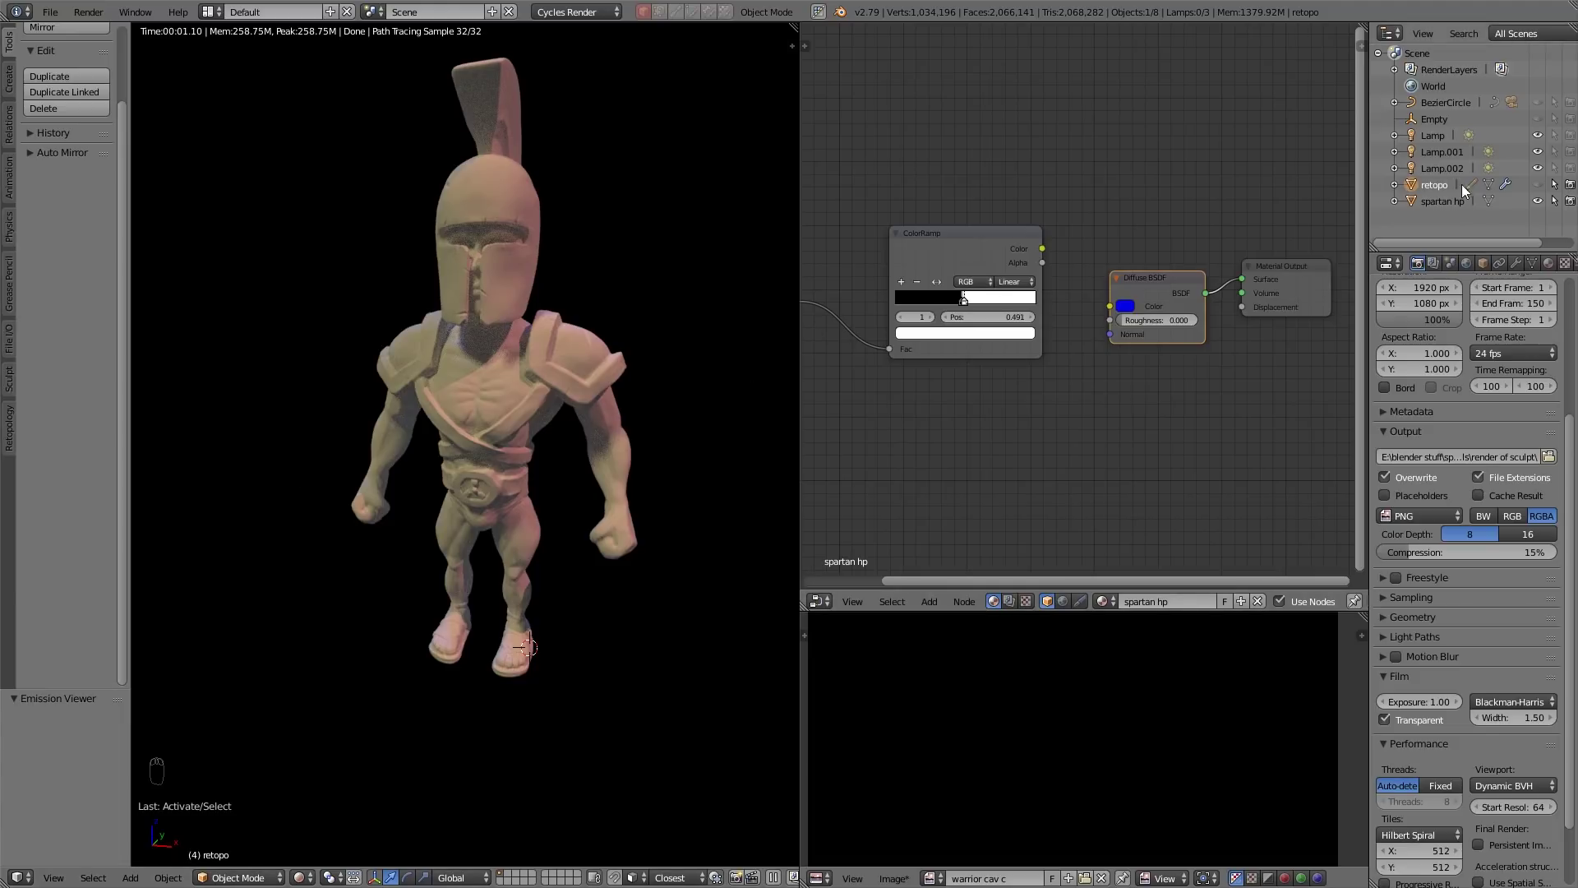
pyautogui.moveTo(1465, 207); pyautogui.dragTo(1158, 532)
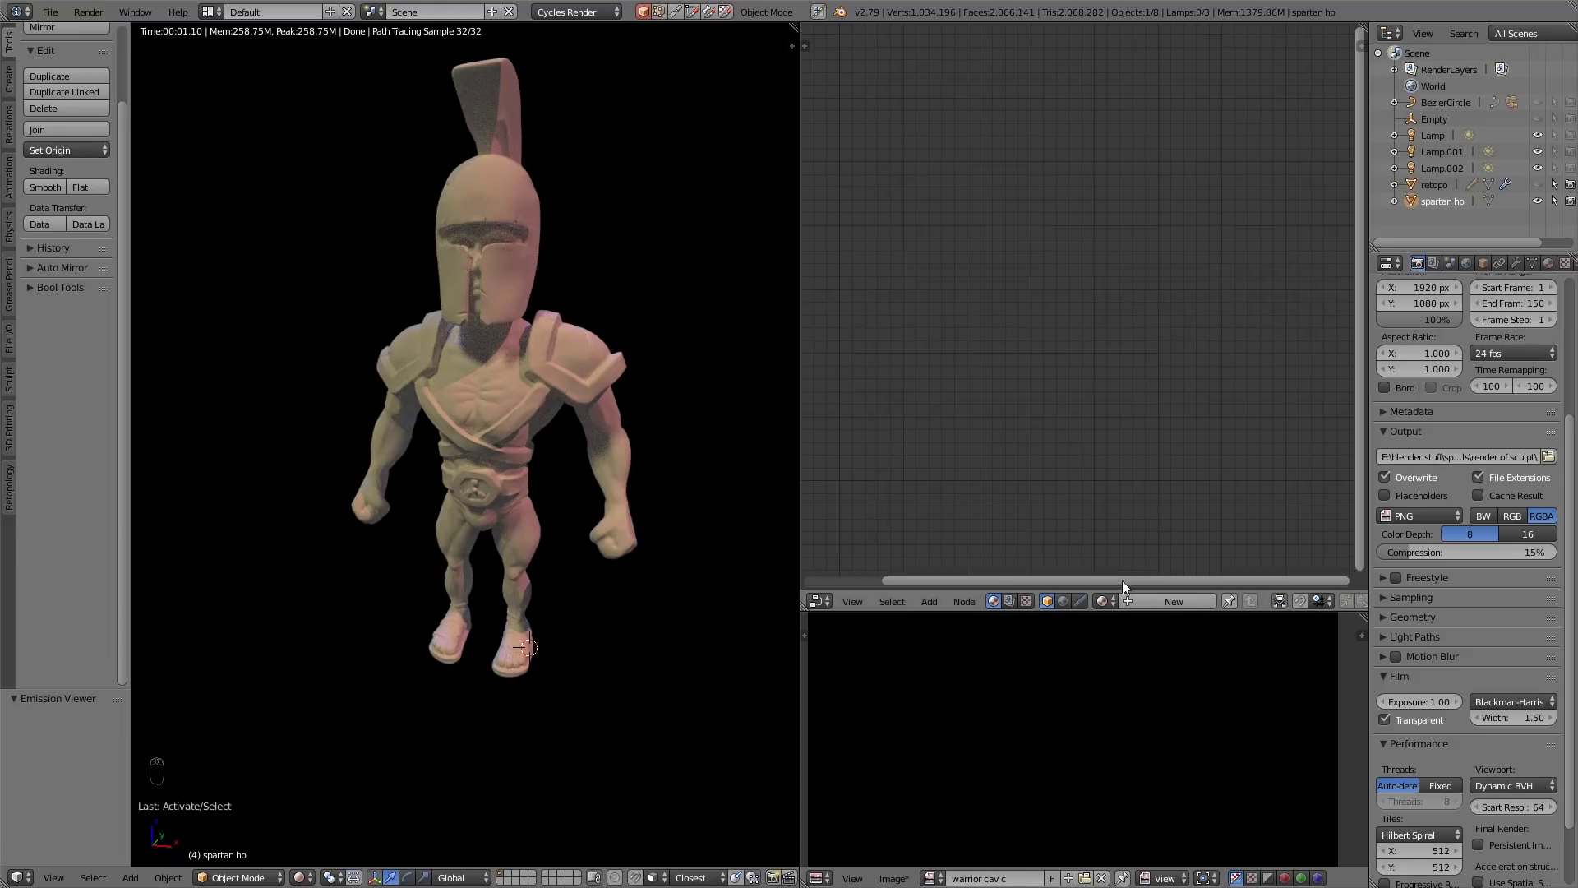
pyautogui.moveTo(1120, 600); pyautogui.dragTo(801, 387)
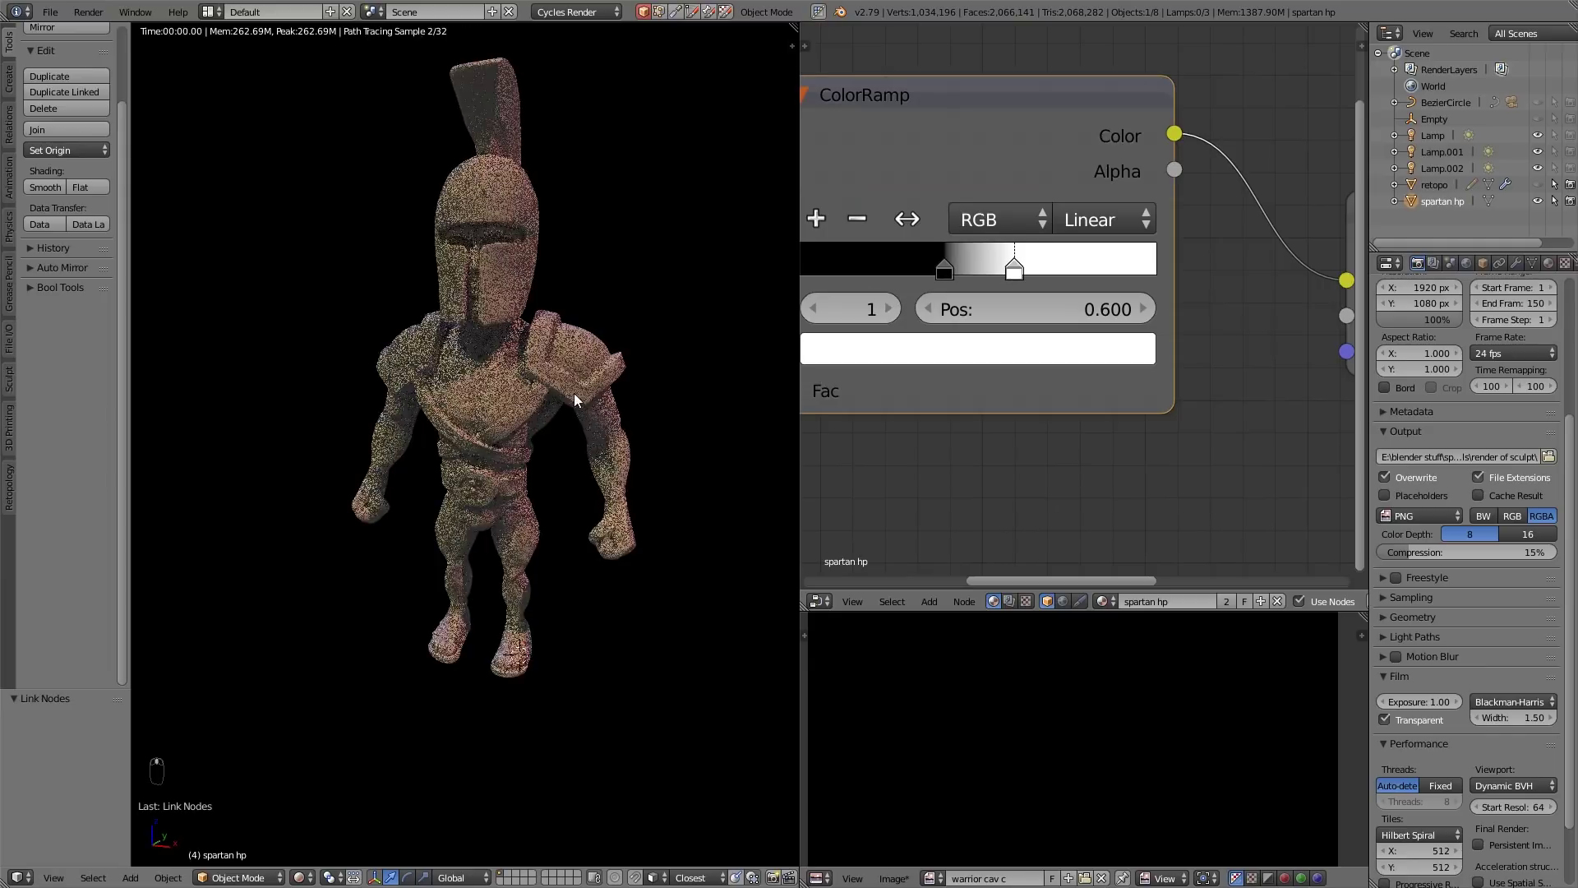
# Slide the ramp's black and white stops toward 0.6 so crevices render as darker cavities
pyautogui.click(563, 394)
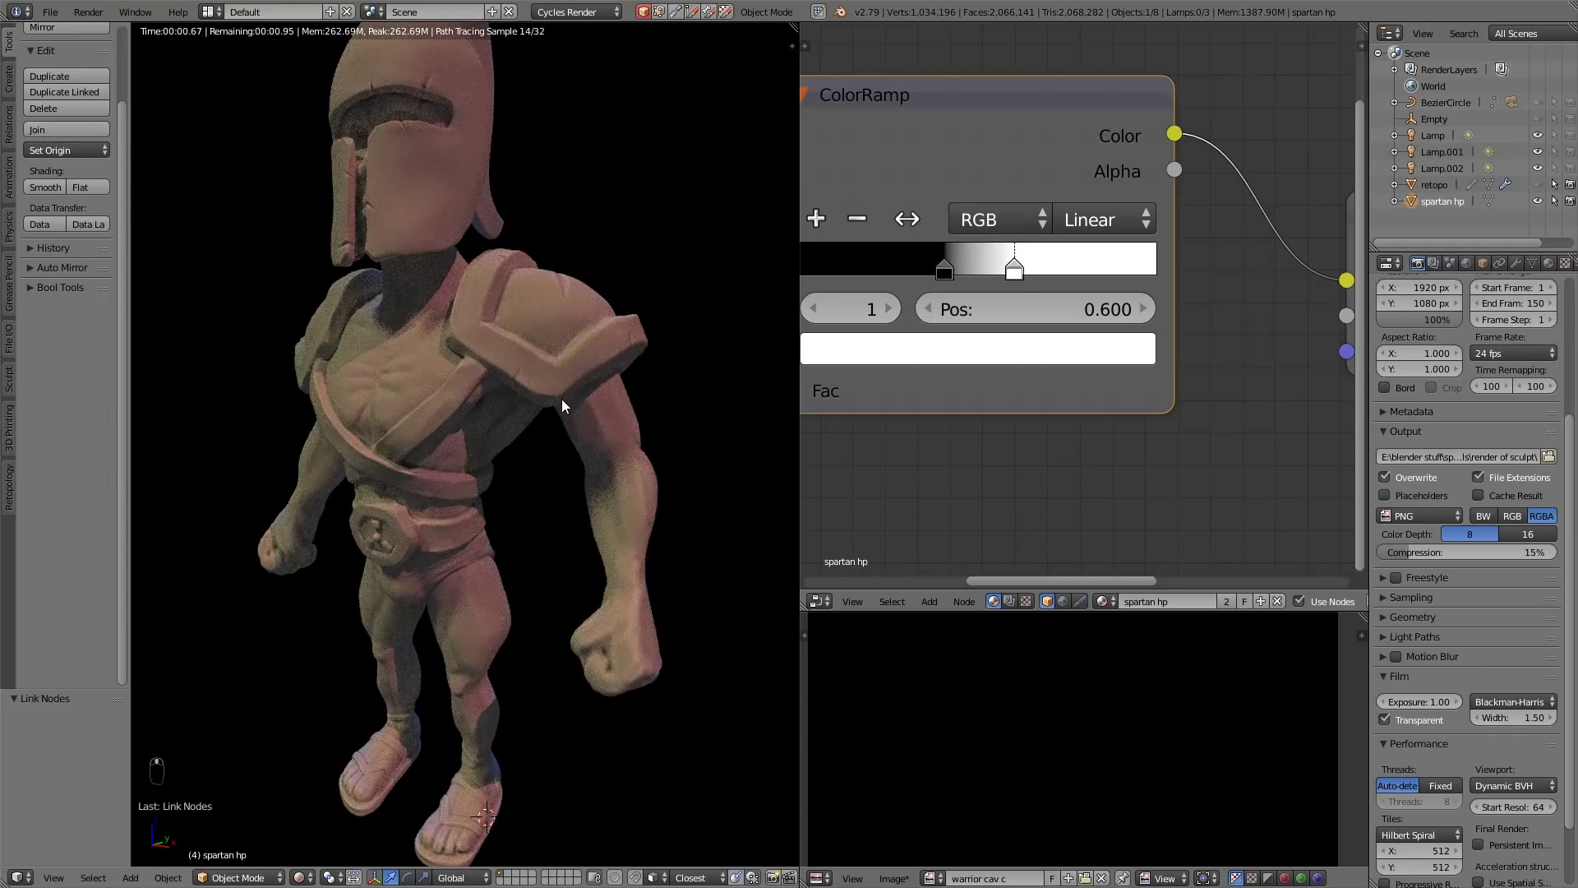
pyautogui.moveTo(481, 508); pyautogui.dragTo(1082, 321)
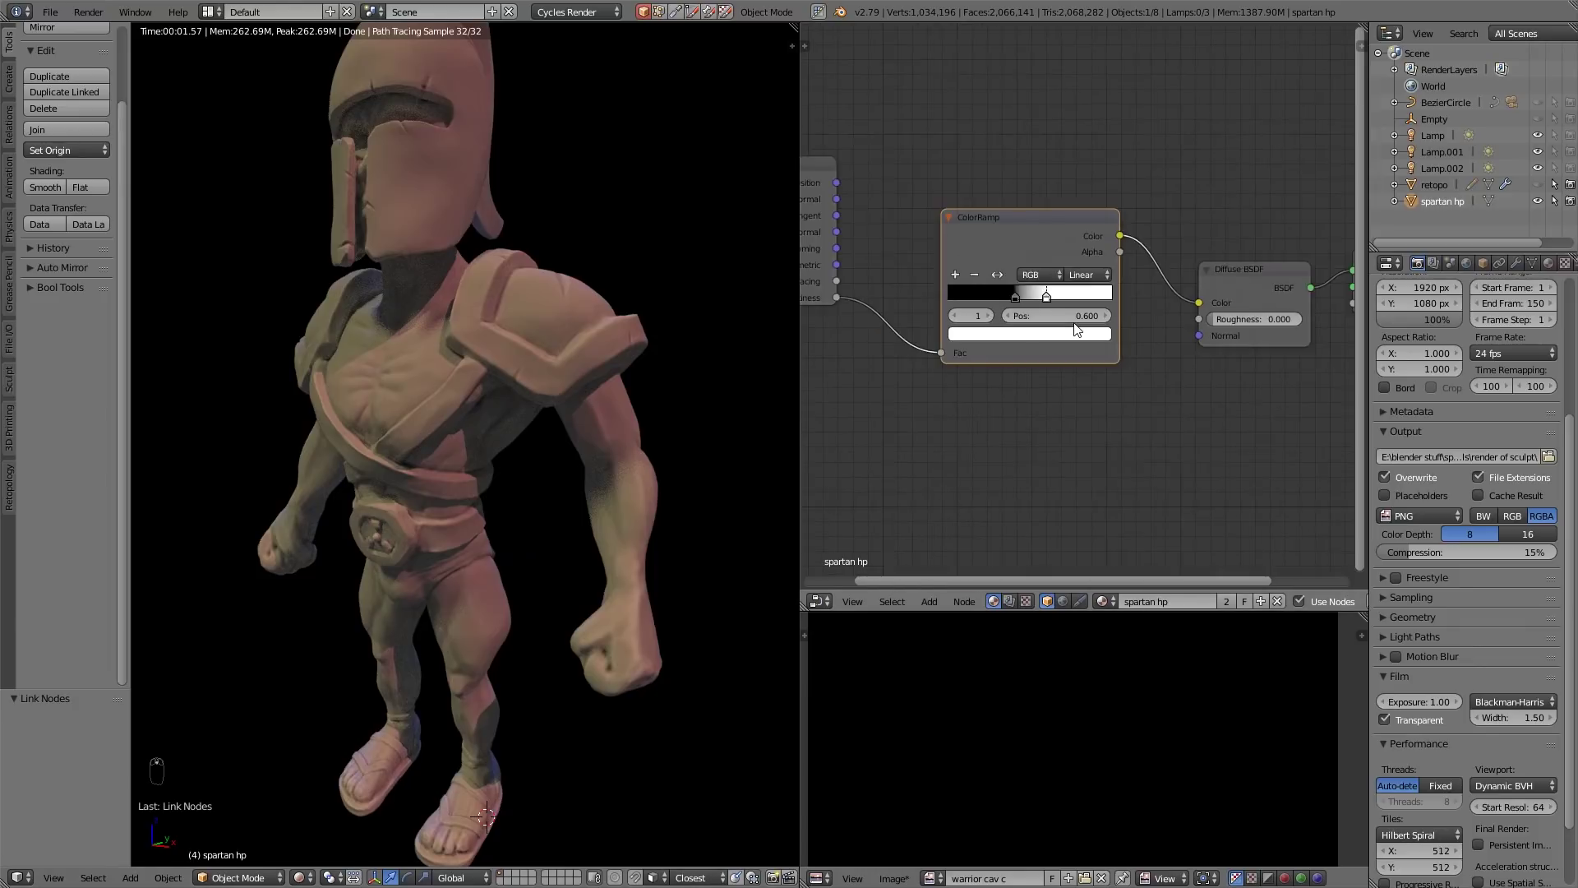
pyautogui.moveTo(1032, 524); pyautogui.dragTo(1096, 758)
pyautogui.moveTo(1095, 759); pyautogui.dragTo(1515, 191)
pyautogui.moveTo(1539, 195); pyautogui.dragTo(1191, 373)
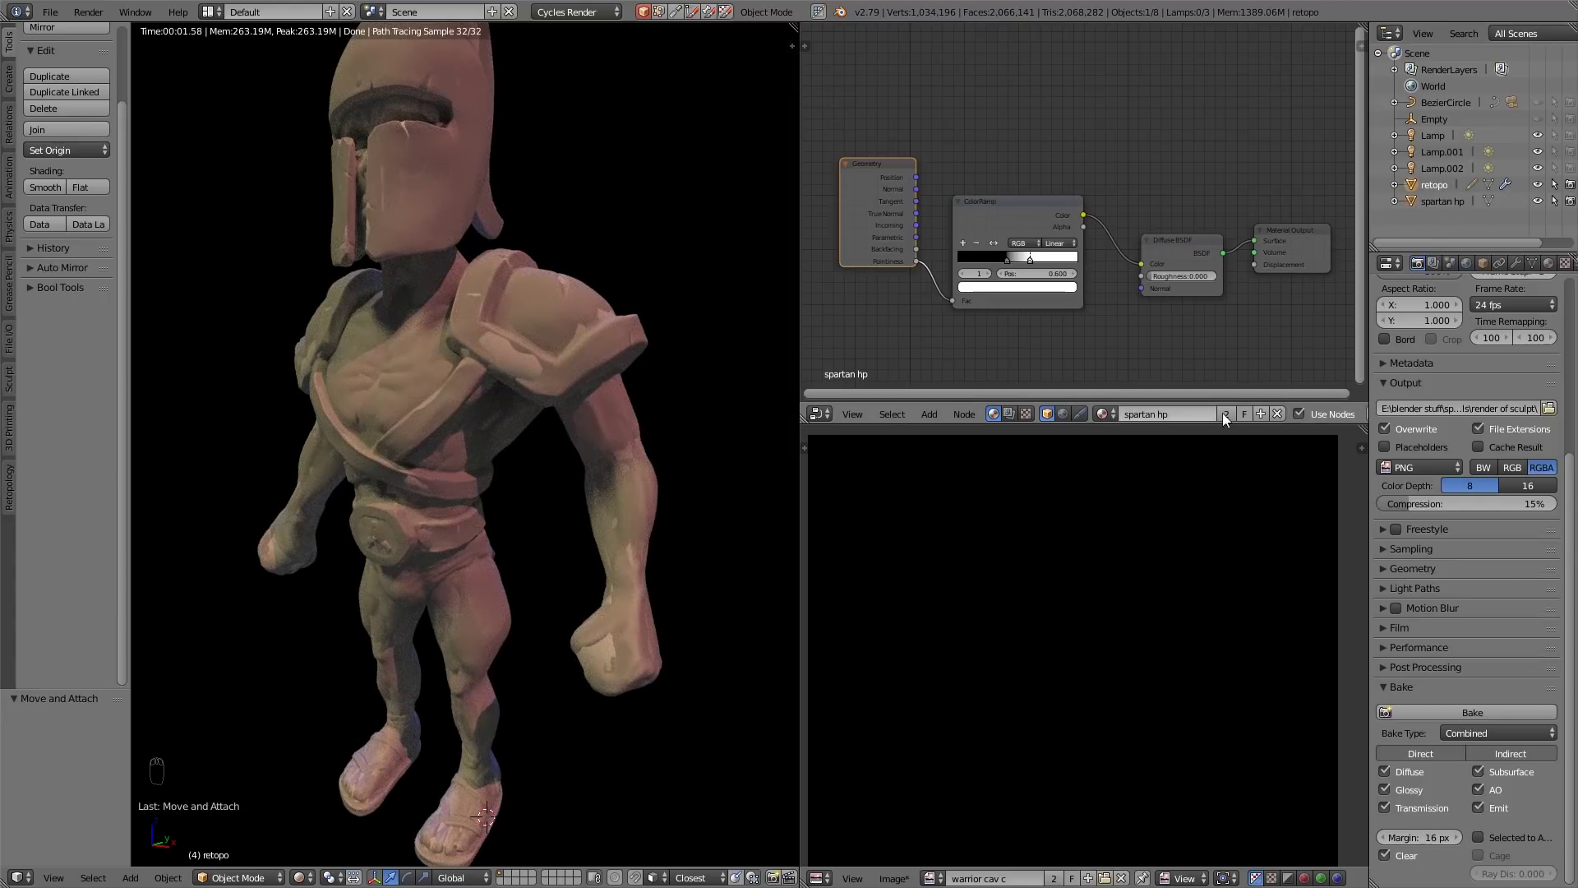
# Give the retopo model a warrior texture material with an Image Texture node loading warrior cav c
pyautogui.moveTo(1283, 420); pyautogui.dragTo(1184, 424)
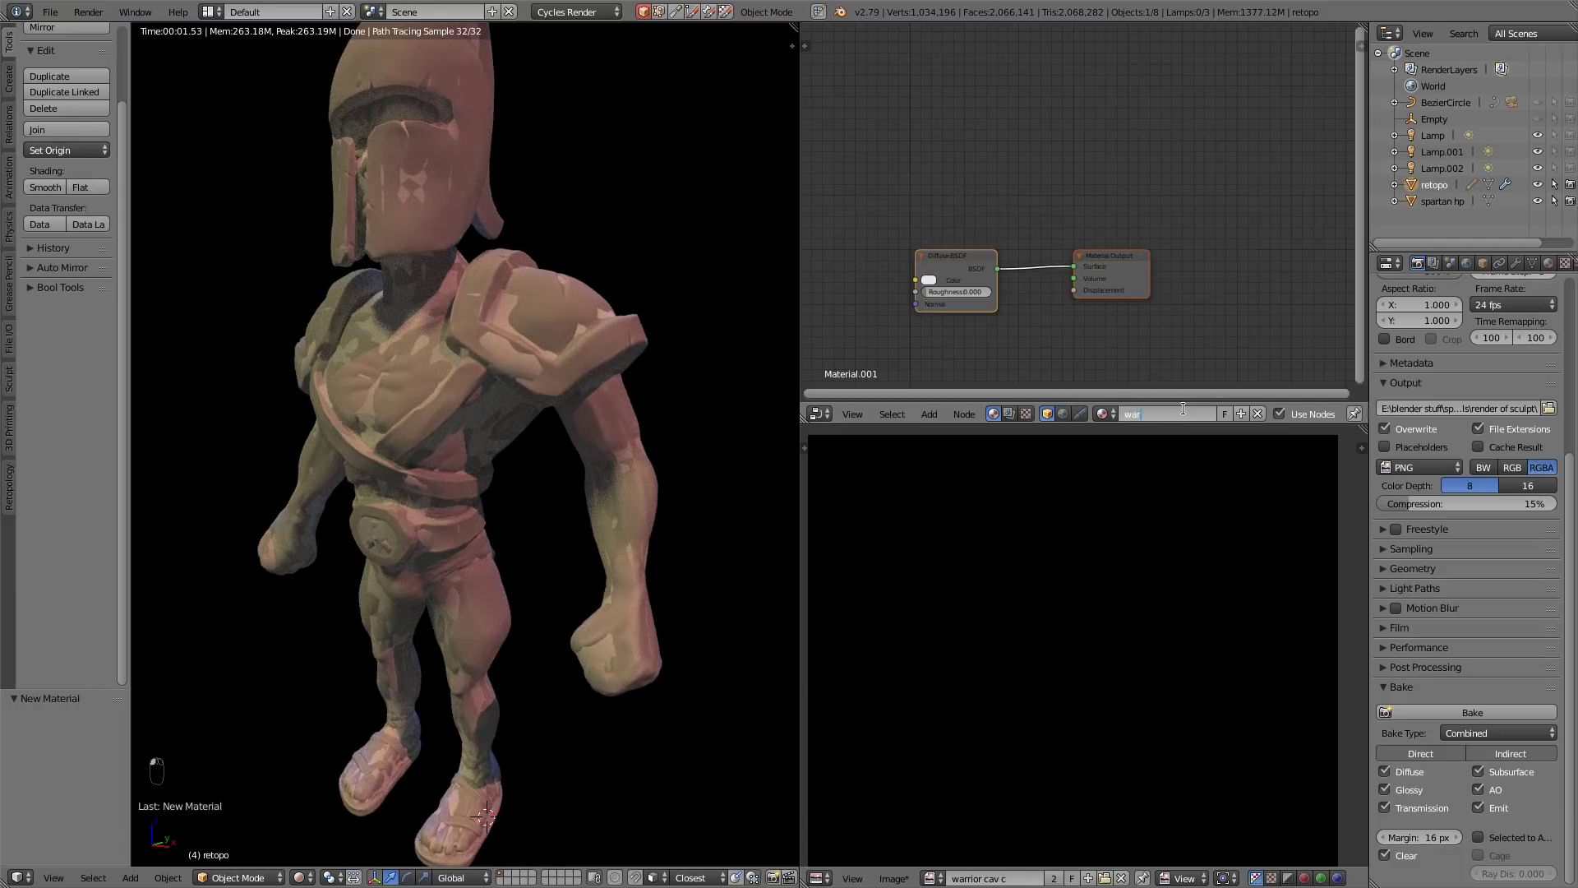
pyautogui.press('r')
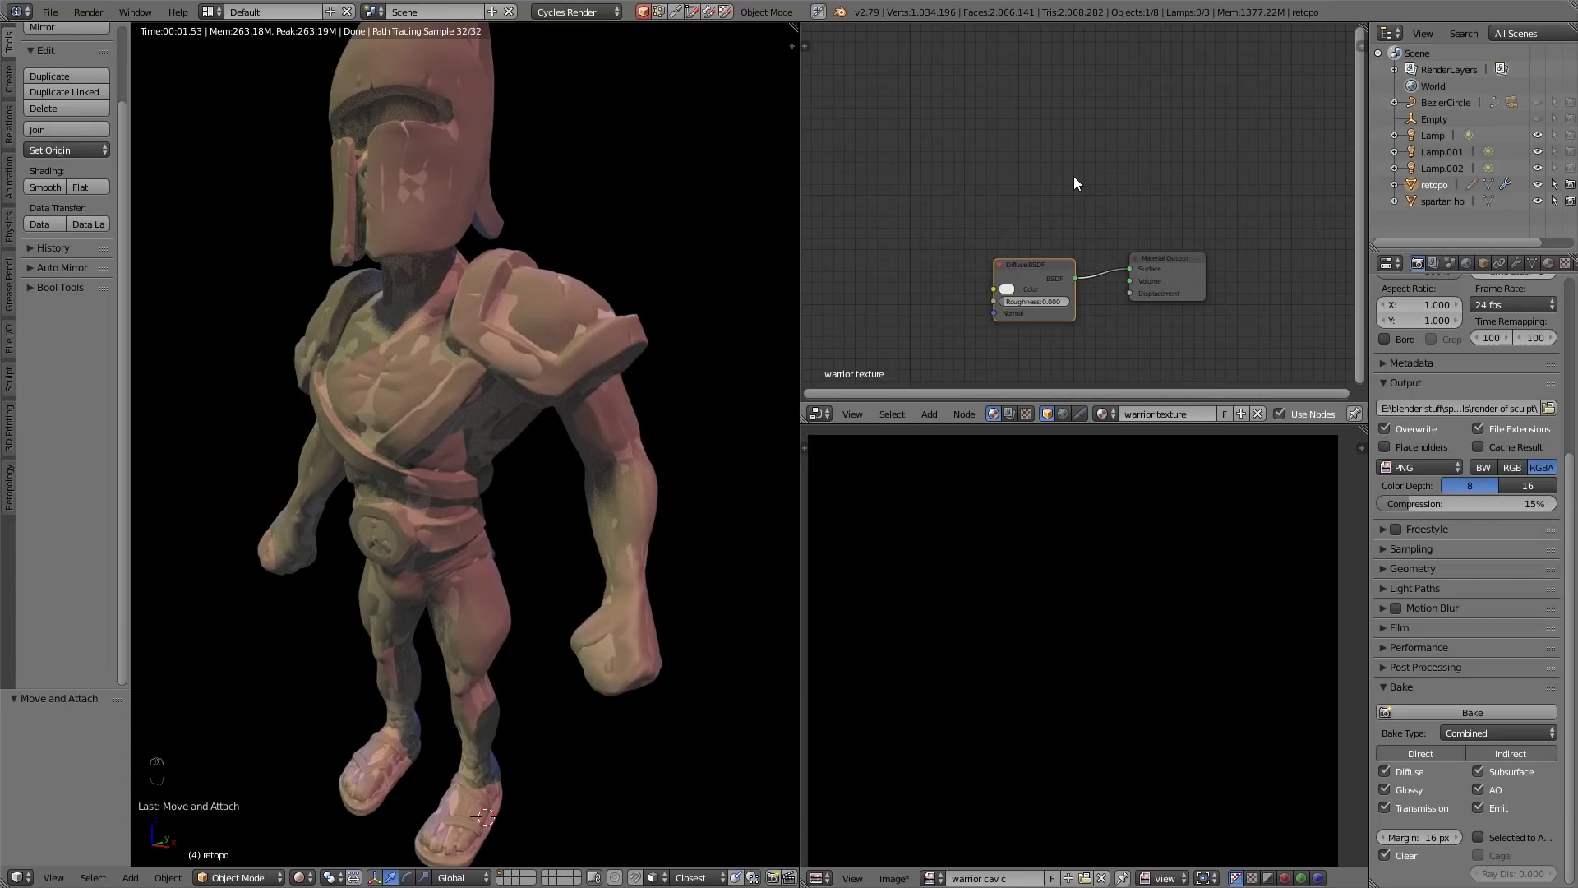
pyautogui.press('shift+a')
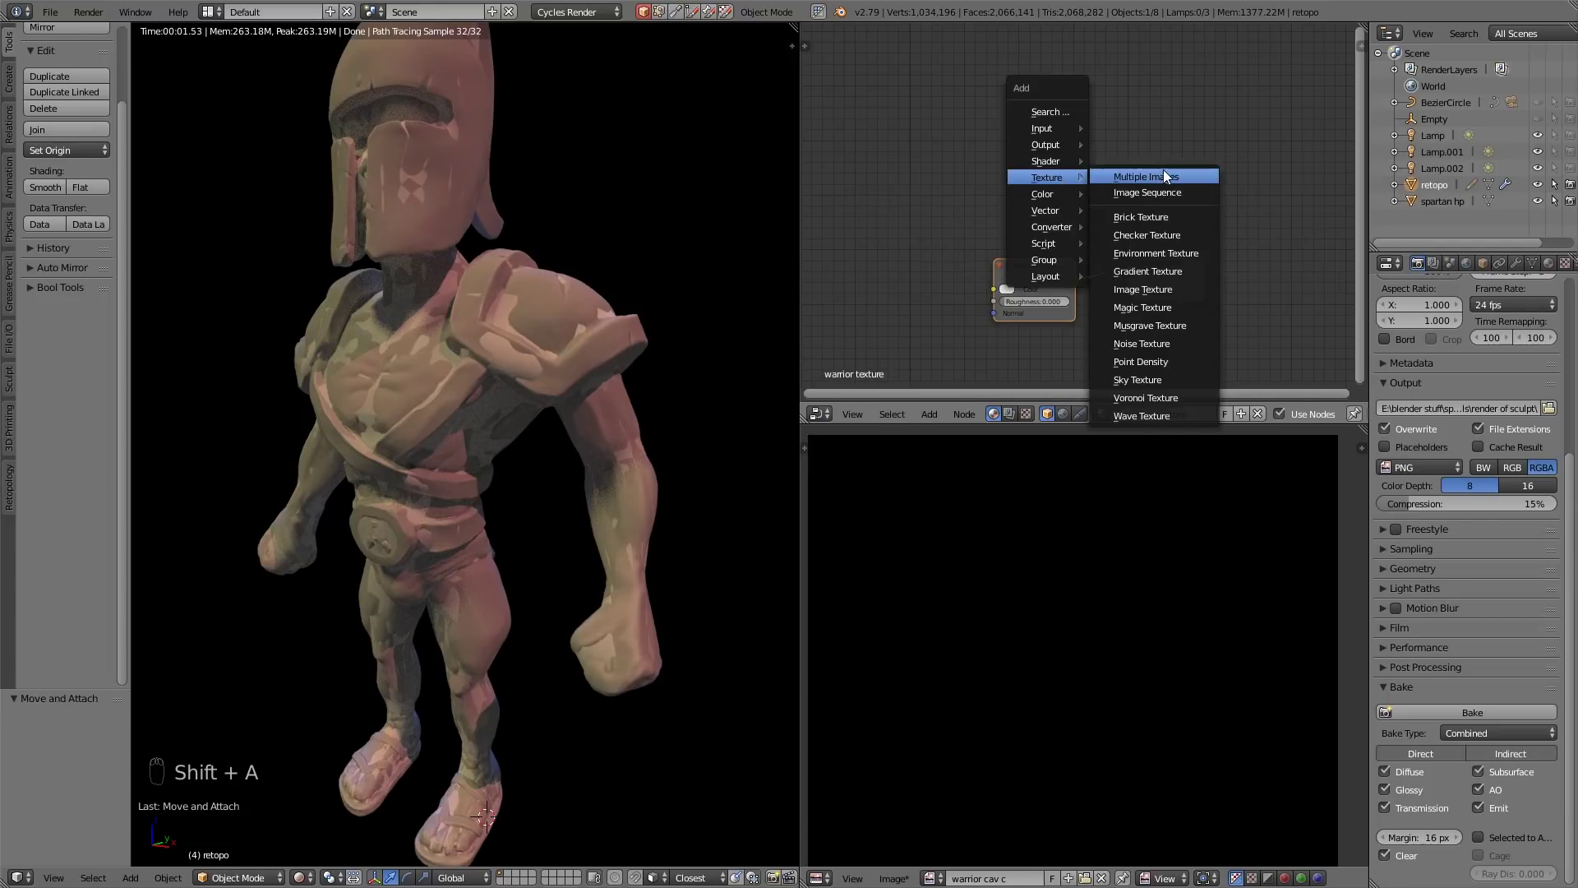
pyautogui.click(1054, 113)
pyautogui.click(1096, 135)
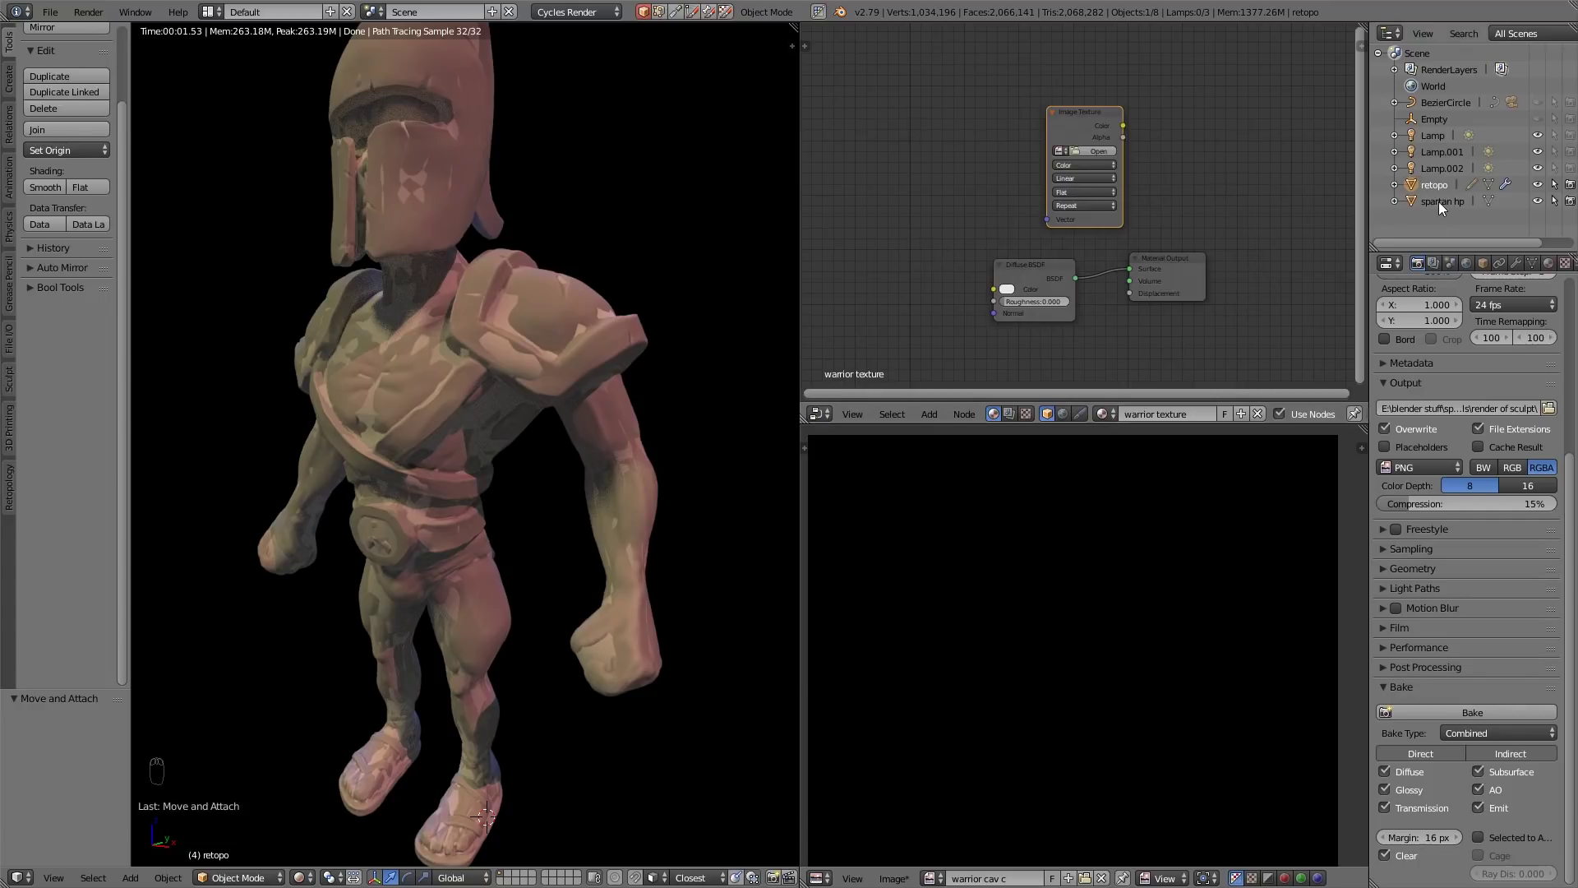
pyautogui.moveTo(1445, 208); pyautogui.dragTo(1401, 192)
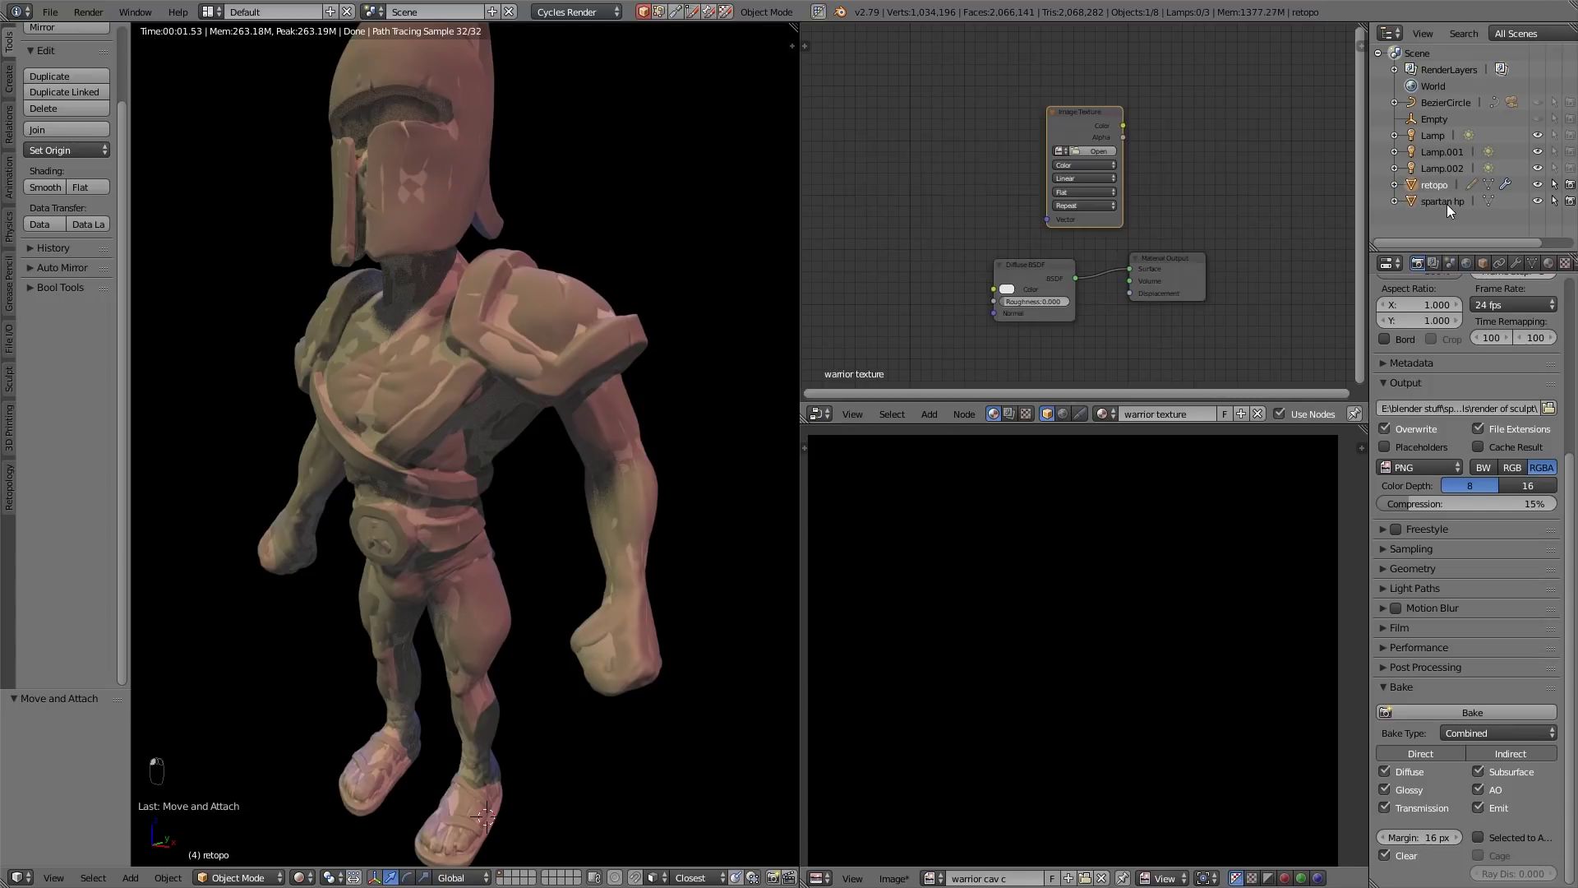
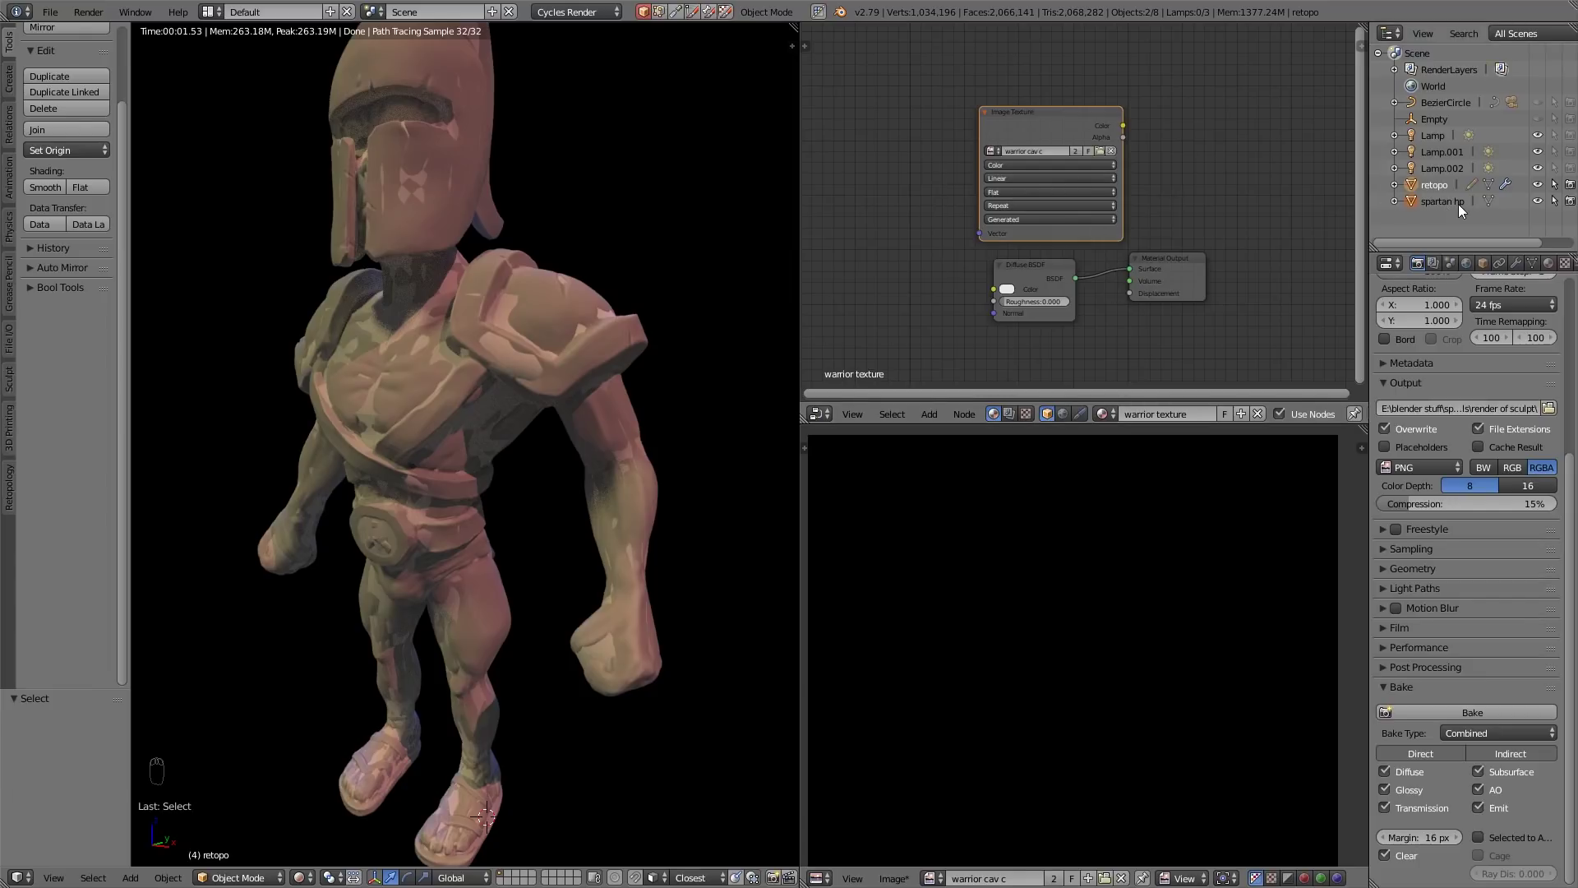
pyautogui.moveTo(1464, 210); pyautogui.dragTo(1441, 195)
# Bake Diffuse Color only, Selected to Active, from the sculpt onto the low-poly warrior
pyautogui.moveTo(1442, 194); pyautogui.dragTo(1461, 195)
pyautogui.moveTo(1449, 194); pyautogui.dragTo(1466, 591)
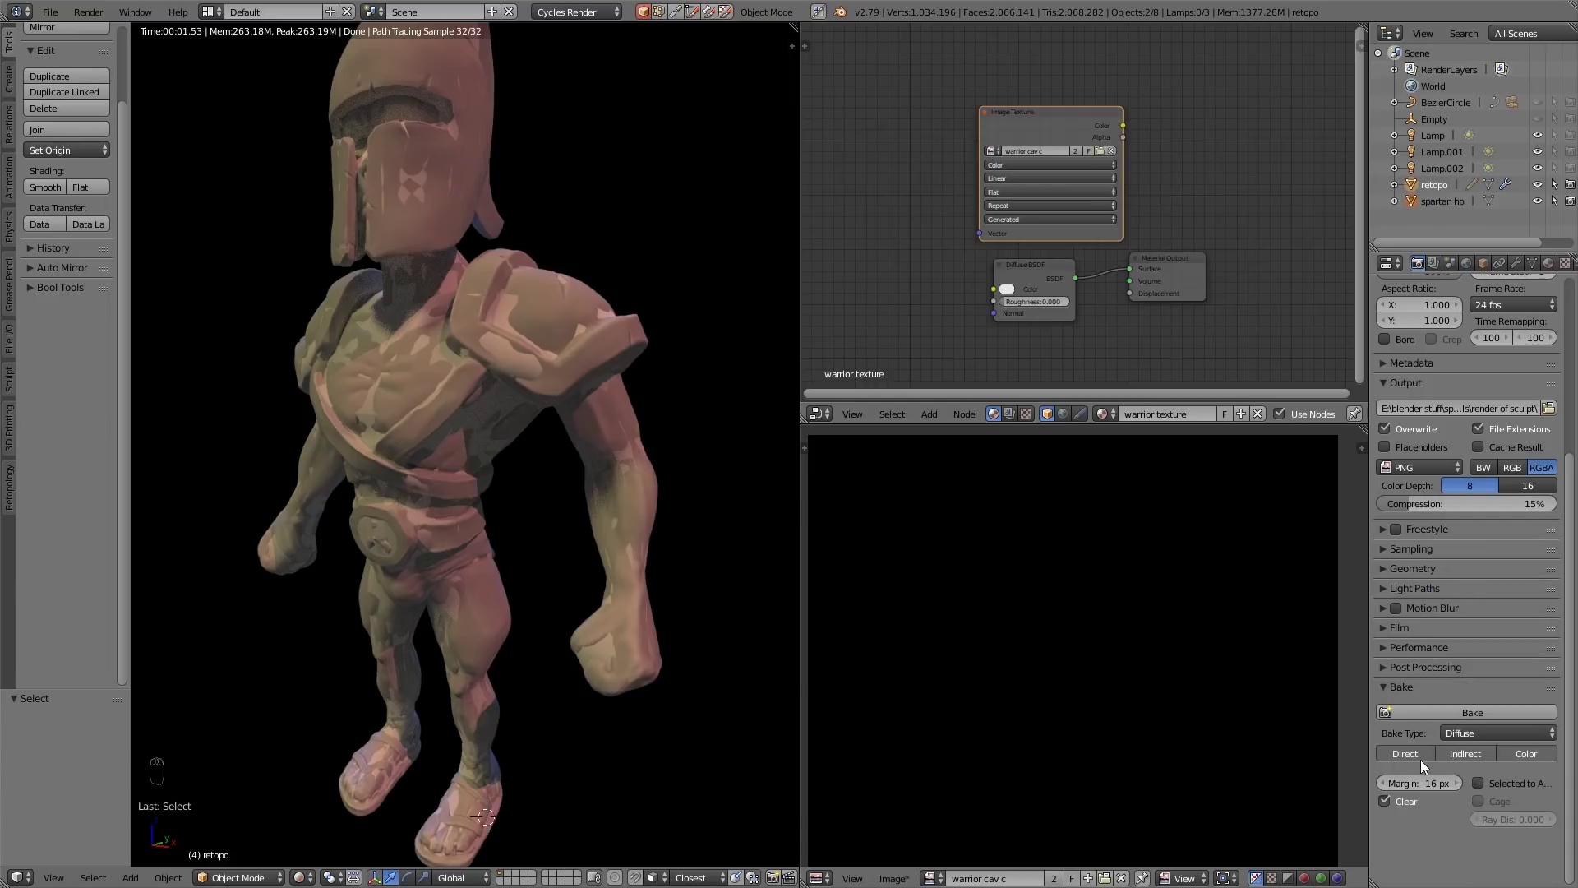
pyautogui.moveTo(1415, 762); pyautogui.dragTo(1541, 758)
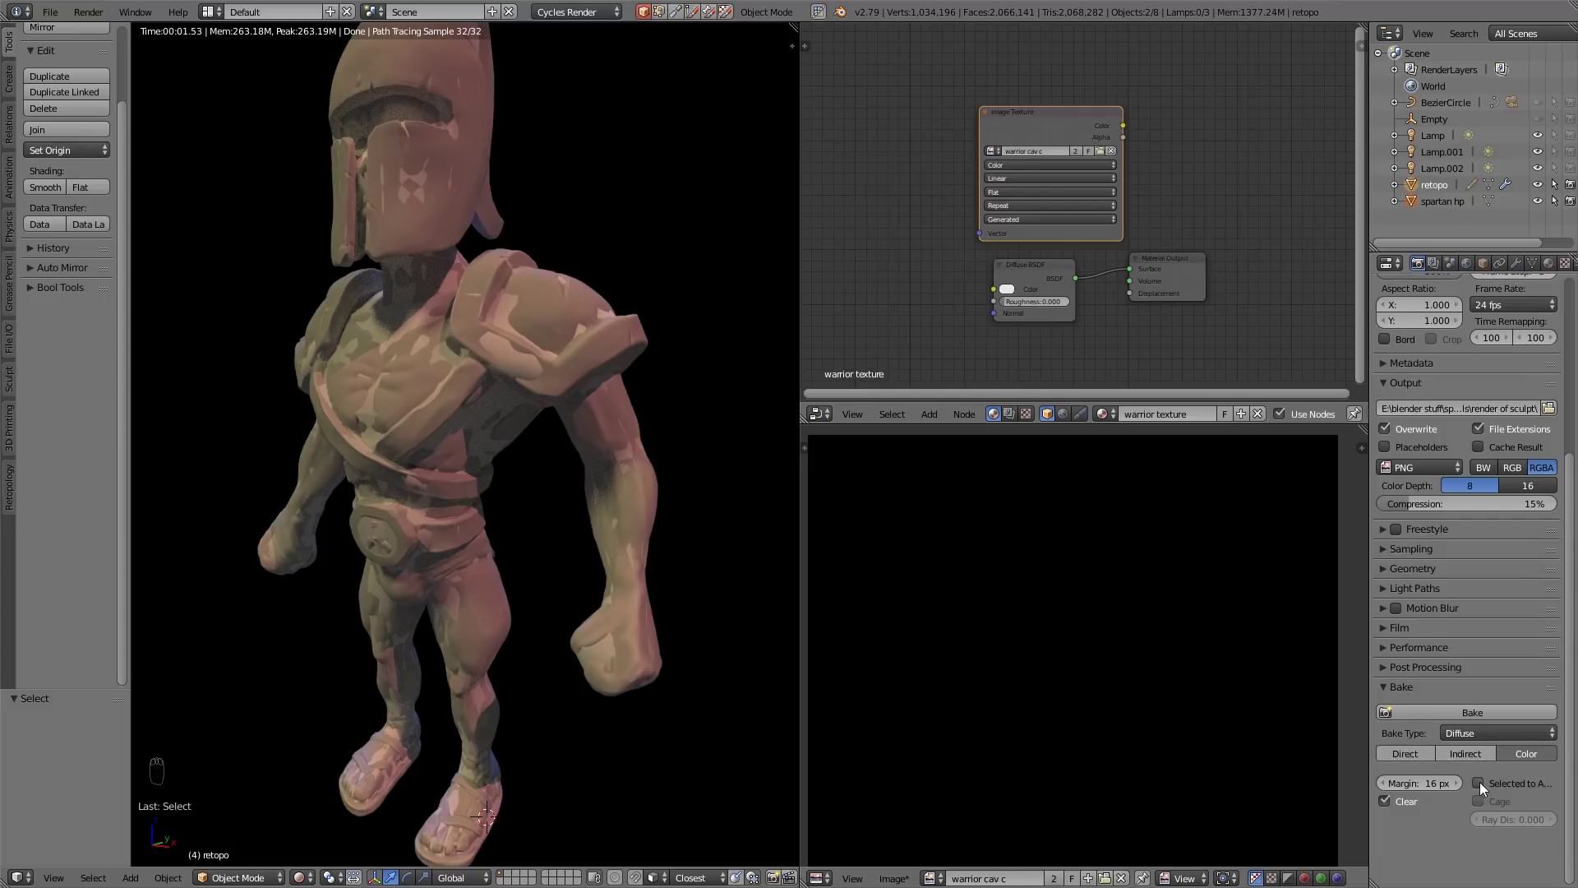
pyautogui.moveTo(1481, 789); pyautogui.dragTo(1472, 715)
pyautogui.click(1473, 714)
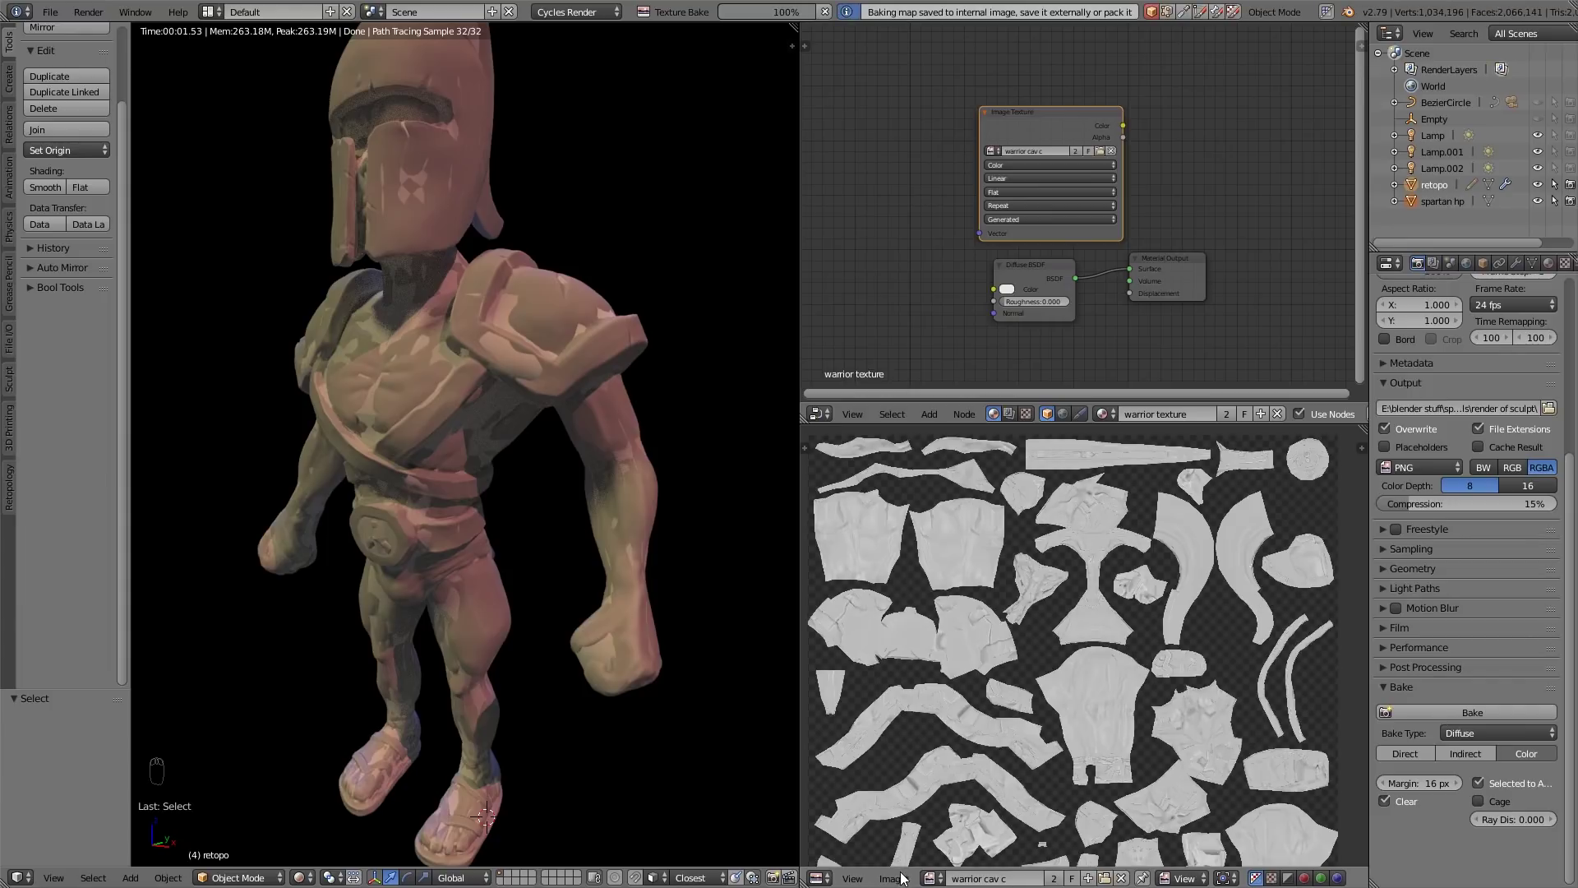
# Inspect the baked cavity image up close and raise the bake ray distance
pyautogui.moveTo(908, 876); pyautogui.dragTo(943, 743)
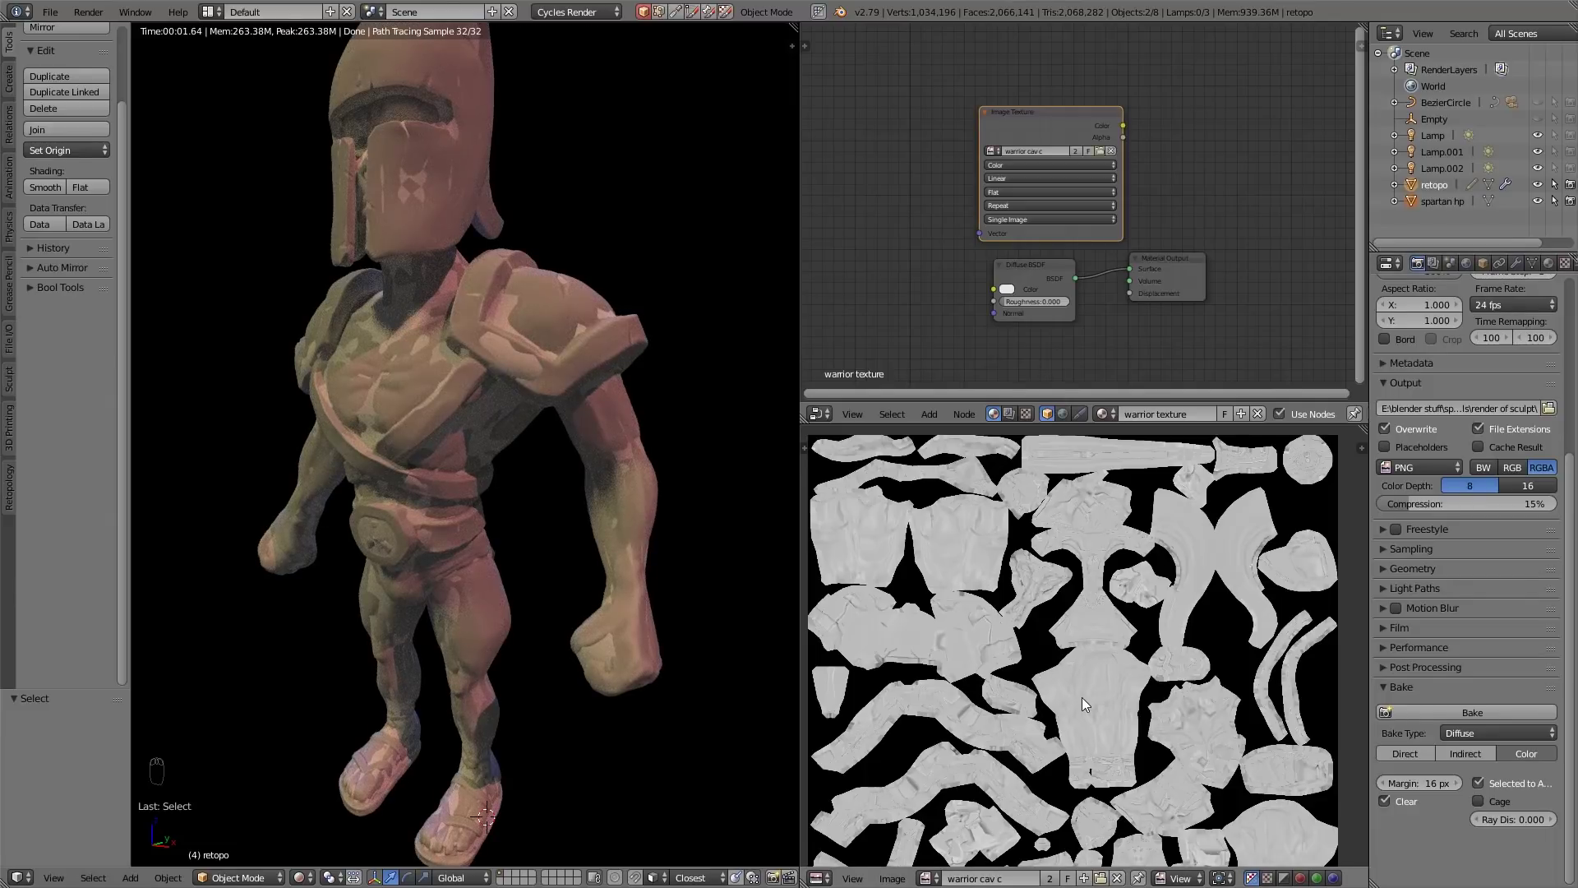
pyautogui.middleClick(1182, 547)
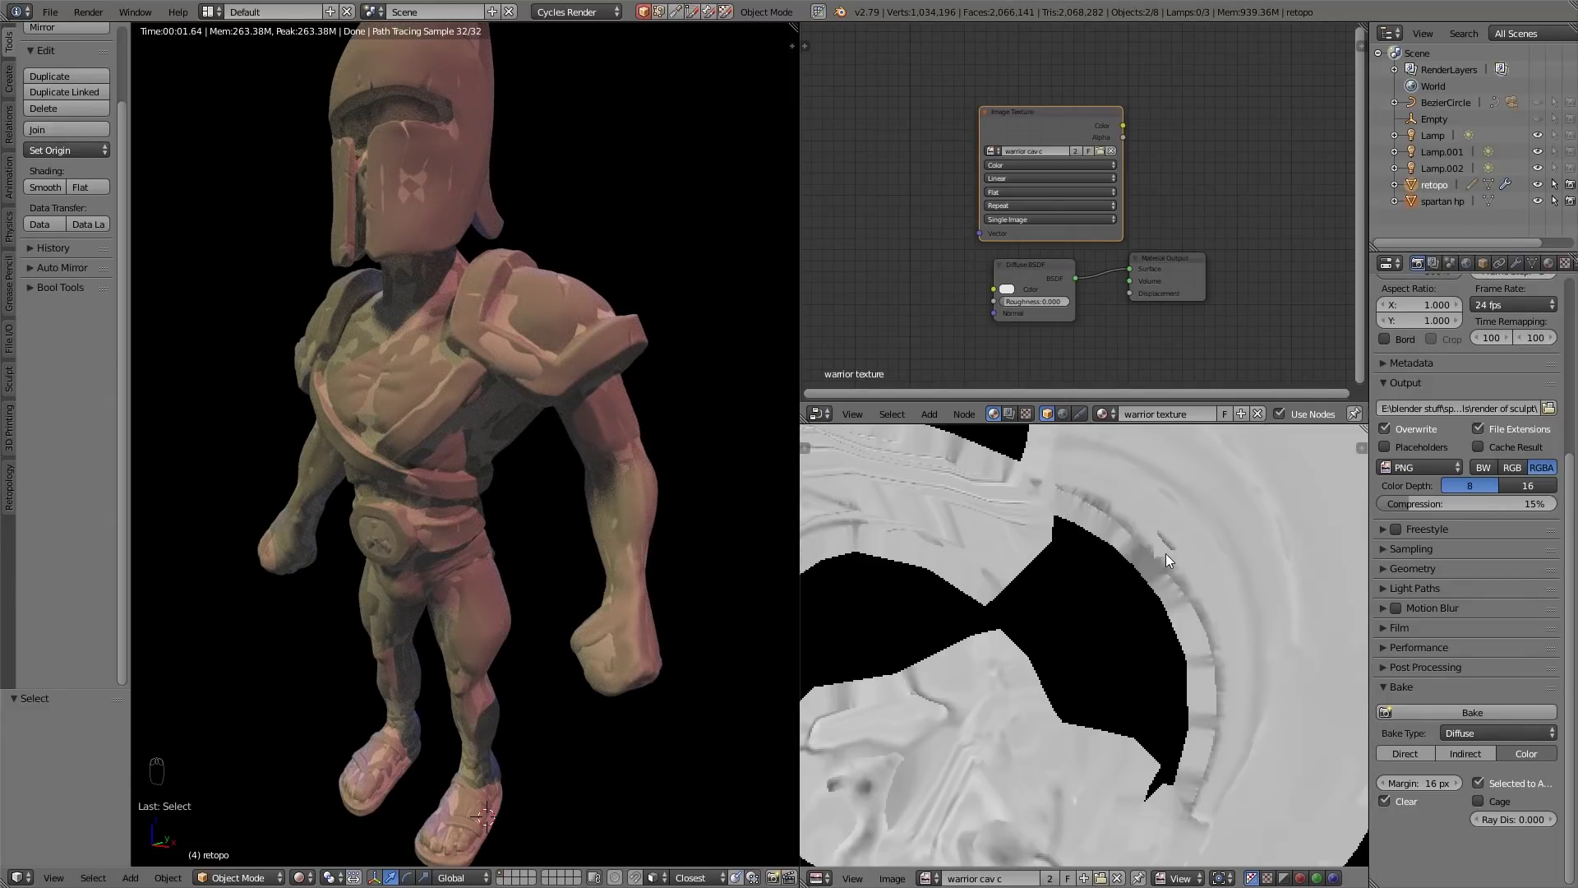
pyautogui.moveTo(1172, 568); pyautogui.dragTo(1177, 518)
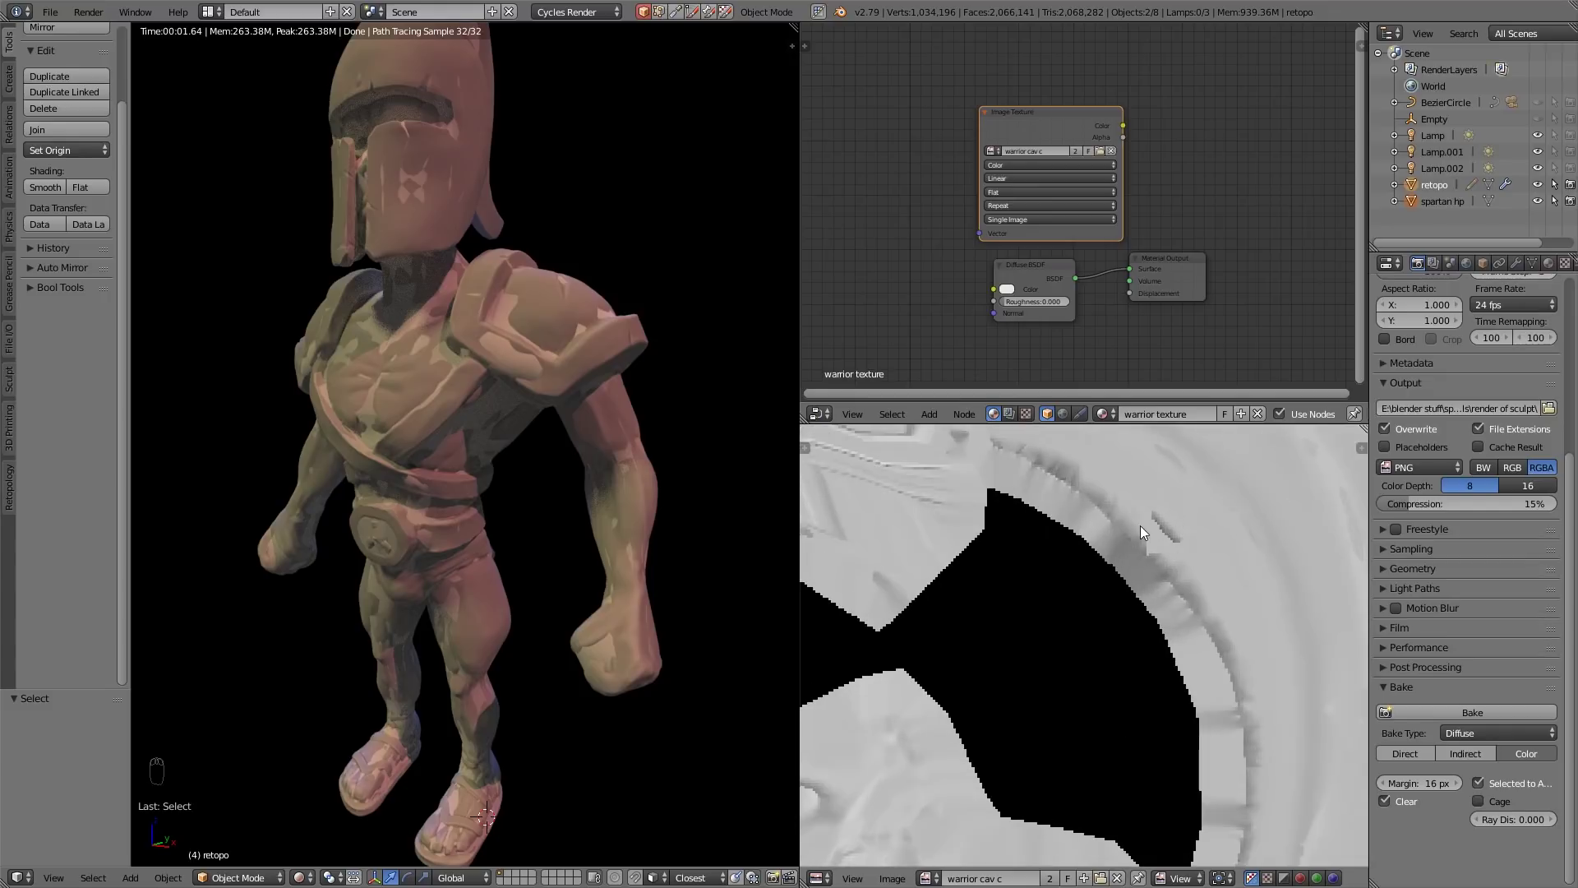
pyautogui.moveTo(1220, 543); pyautogui.dragTo(1166, 661)
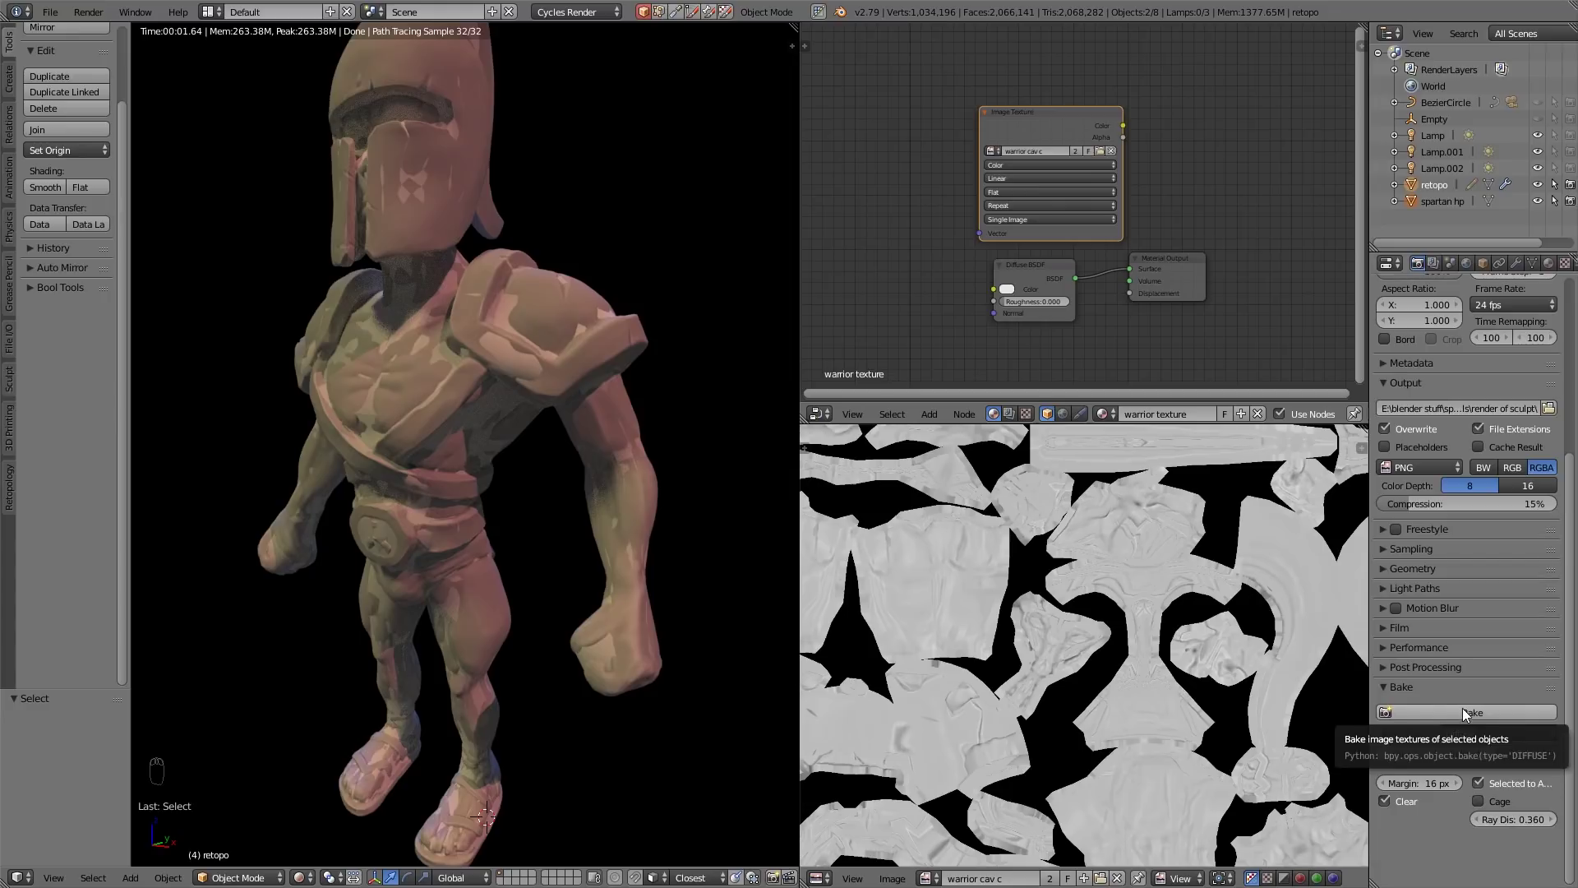
# Check the helmet and torso islands, set Ray Distance to 1.000 and review the rebaked image
pyautogui.moveTo(1473, 714); pyautogui.dragTo(1098, 642)
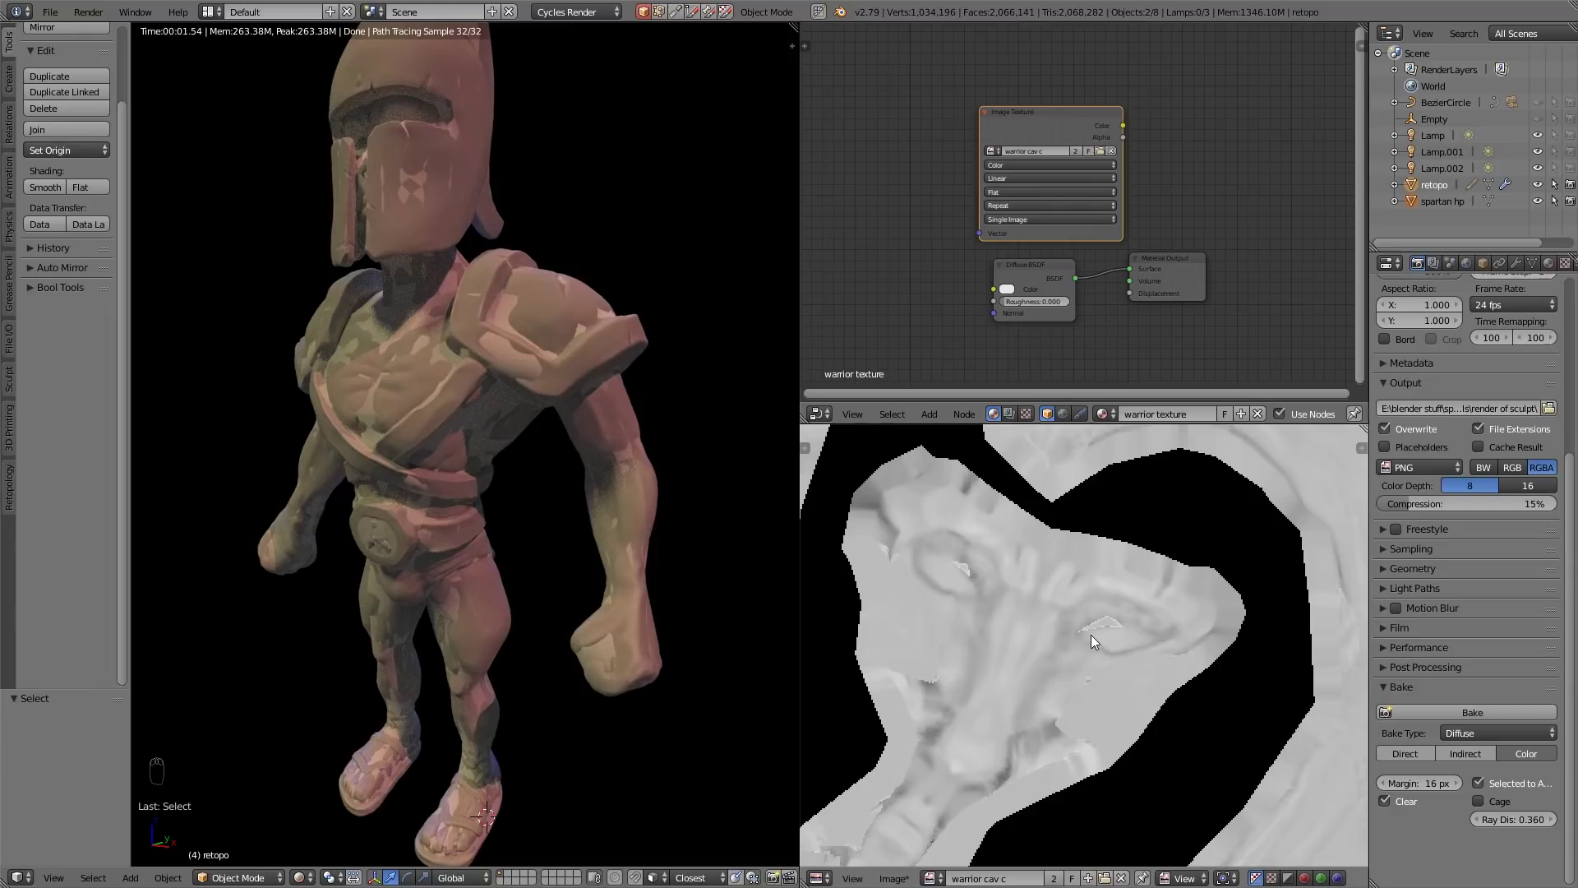
pyautogui.moveTo(1098, 727); pyautogui.dragTo(865, 699)
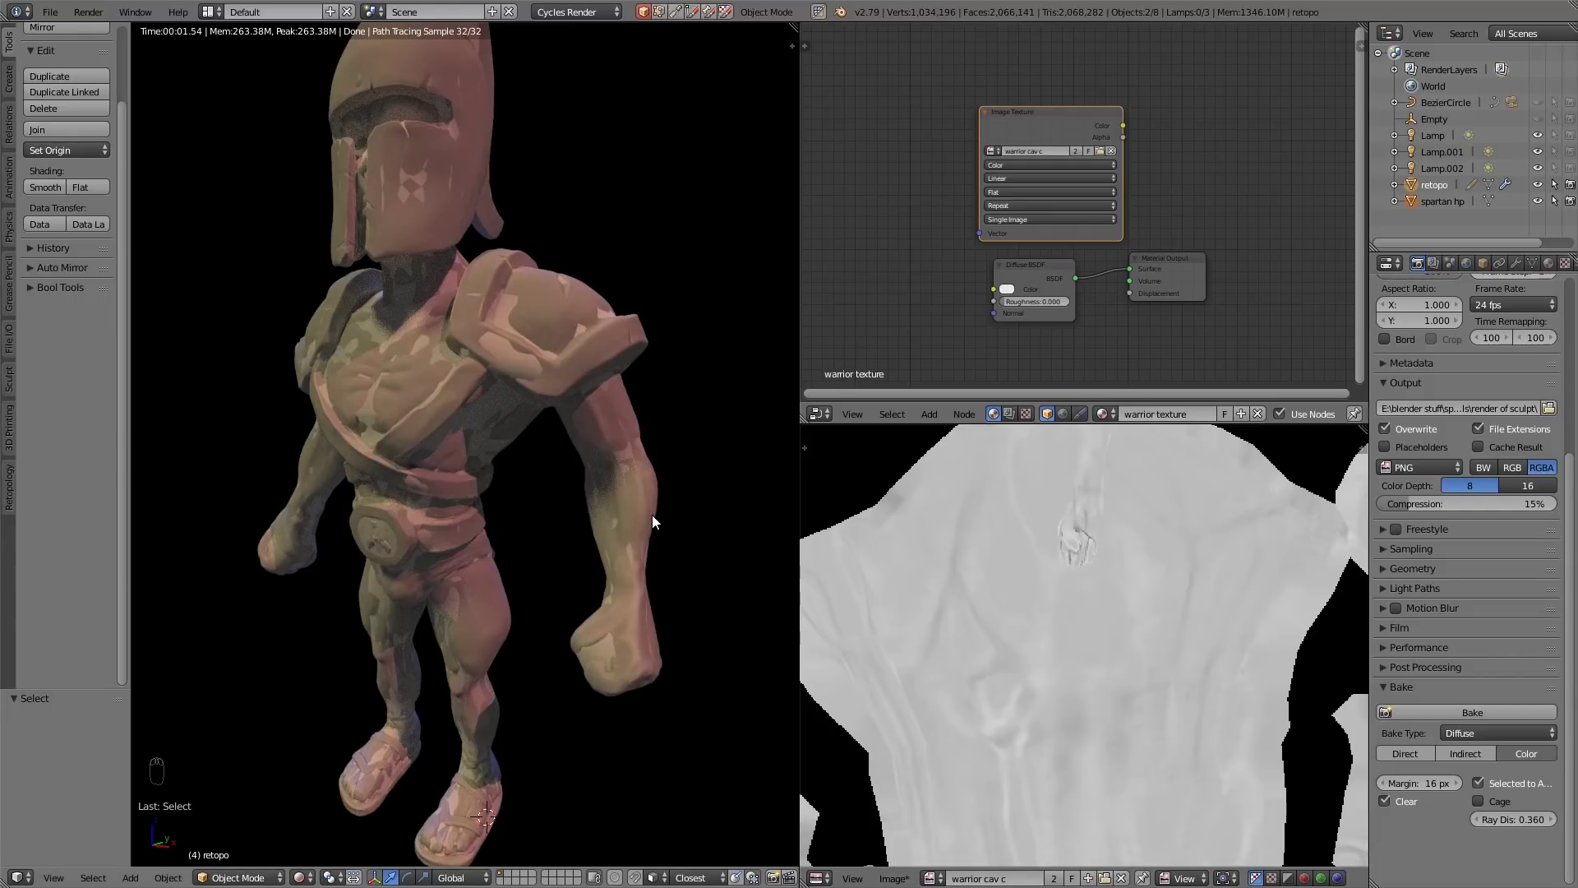
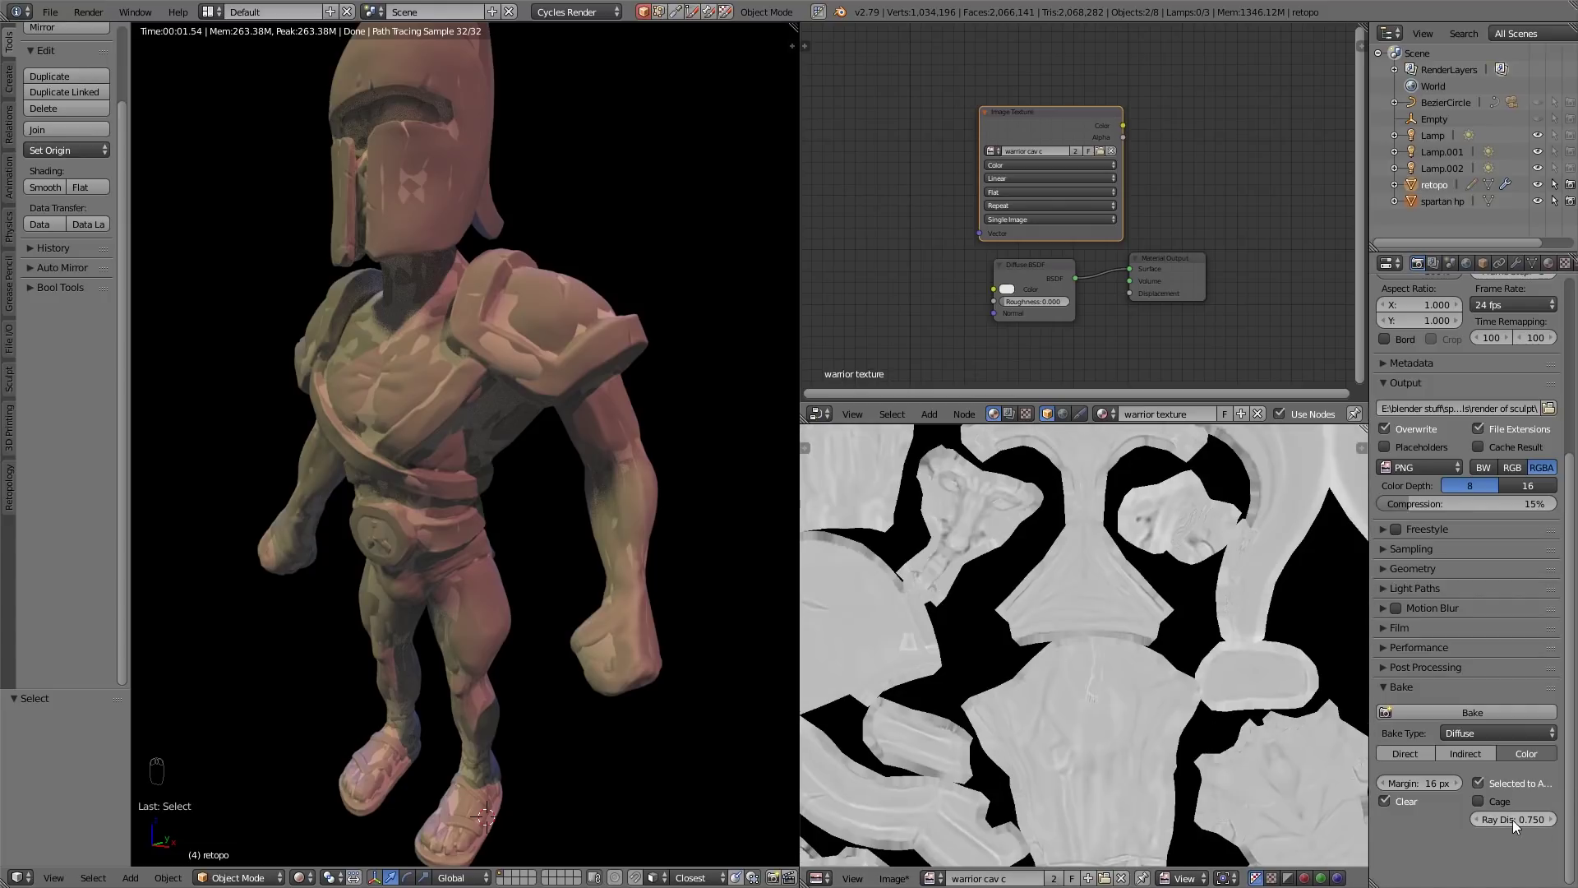
pyautogui.click(1522, 826)
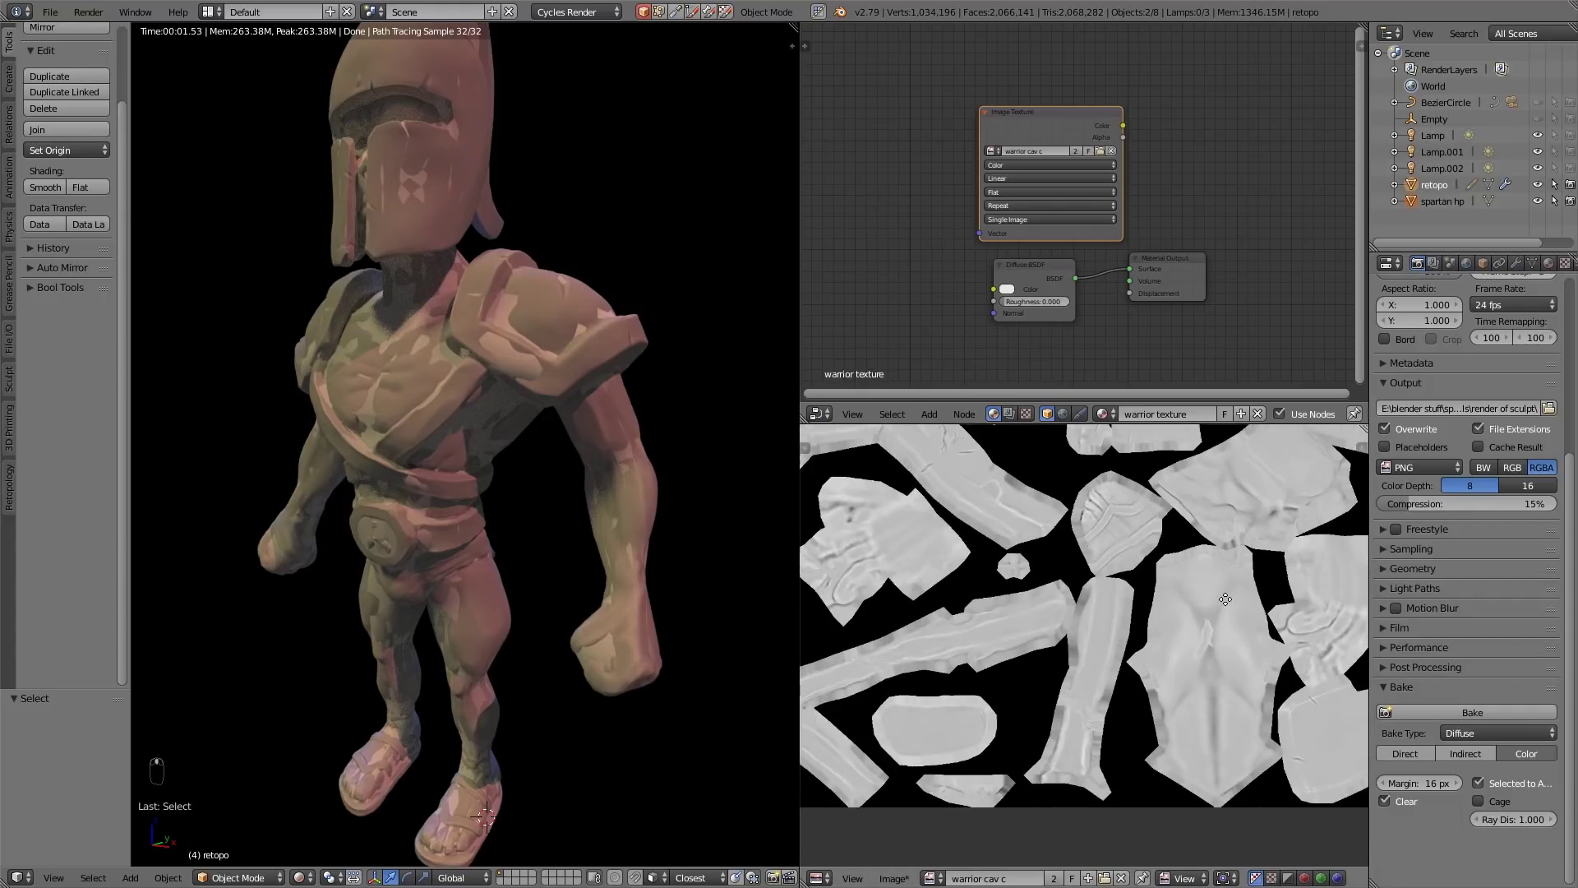
pyautogui.moveTo(1013, 647); pyautogui.dragTo(1084, 655)
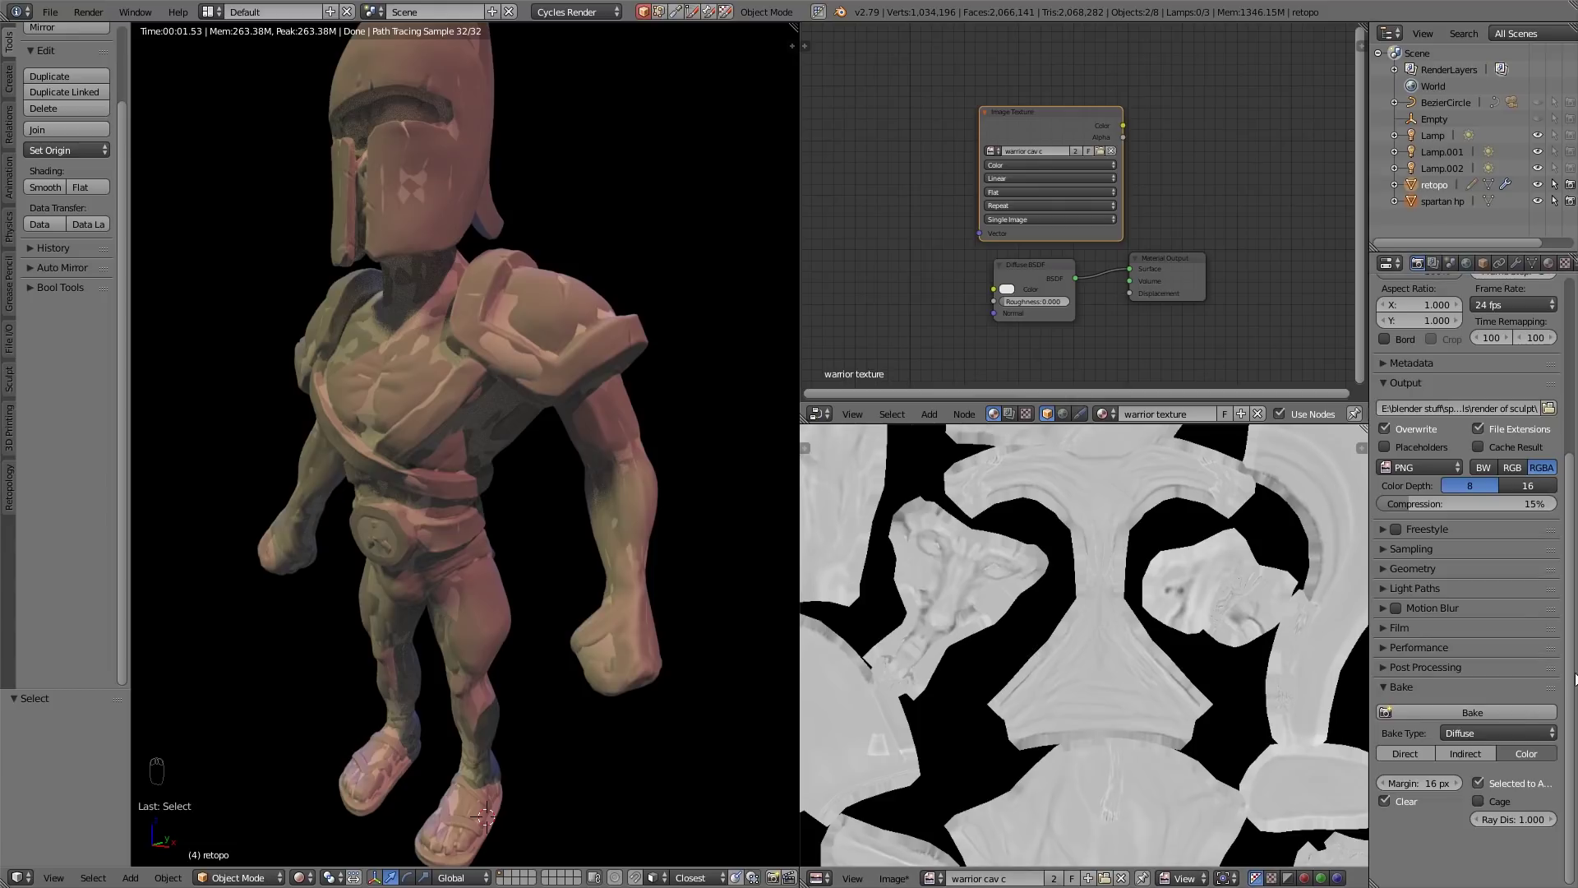
# Toggle off the spartan hp sculpt's visibility in the Outliner
pyautogui.click(909, 876)
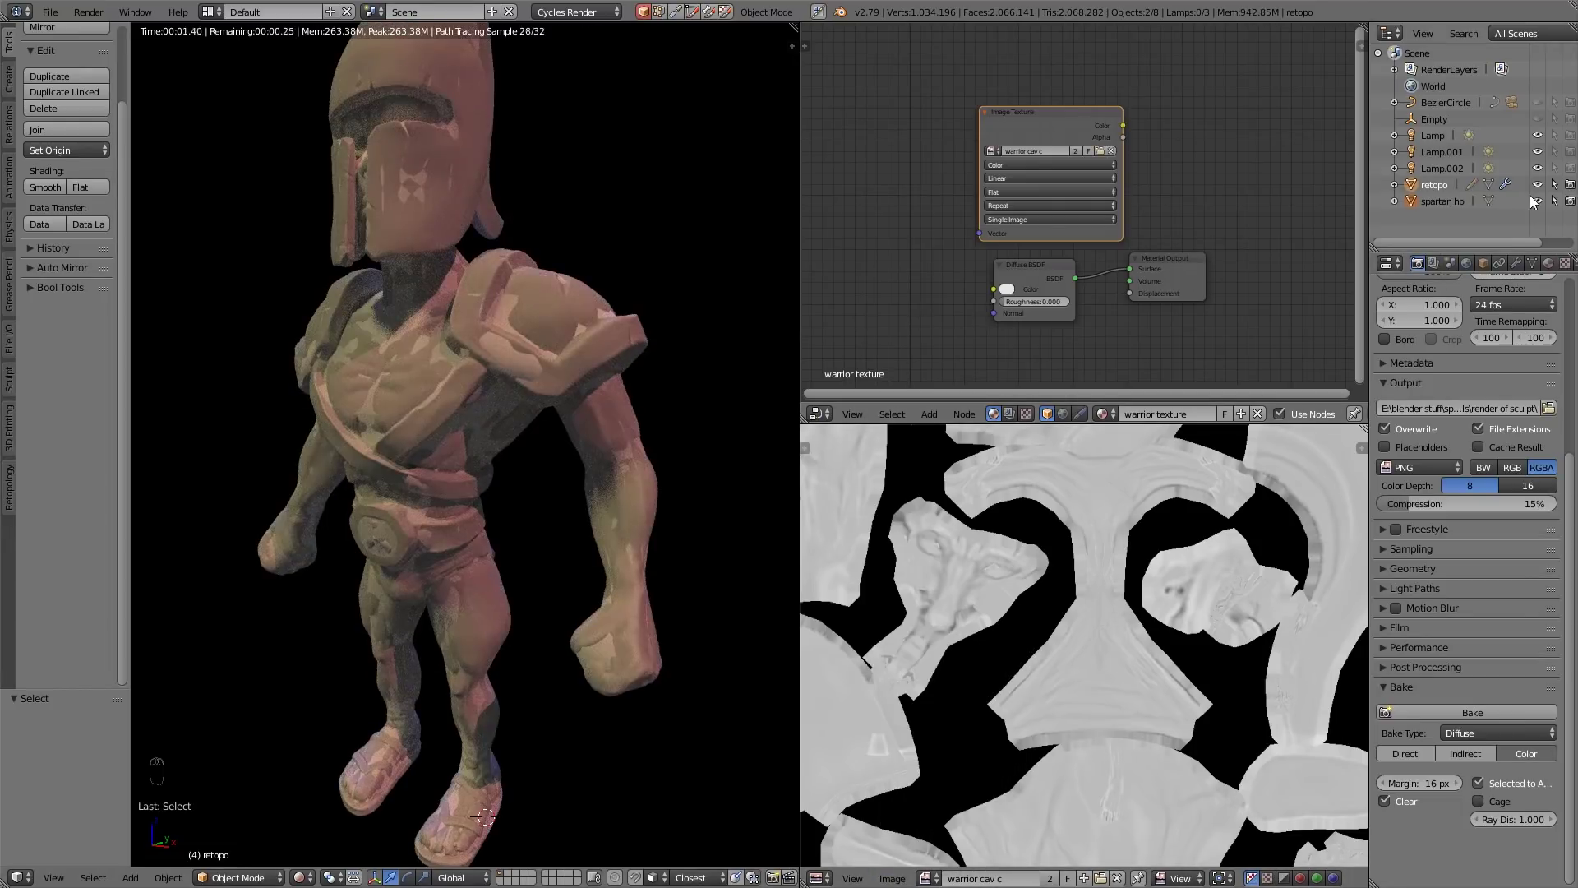
pyautogui.moveTo(1542, 205); pyautogui.dragTo(1563, 209)
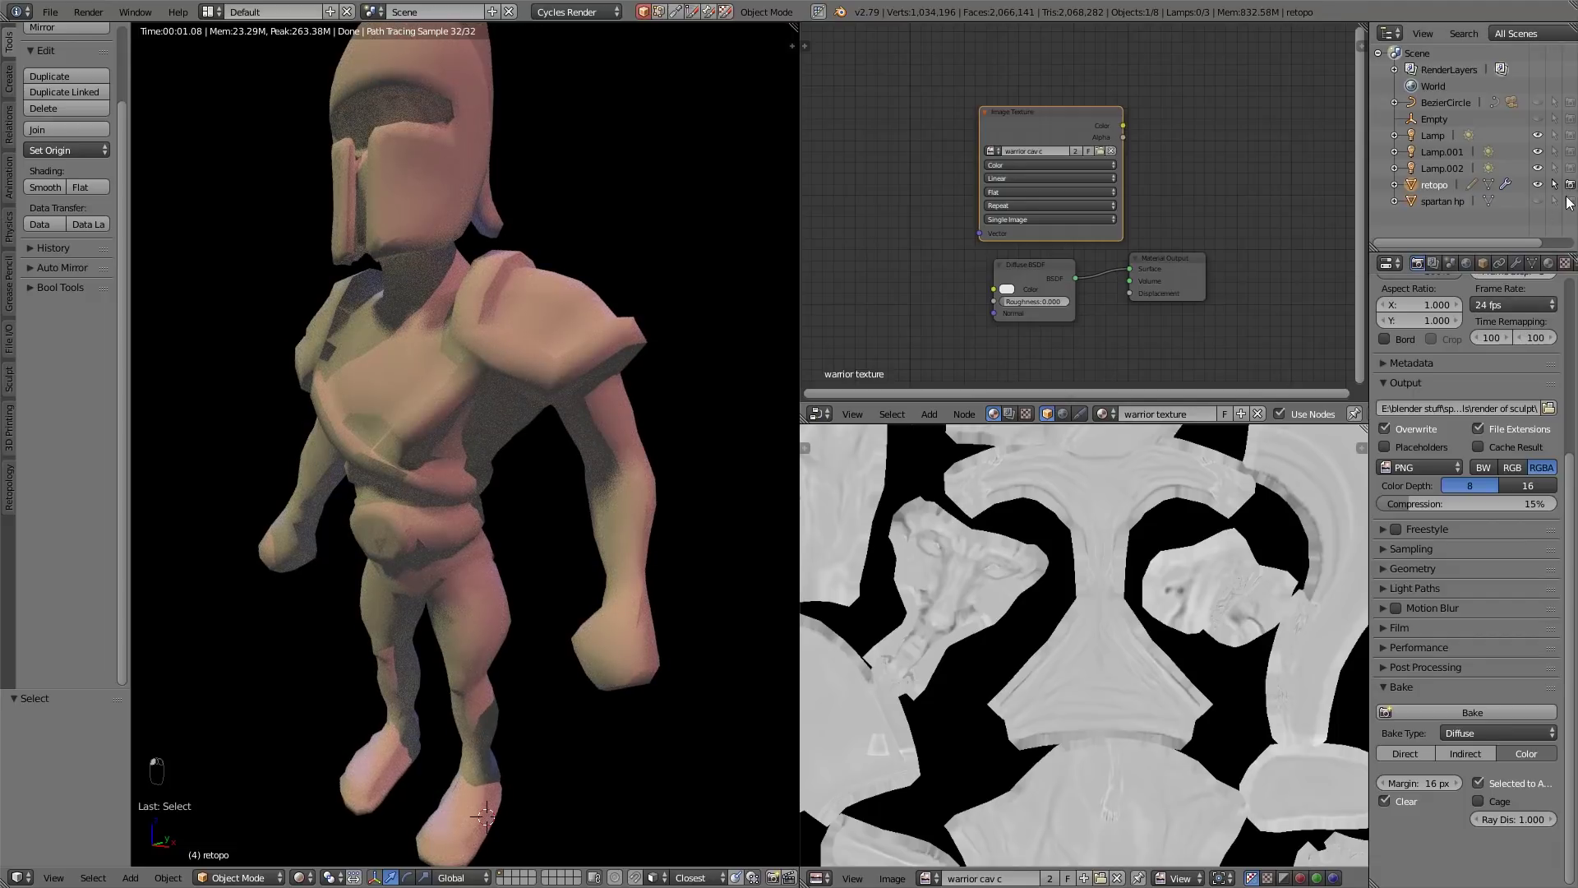
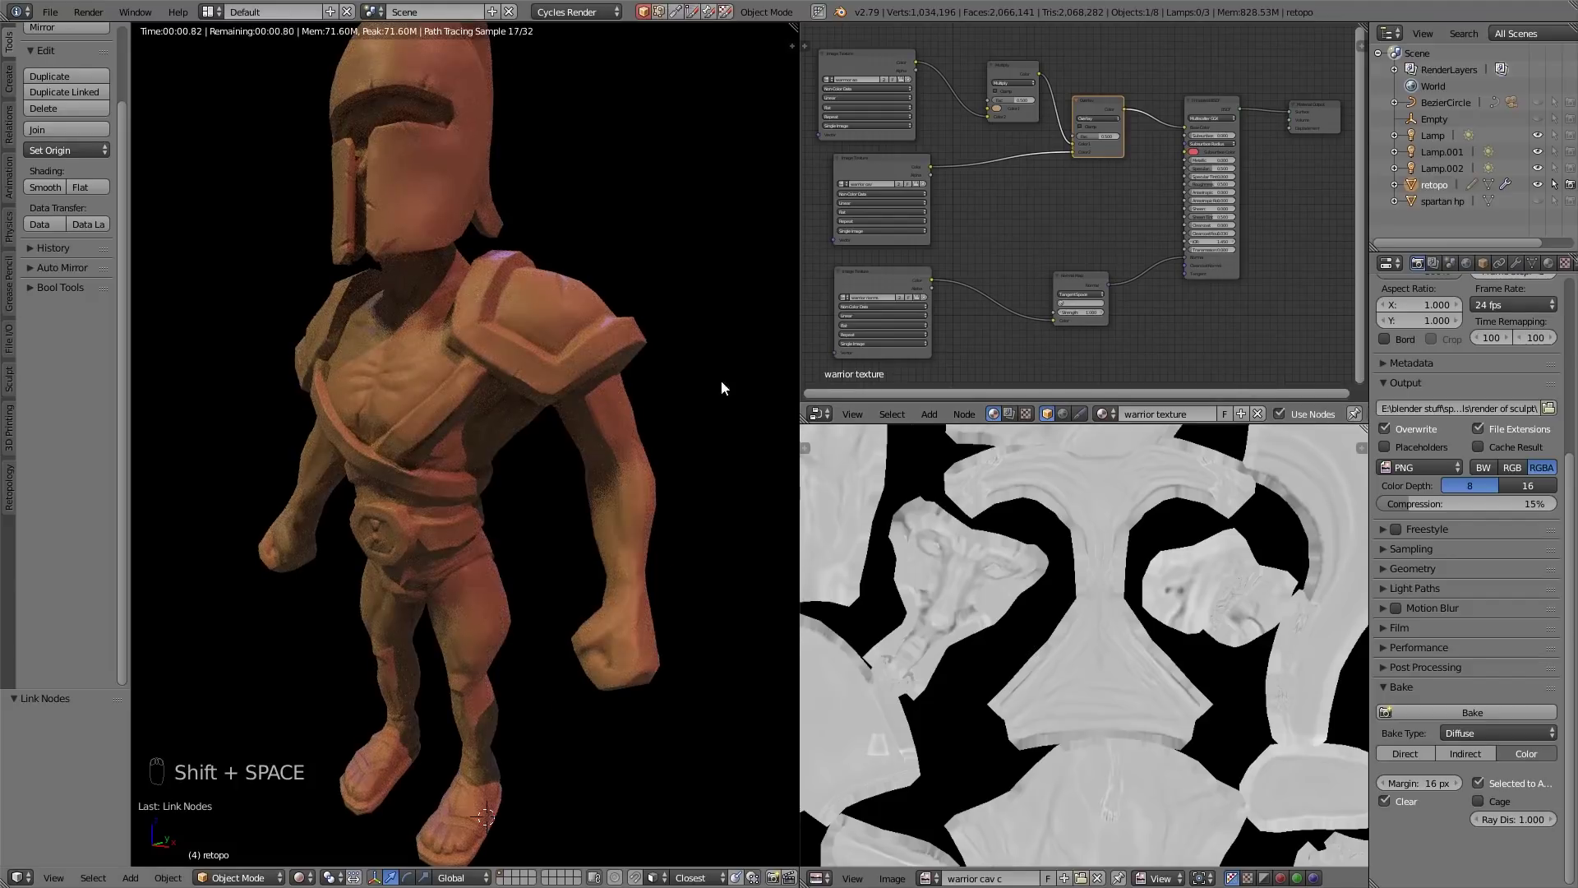
pyautogui.moveTo(619, 385); pyautogui.dragTo(488, 445)
pyautogui.moveTo(612, 565); pyautogui.dragTo(621, 564)
pyautogui.moveTo(600, 646); pyautogui.dragTo(645, 420)
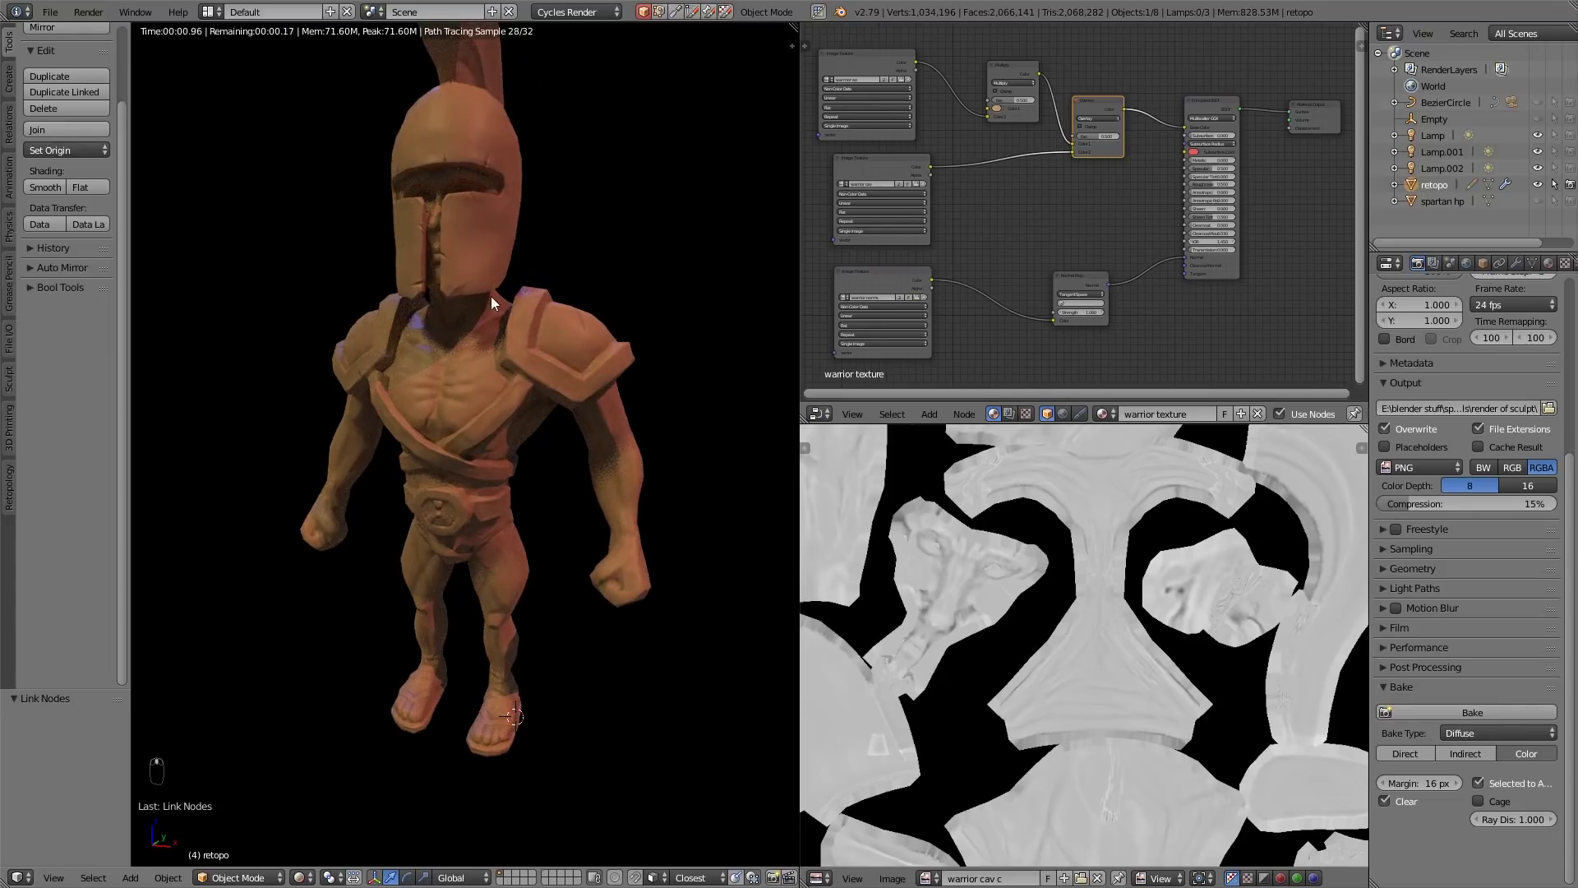
pyautogui.middleClick(614, 346)
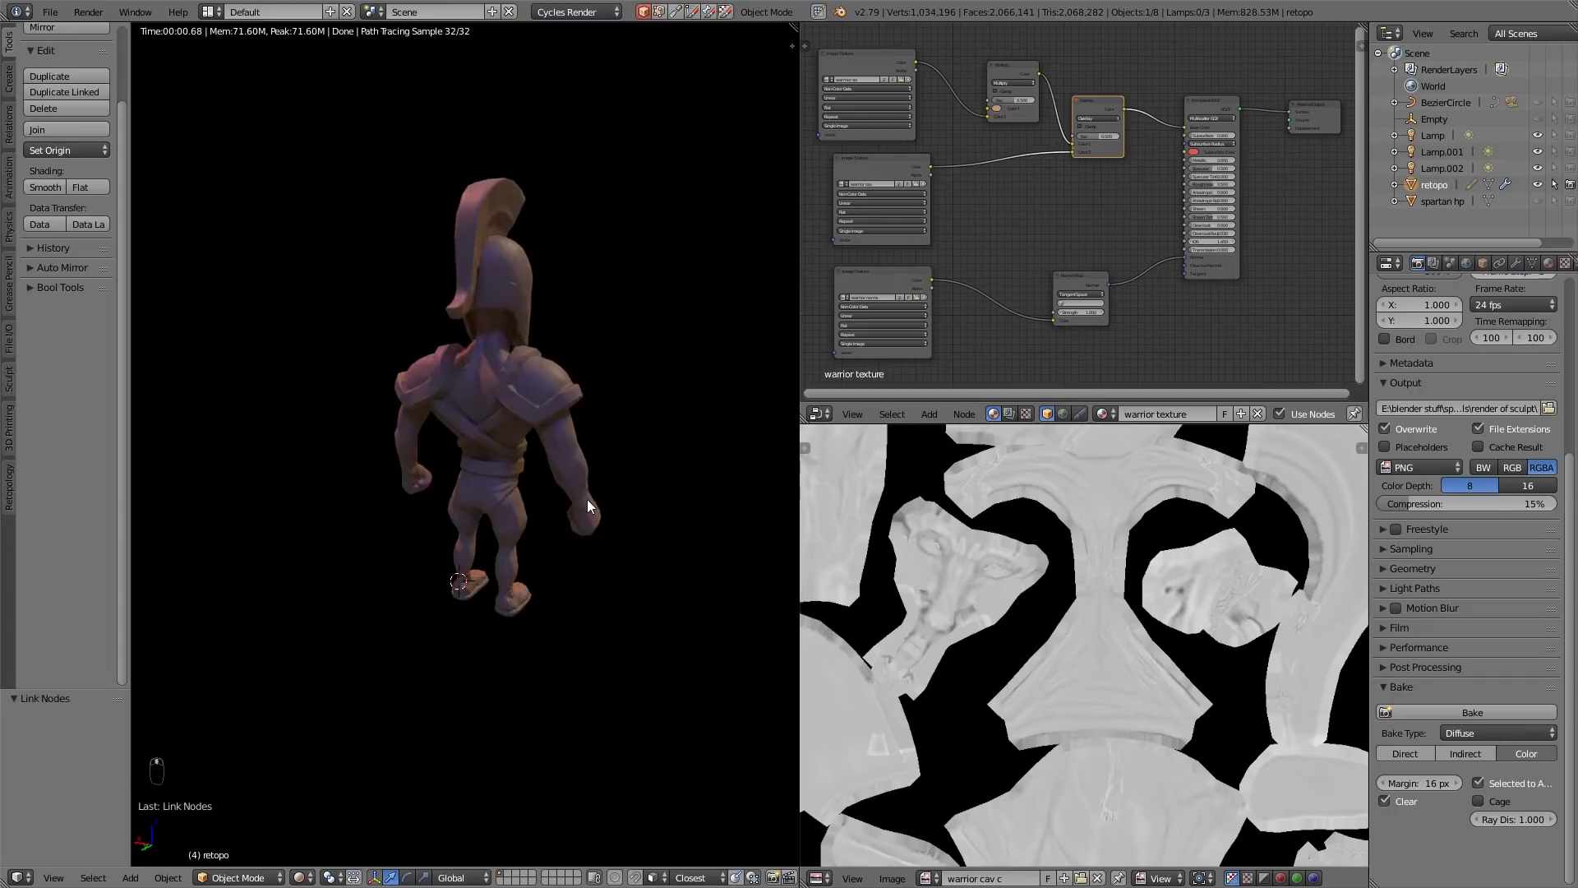
pyautogui.moveTo(956, 248); pyautogui.dragTo(1159, 229)
# Add a ColorRamp node on the link from the cavity Image Texture to the Overlay mix
pyautogui.click(1159, 229)
pyautogui.press('shift+a')
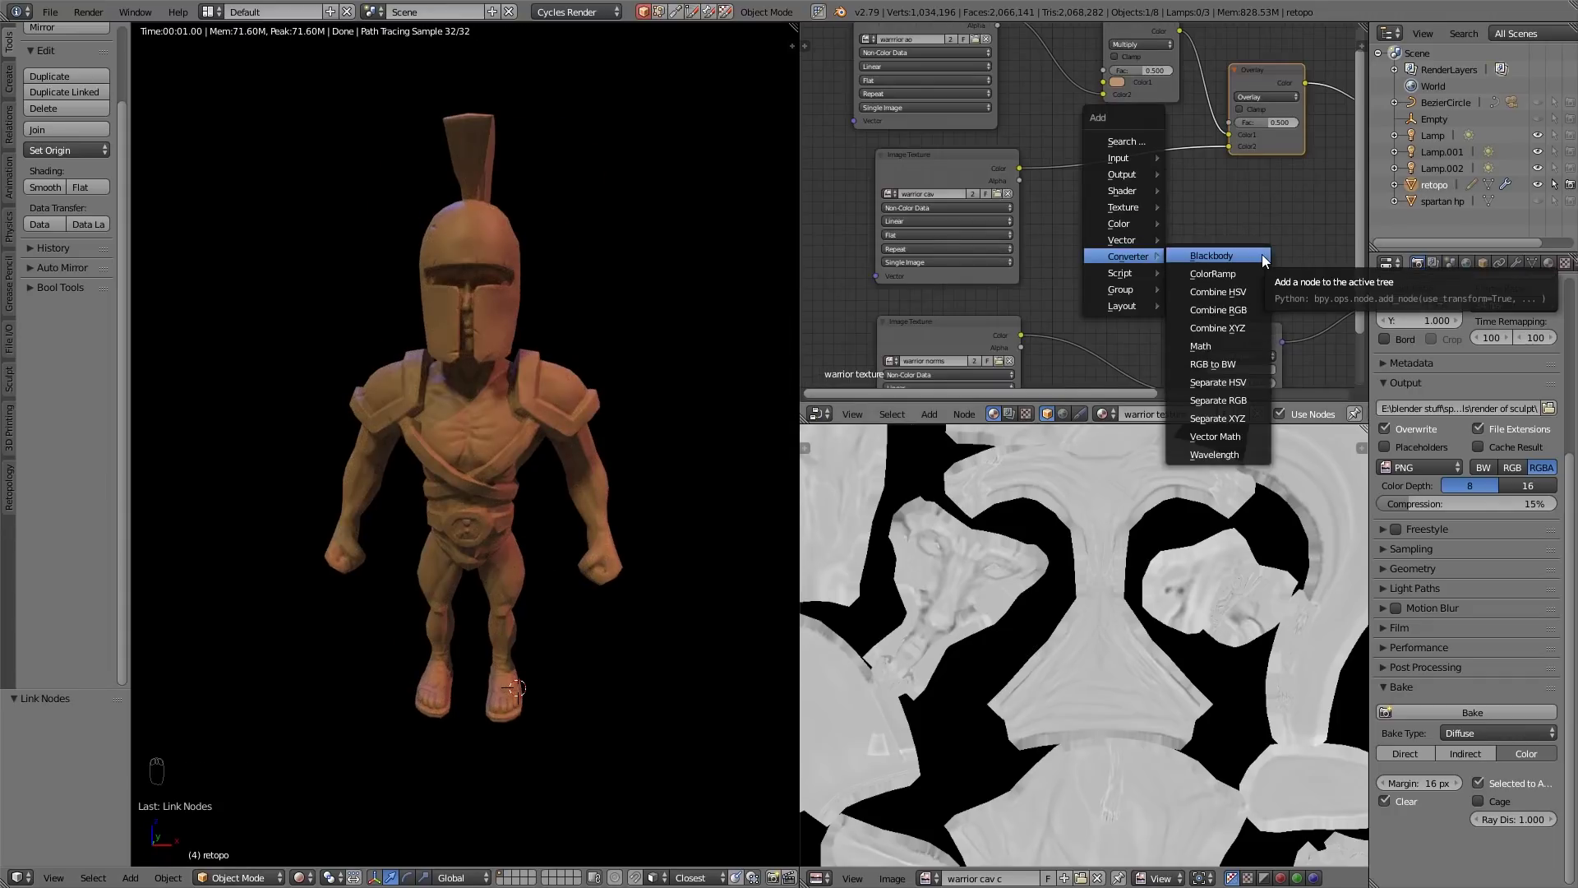
pyautogui.moveTo(1075, 140); pyautogui.dragTo(1199, 212)
pyautogui.moveTo(1191, 212); pyautogui.dragTo(1124, 212)
pyautogui.moveTo(1137, 212); pyautogui.dragTo(1152, 170)
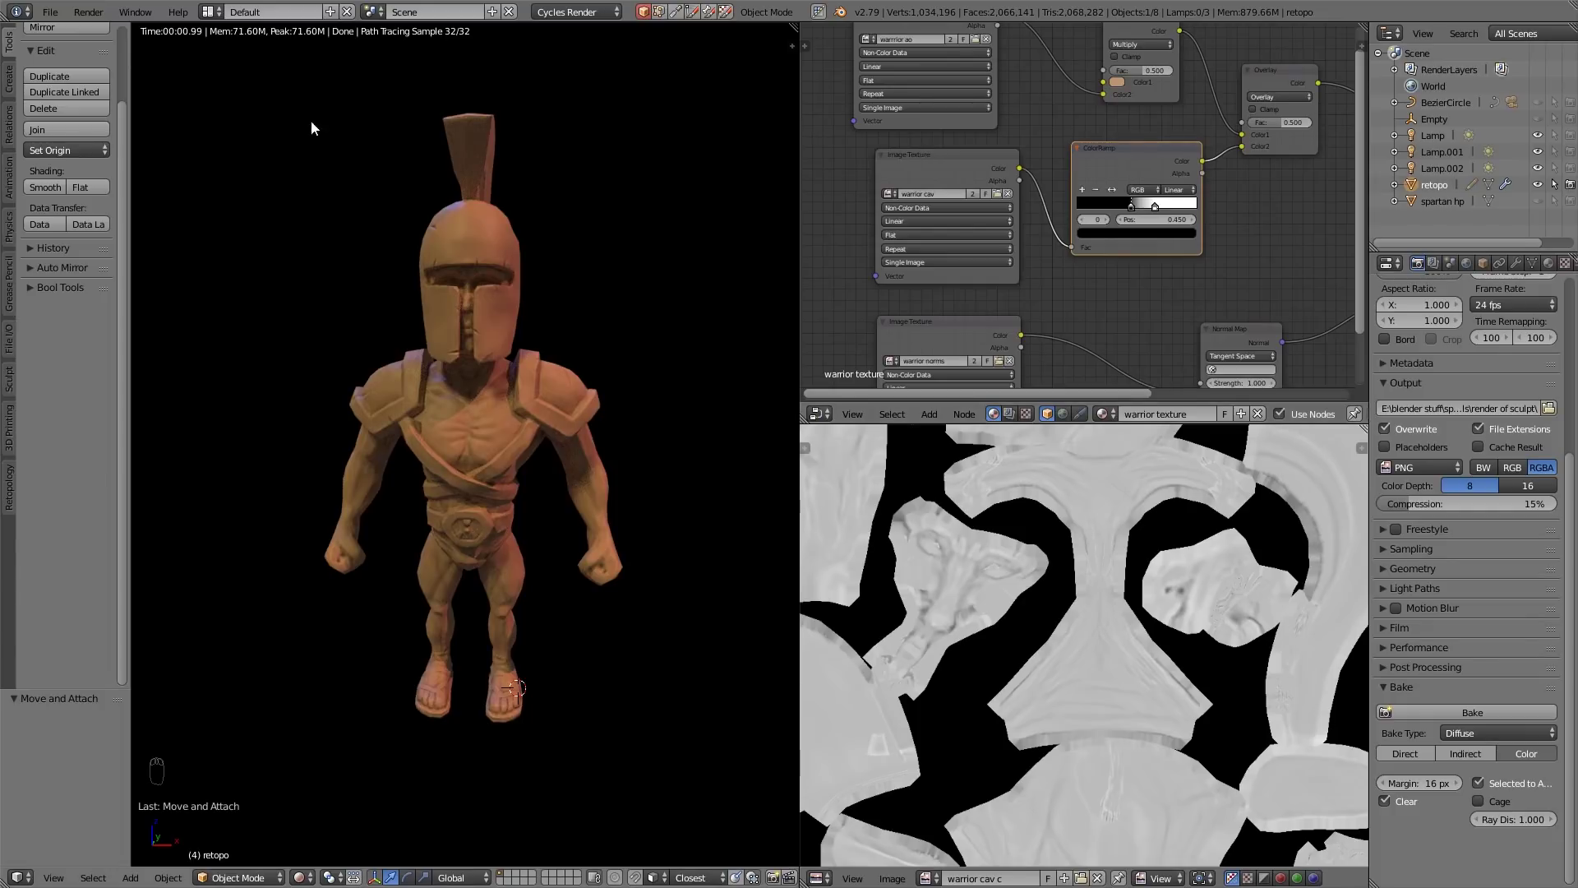
# Drag the ramp's dark and light stops inward to boost the cavity contrast
pyautogui.moveTo(62, 16); pyautogui.dragTo(183, 121)
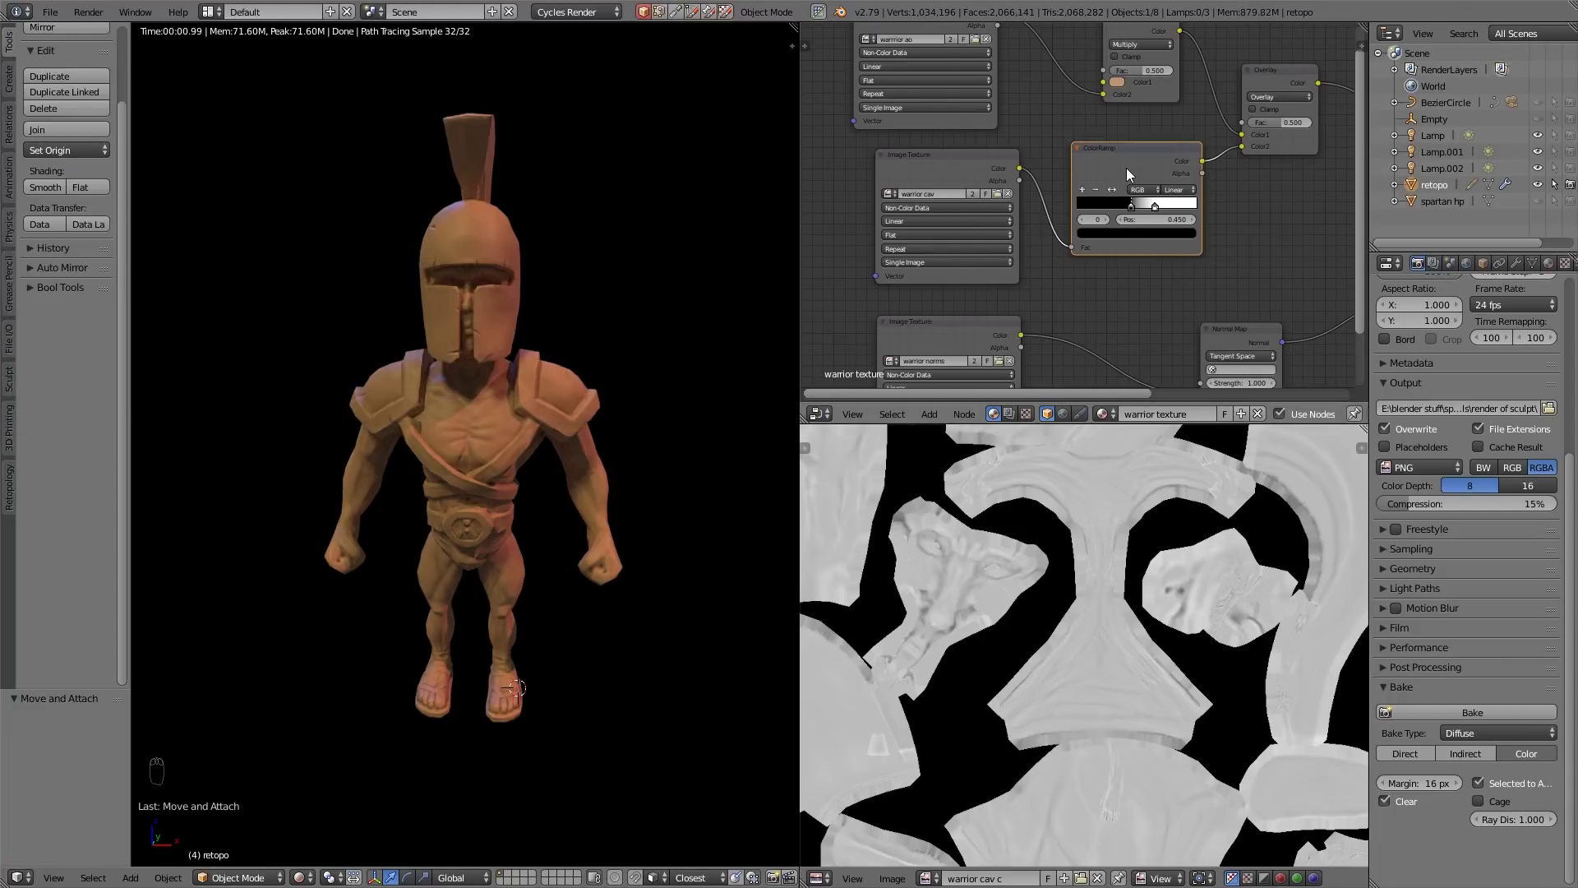
pyautogui.moveTo(1137, 164); pyautogui.dragTo(1160, 234)
pyautogui.moveTo(1164, 225); pyautogui.dragTo(1161, 207)
pyautogui.moveTo(1161, 207); pyautogui.dragTo(1197, 205)
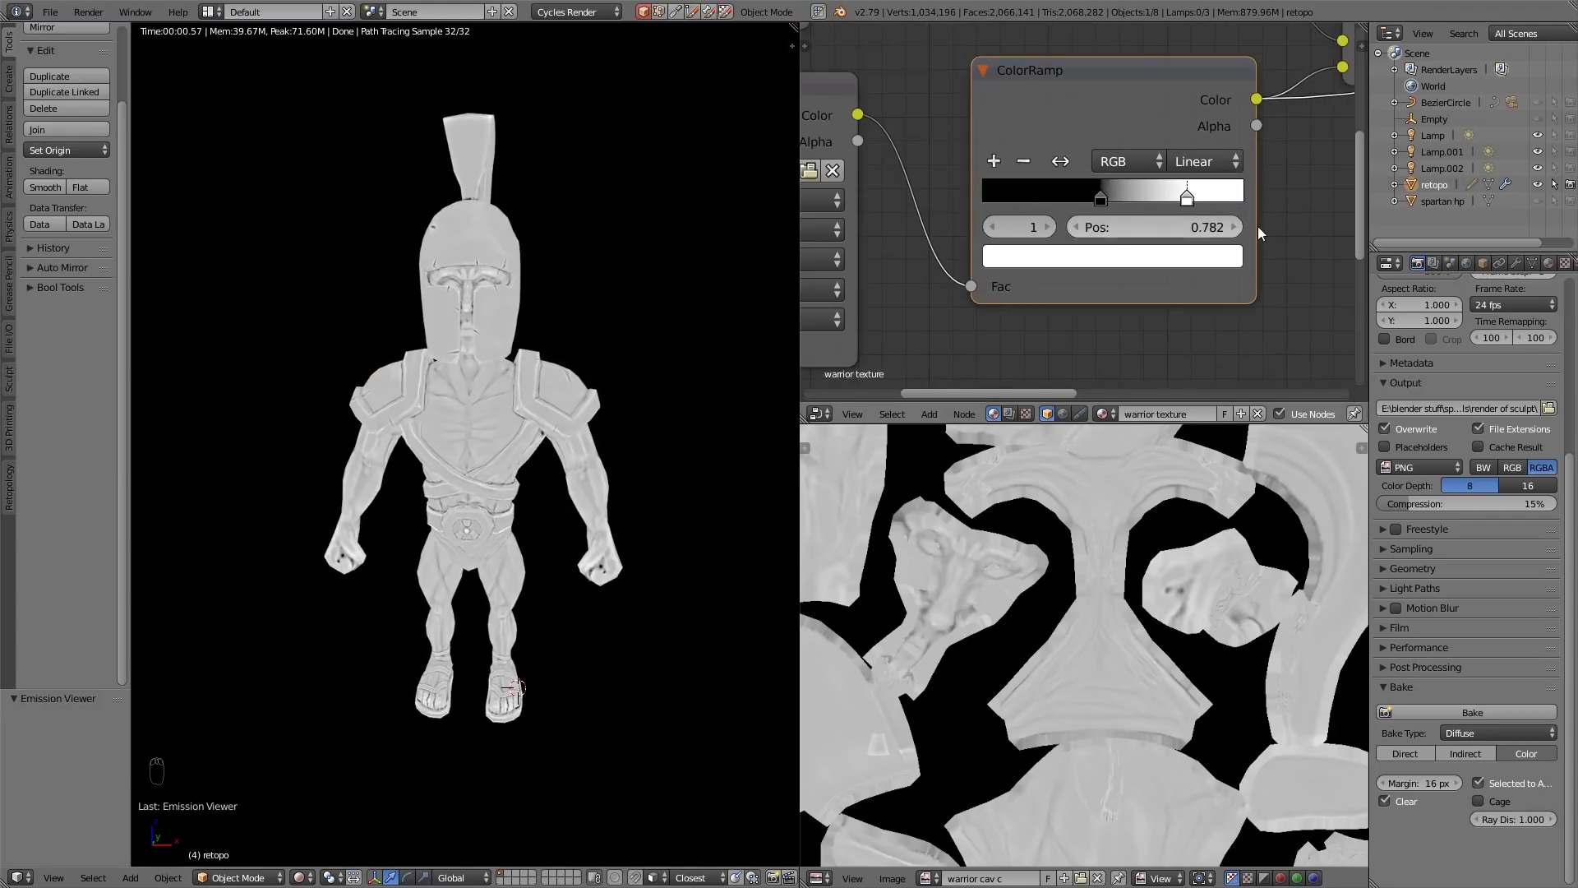
pyautogui.moveTo(1302, 212); pyautogui.dragTo(487, 304)
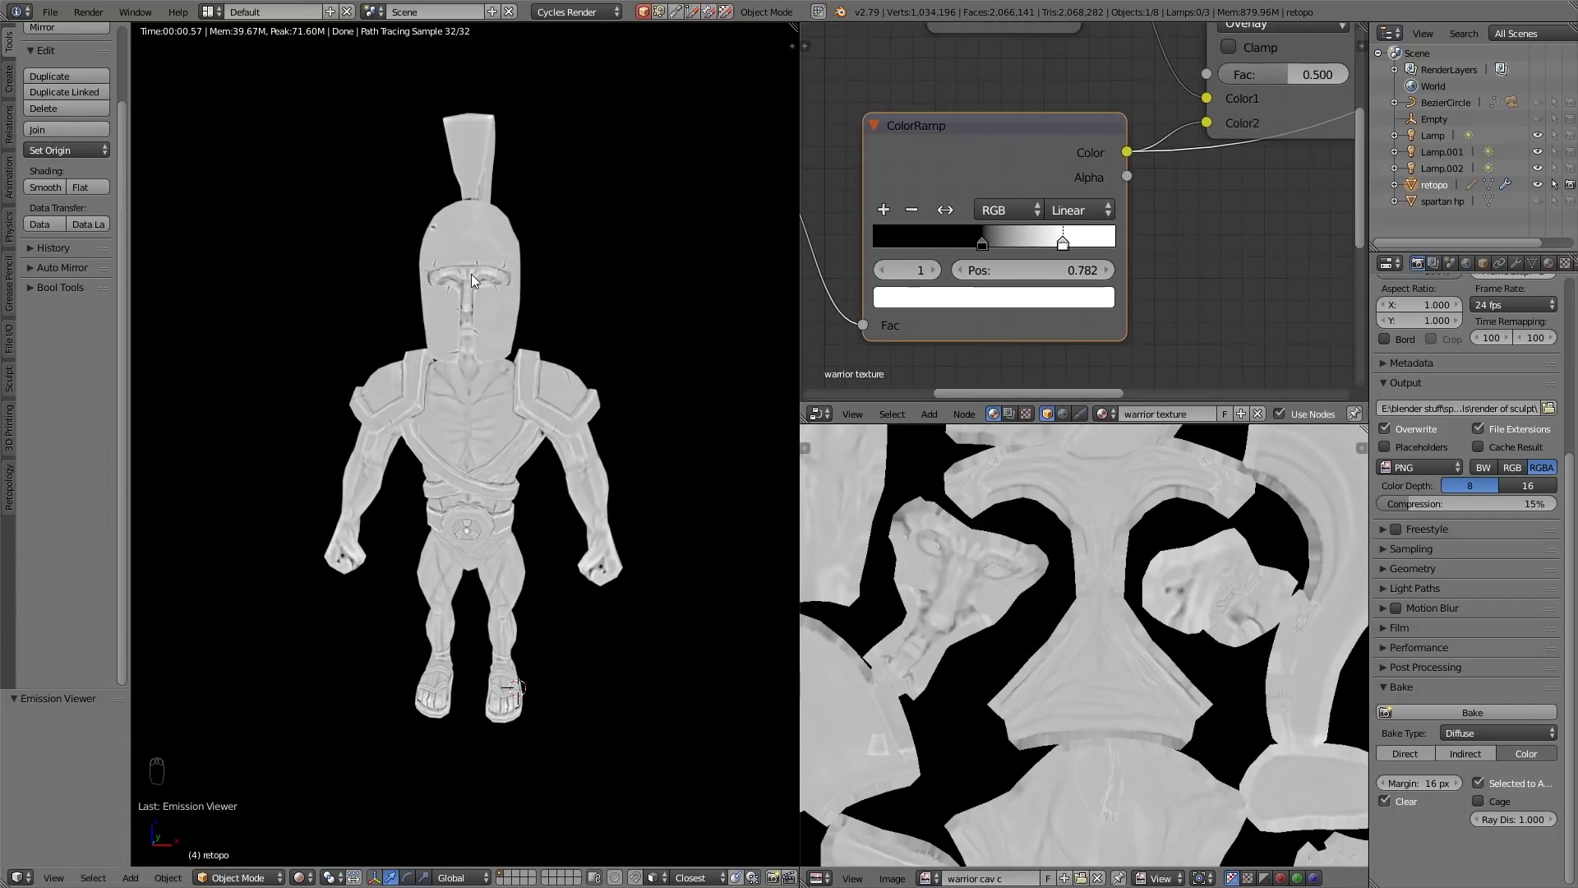
pyautogui.moveTo(503, 271); pyautogui.dragTo(1044, 91)
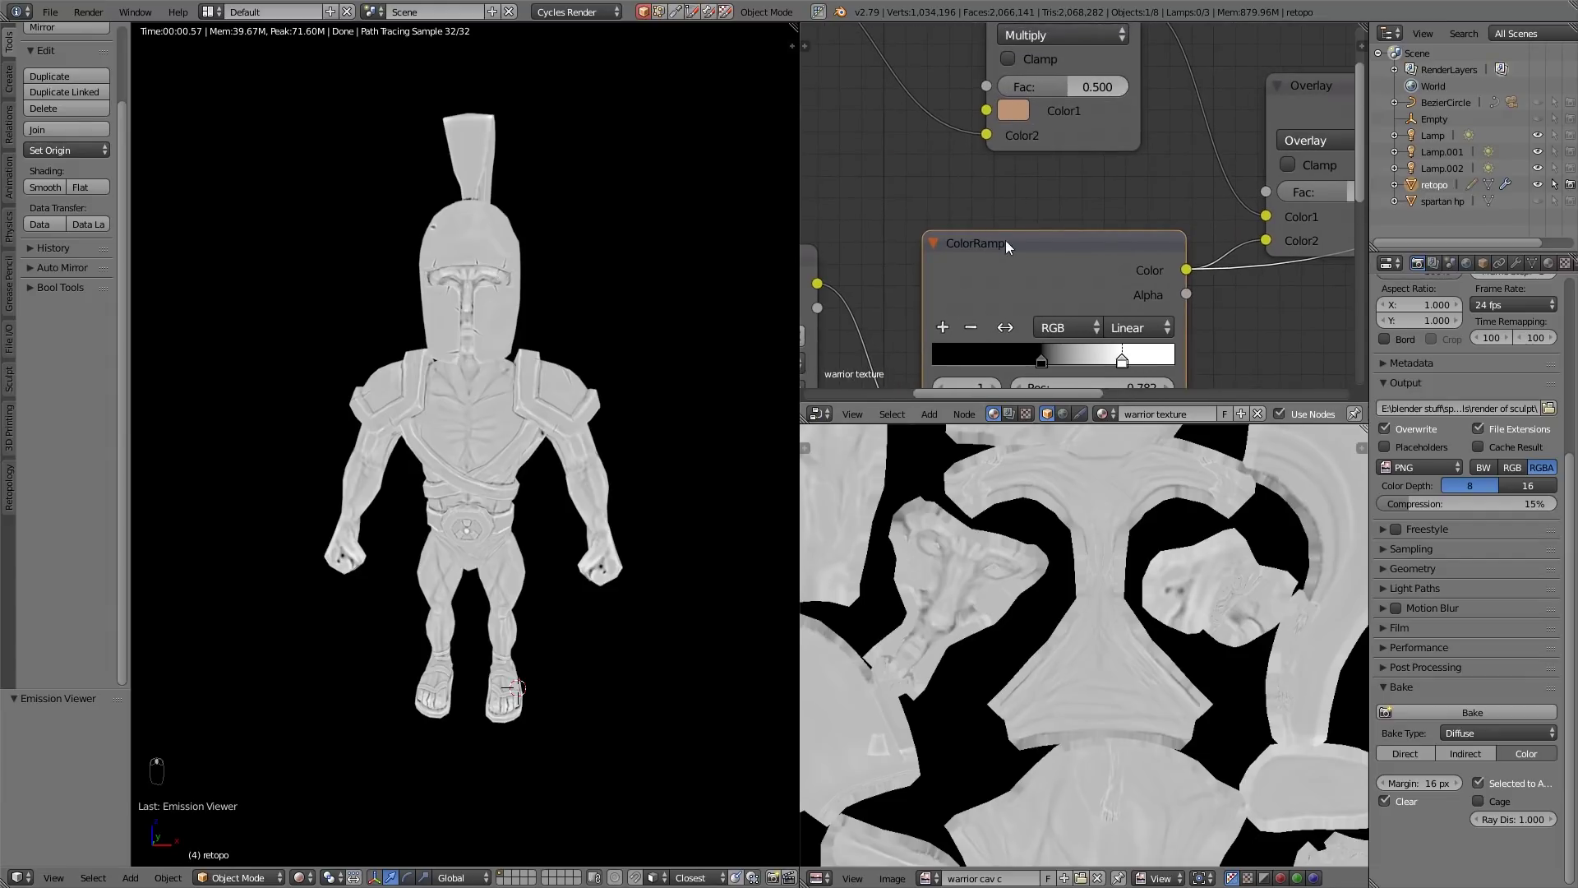
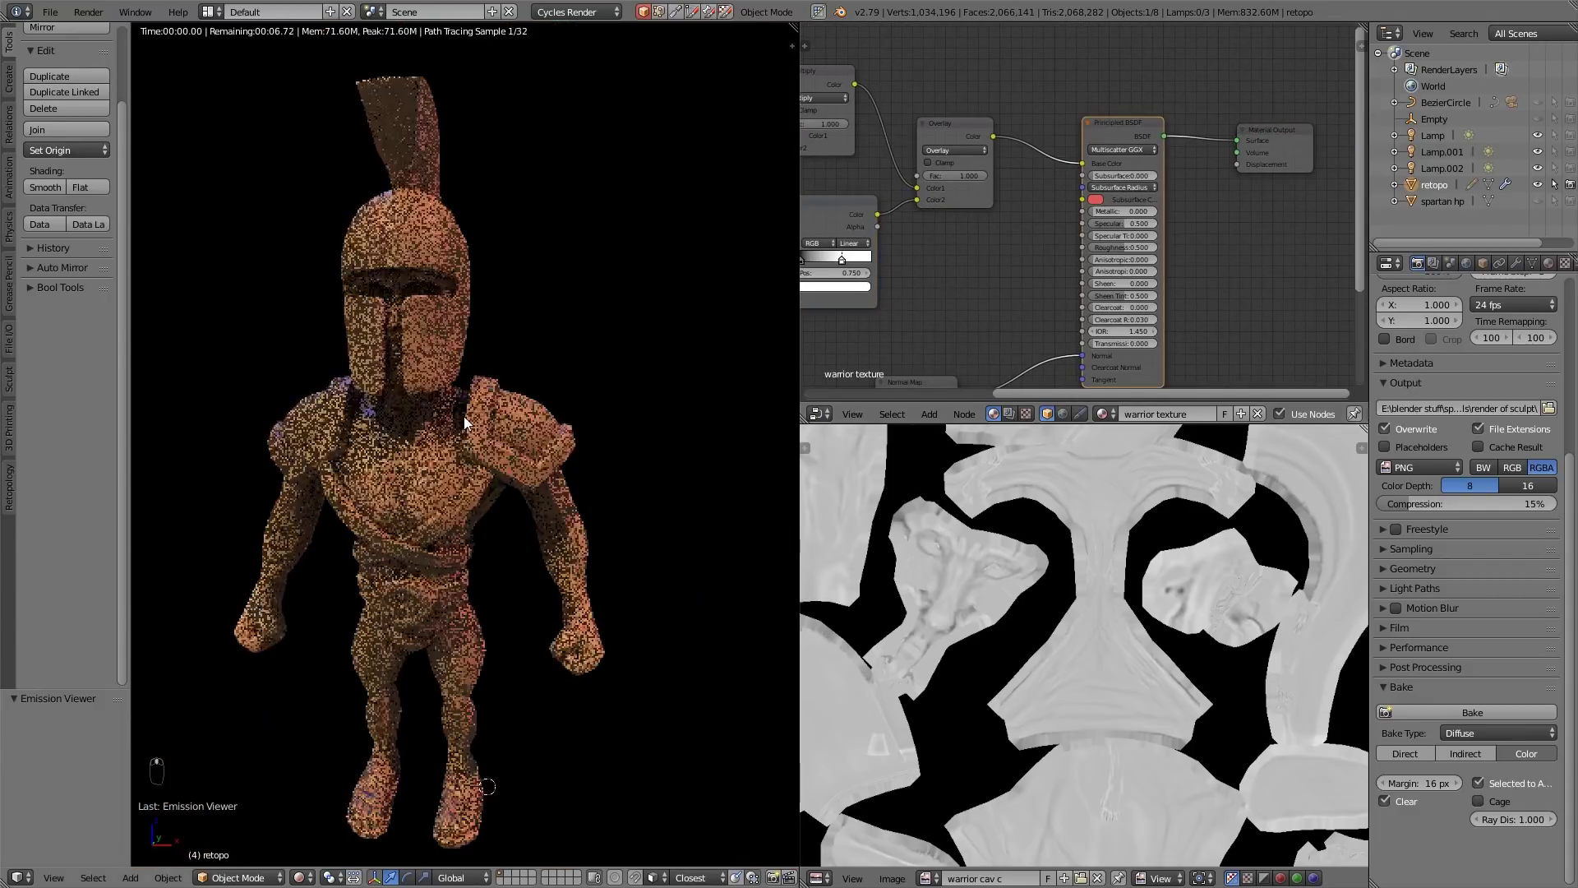
# Zoom in on the warrior's shoulder in the viewport
pyautogui.moveTo(434, 507); pyautogui.dragTo(460, 485)
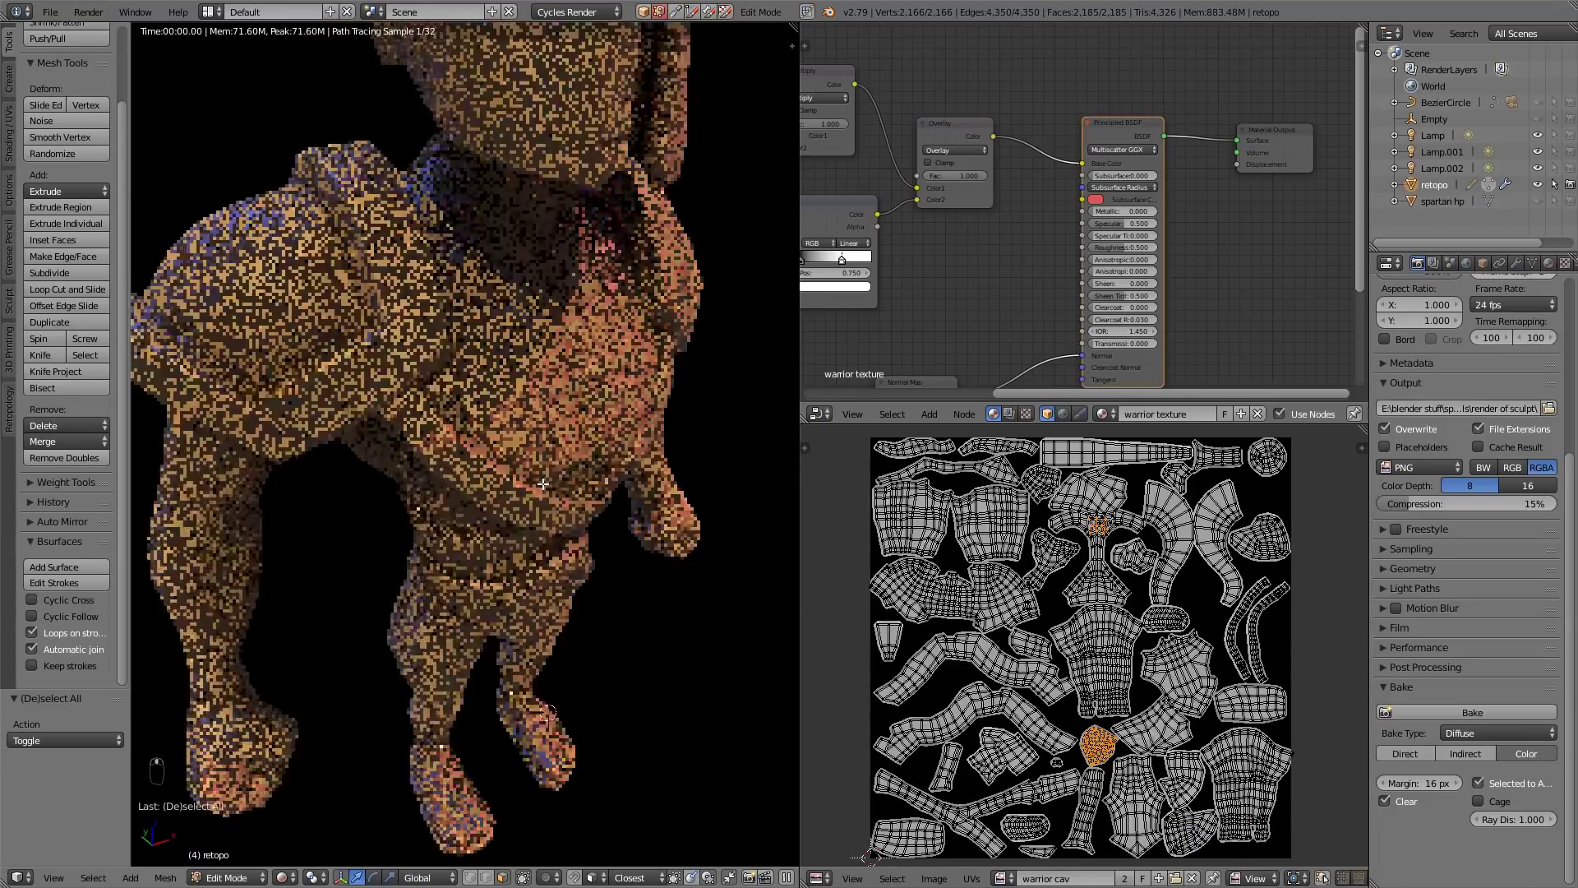
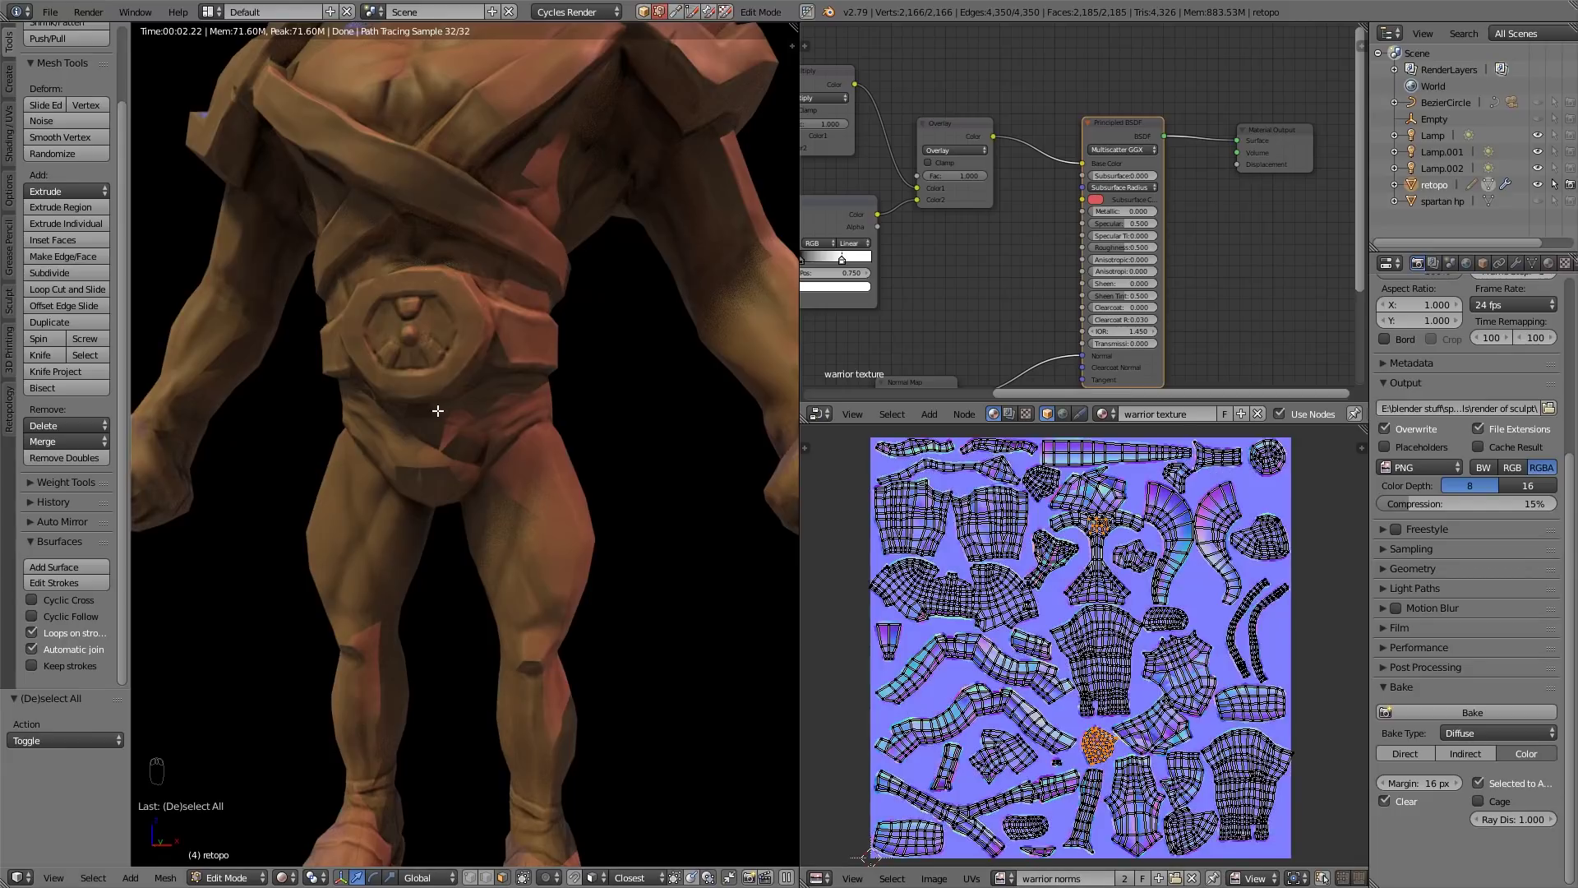
# In solid face-select mode, pick the patch below the belt, then show all UV islands on the normal map
pyautogui.press('shift+z')
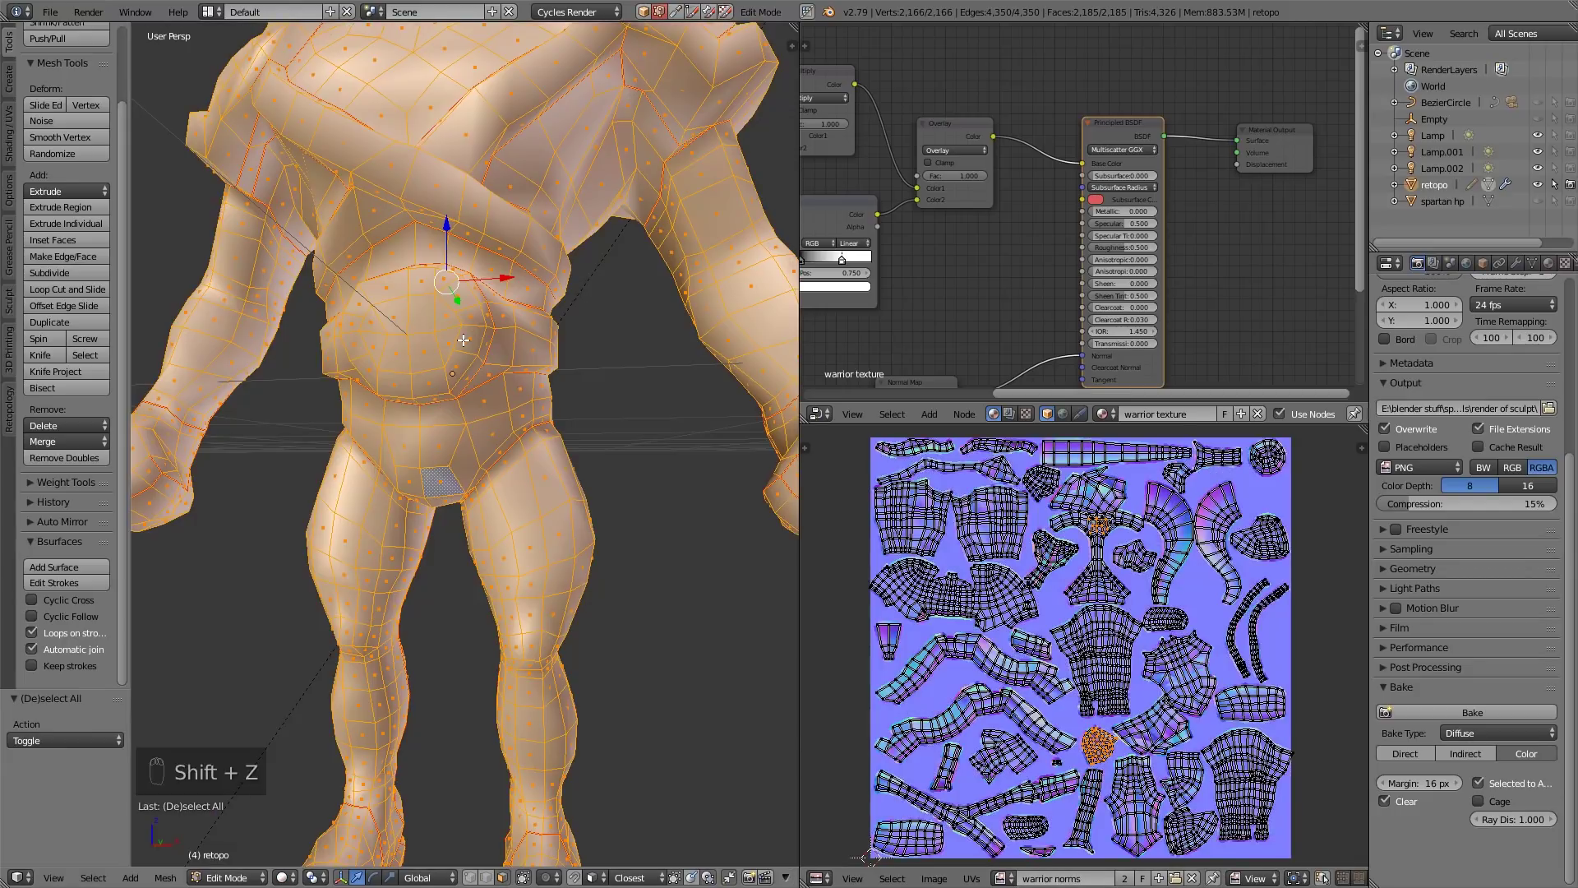
pyautogui.press('a')
pyautogui.press('c')
pyautogui.moveTo(1169, 534); pyautogui.dragTo(1071, 496)
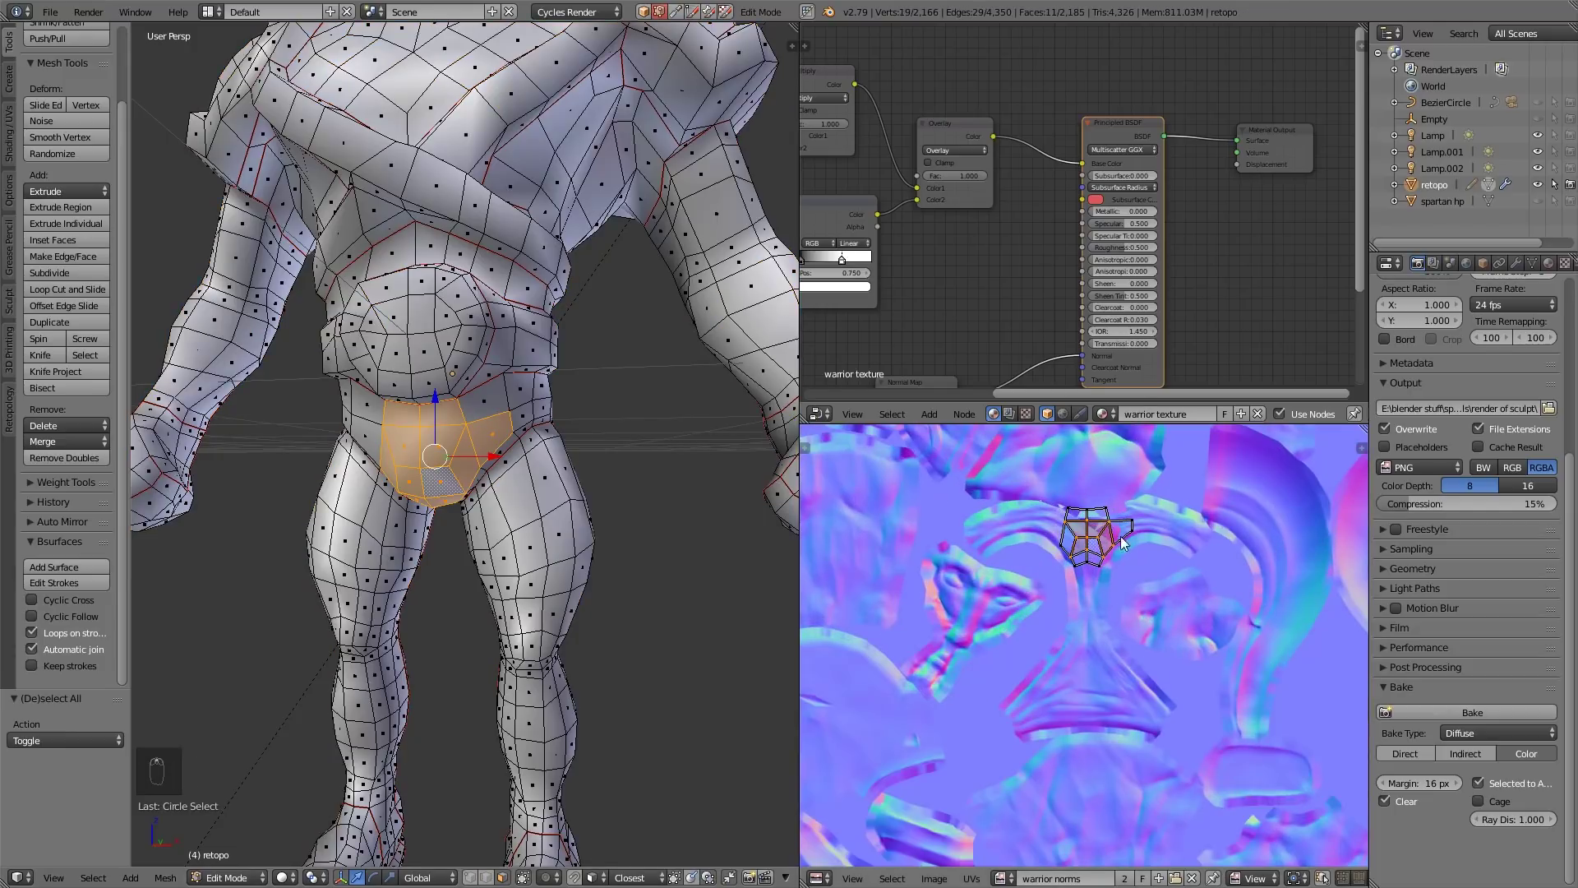
pyautogui.press('a')
pyautogui.press('a')
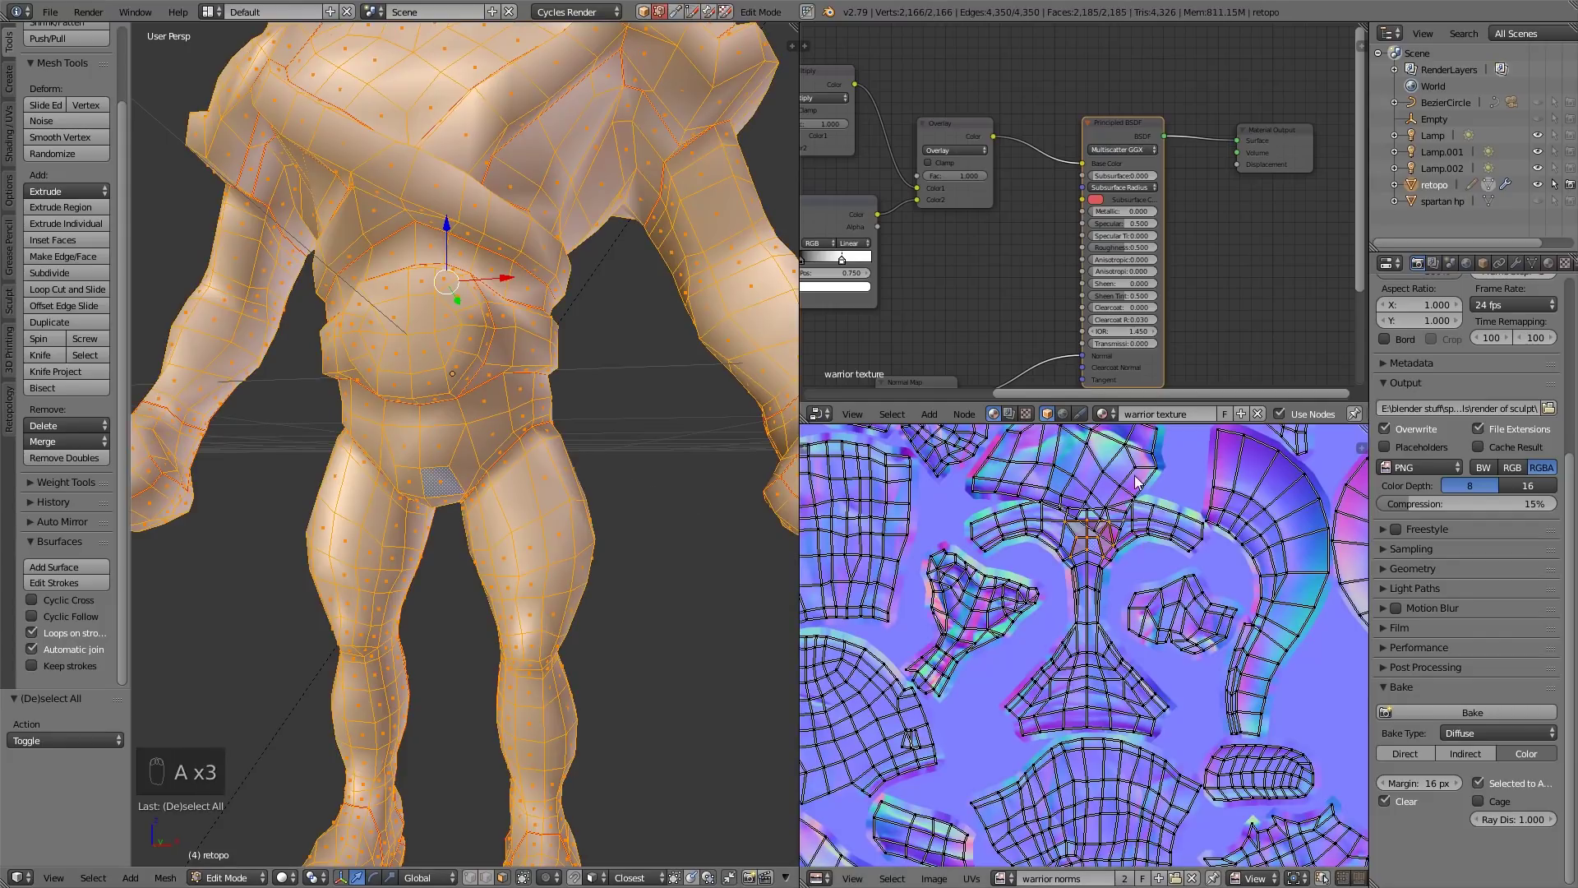
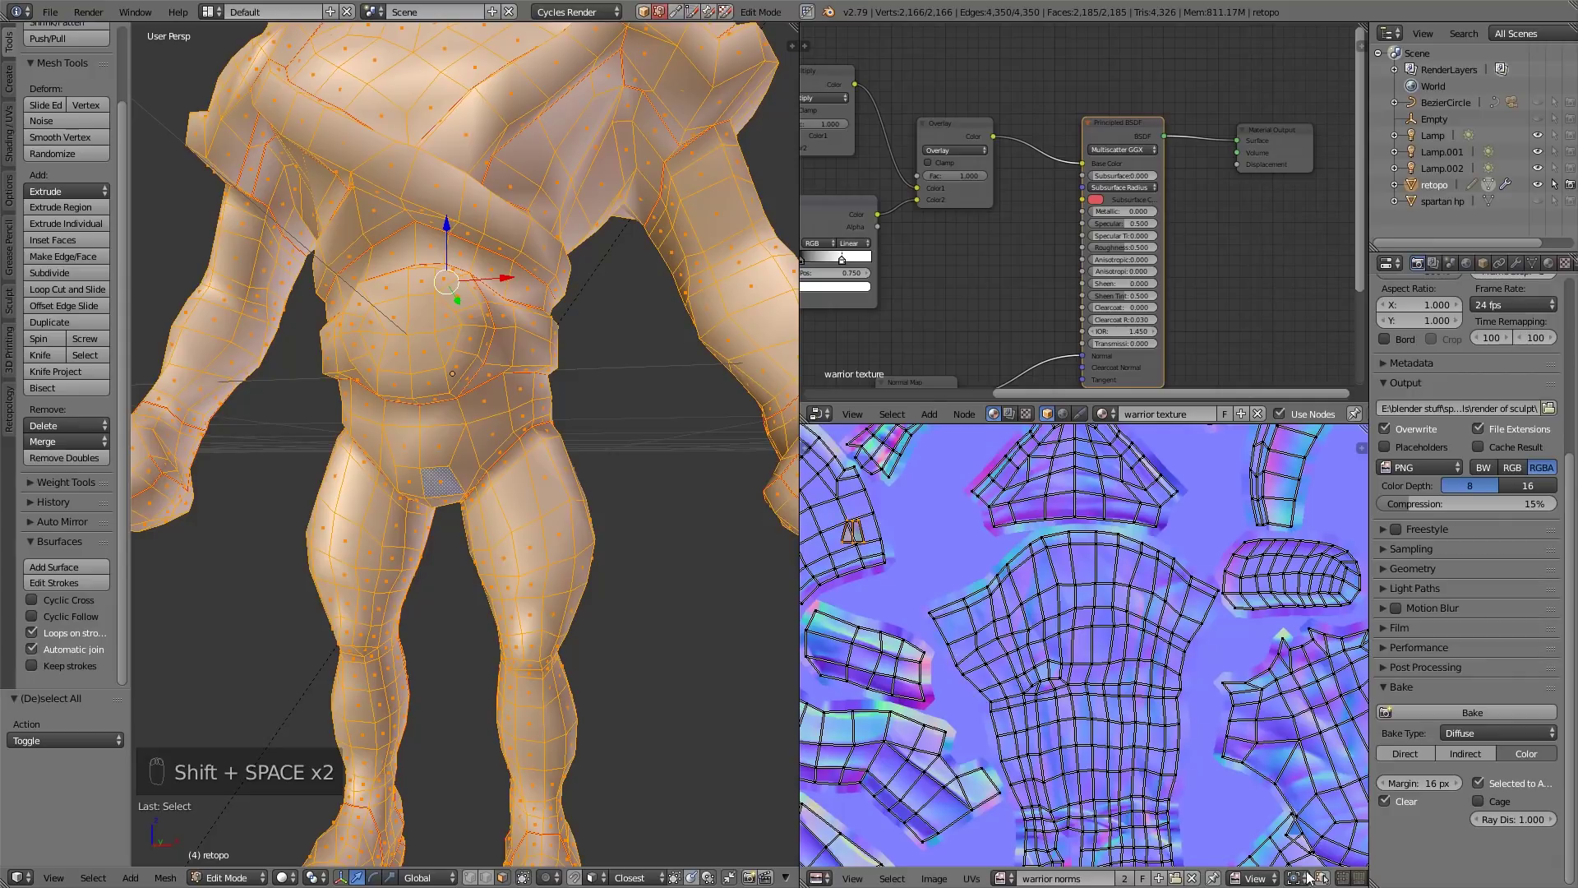
# Clear the selection and select a face on the helmet's edge to locate its UV island
pyautogui.press('KP_Decimal')
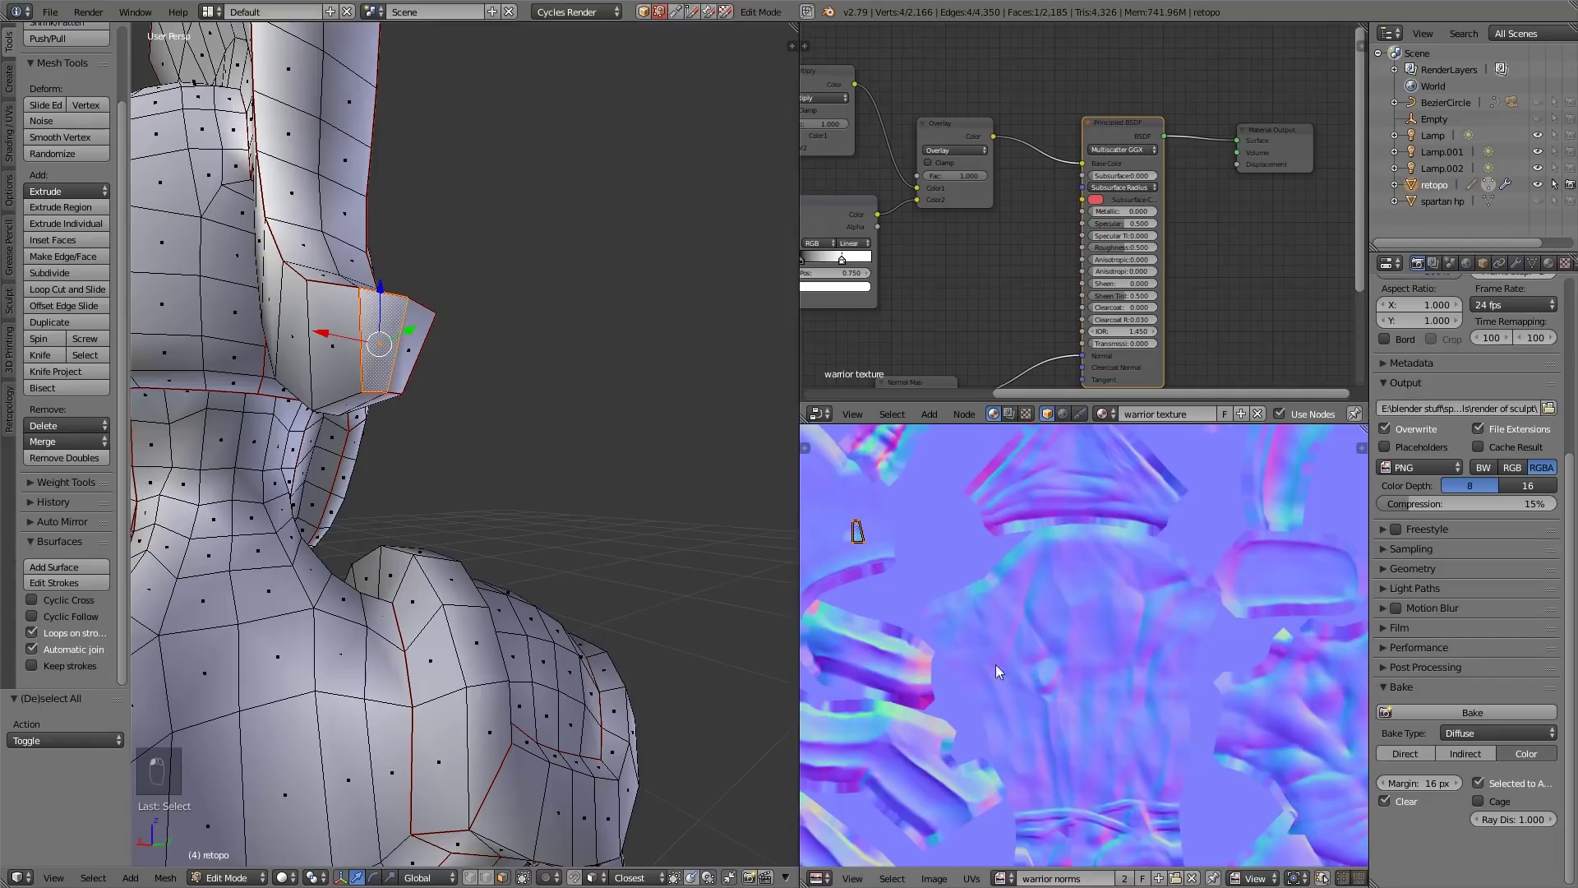
pyautogui.press('a')
pyautogui.press('g')
pyautogui.rightClick(1057, 476)
pyautogui.moveTo(1056, 477); pyautogui.dragTo(1039, 491)
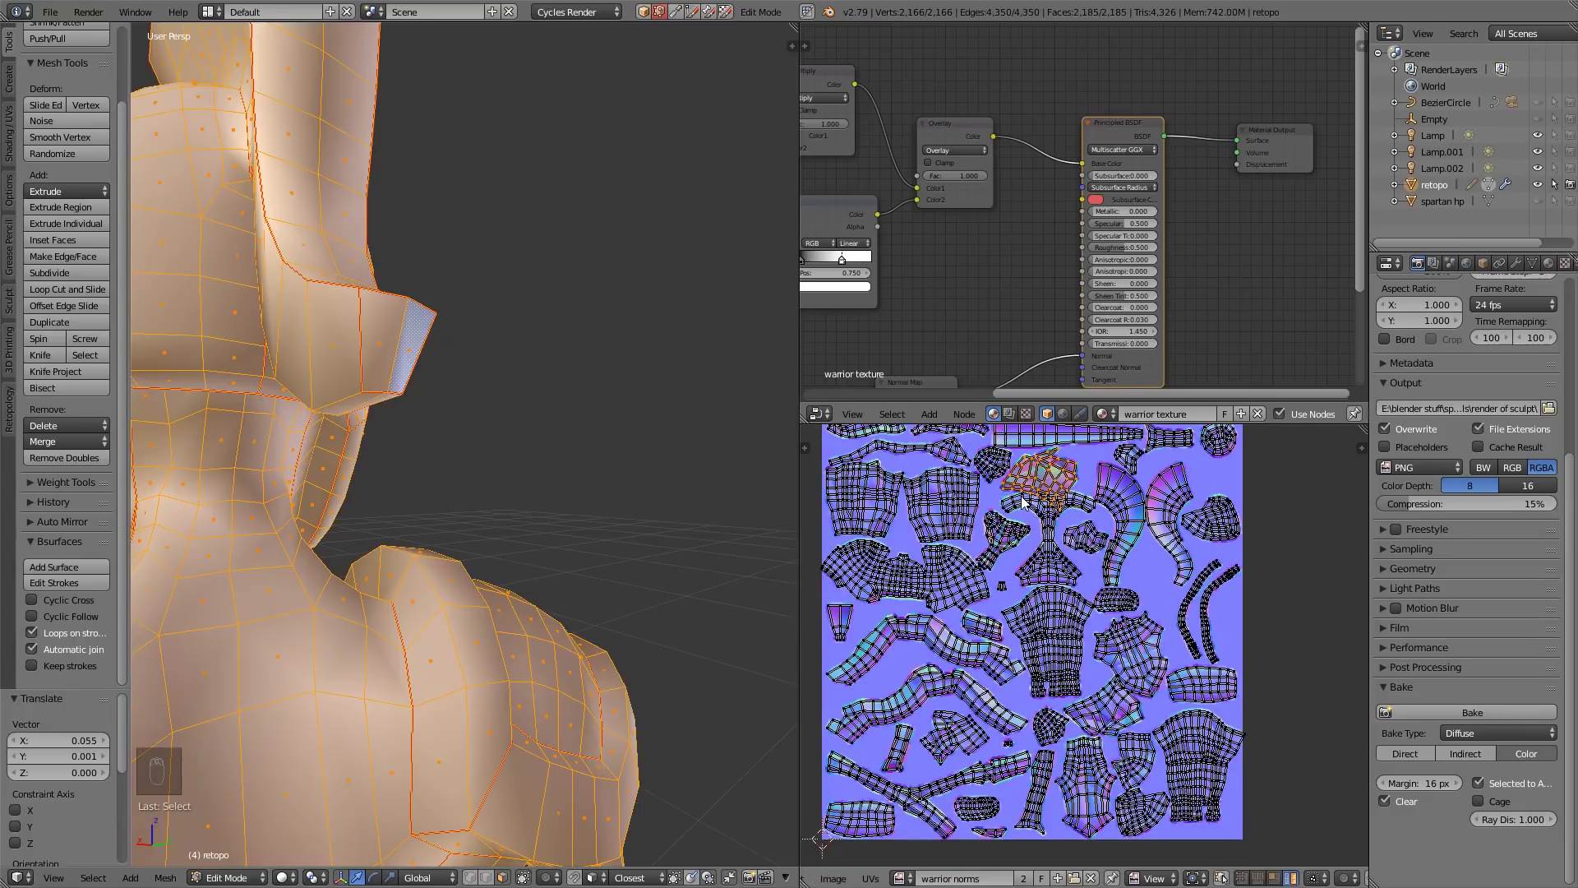